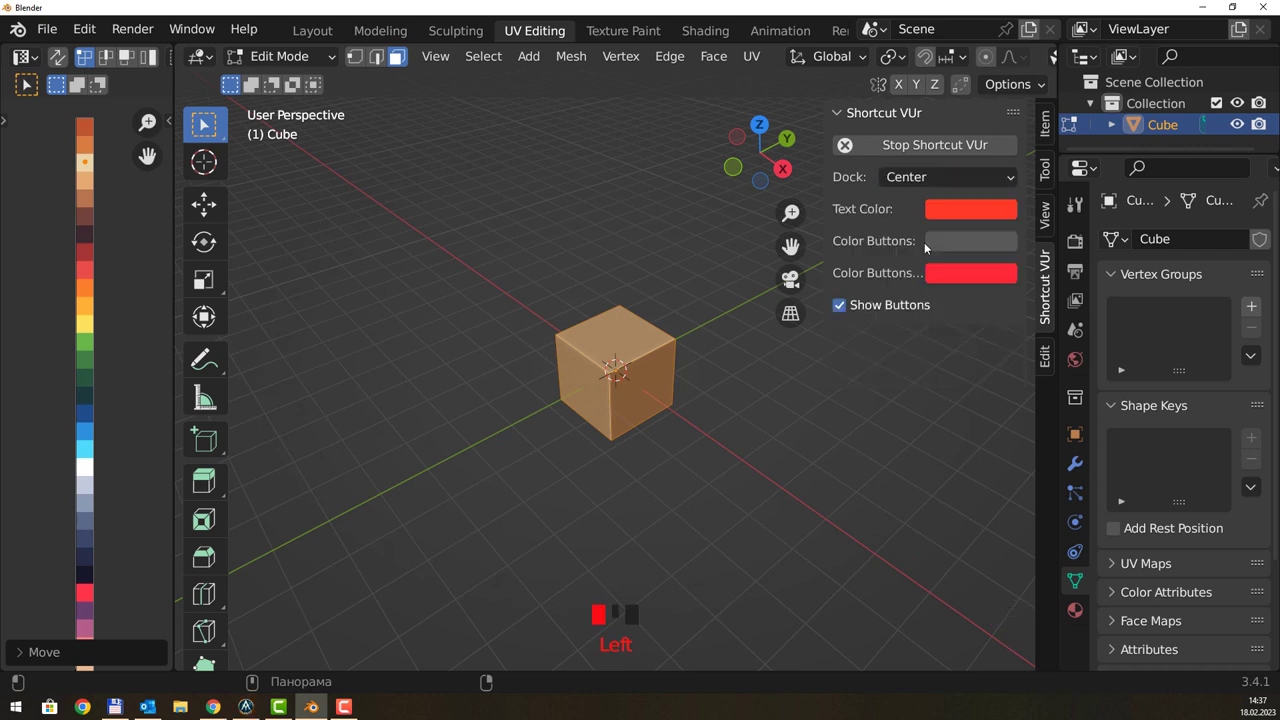
- Hide the N sidebar and delete half of the cube, leaving a half-width slab
key("n")
left_click_drag(851, 398, 750, 343)
left_click(732, 320)
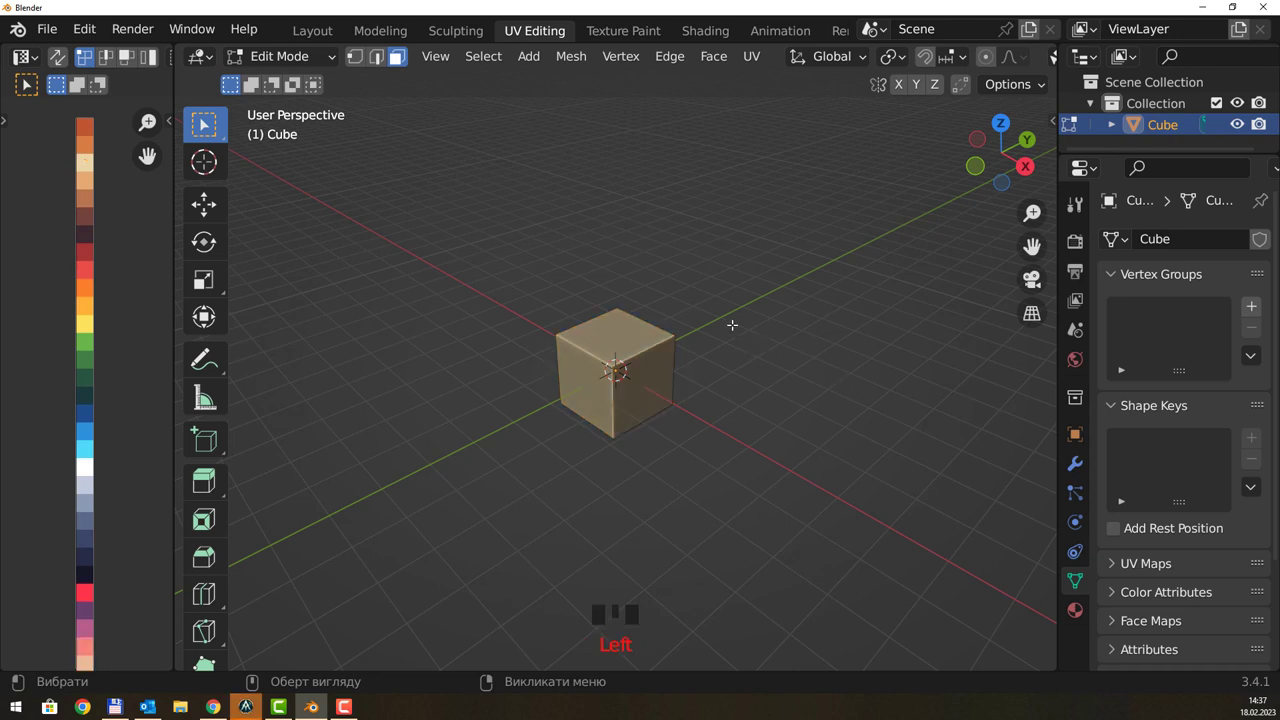
left_click_drag(721, 311, 696, 344)
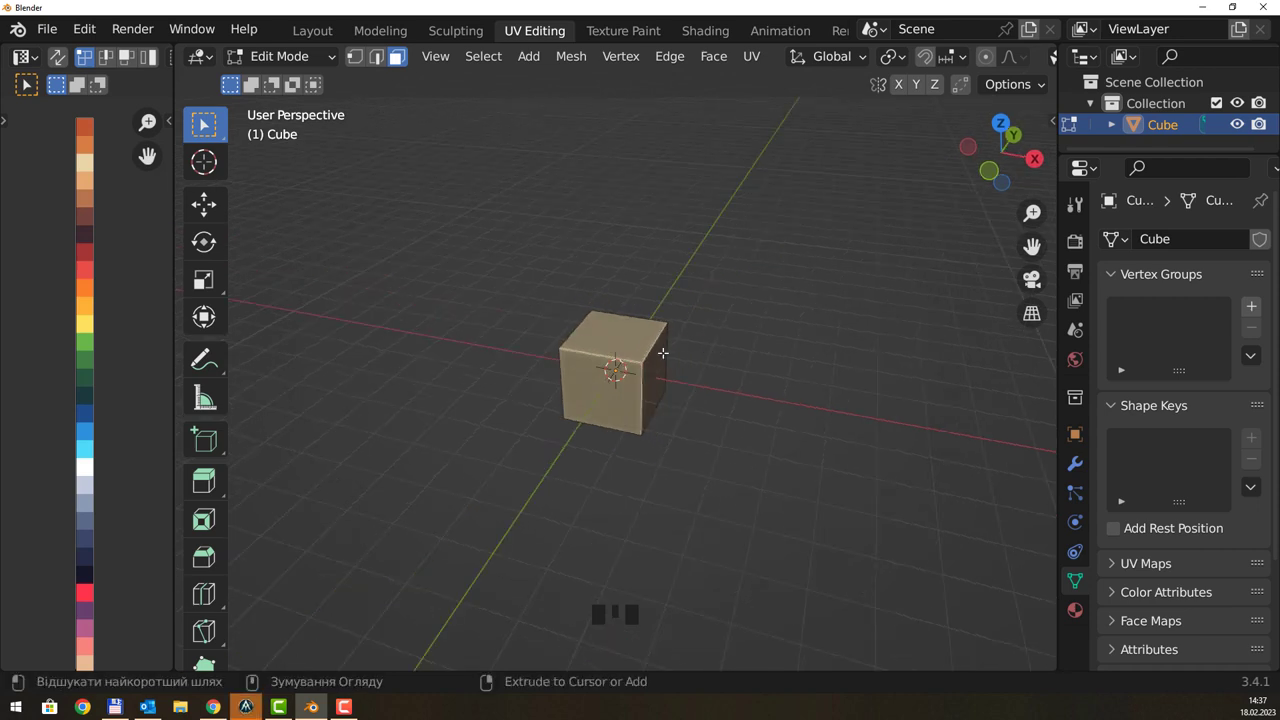
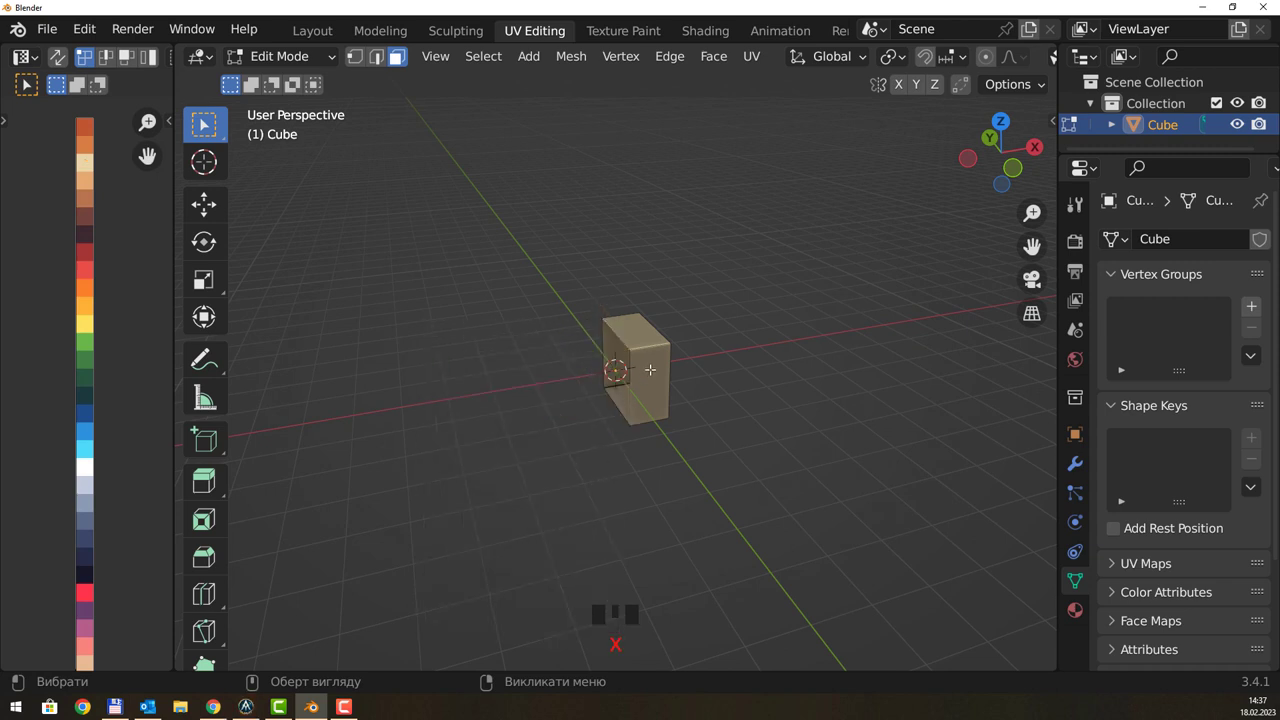
left_click_drag(690, 351, 646, 347)
scroll("up", 3)
scroll("up", 3)
- Add a Mirror modifier on the X axis so the slab becomes a full symmetrical box
left_click(1068, 462)
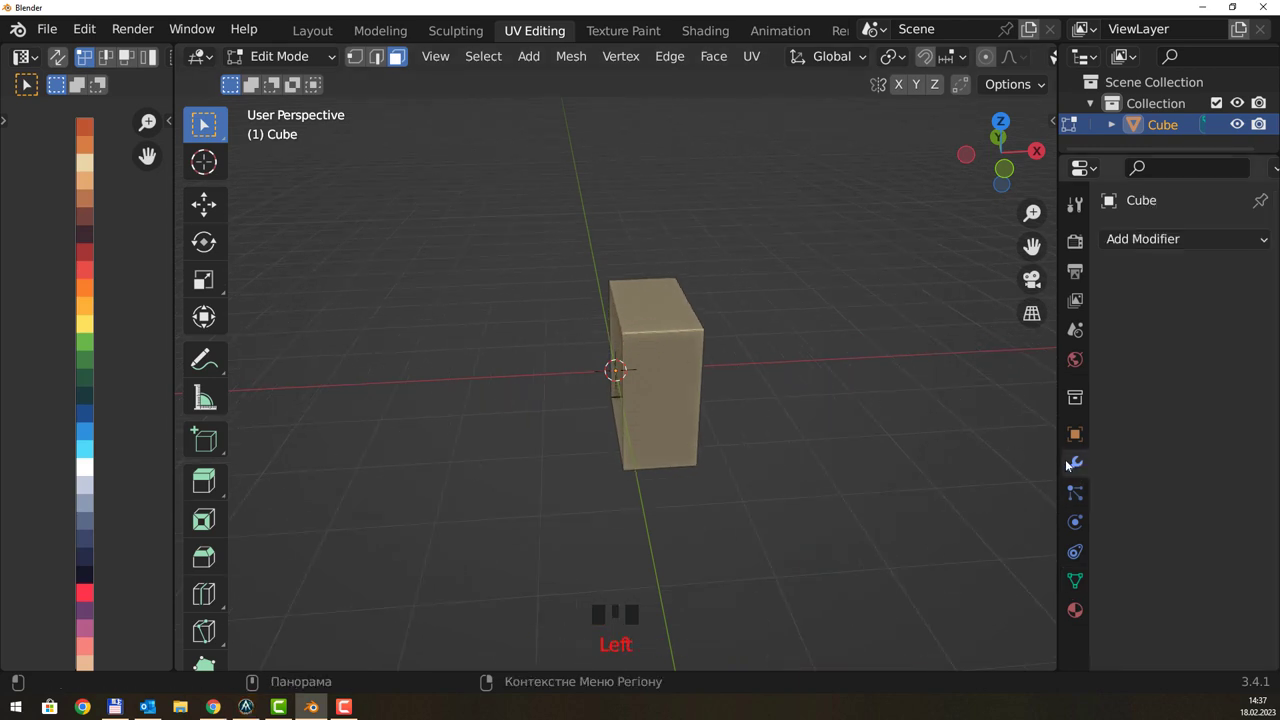
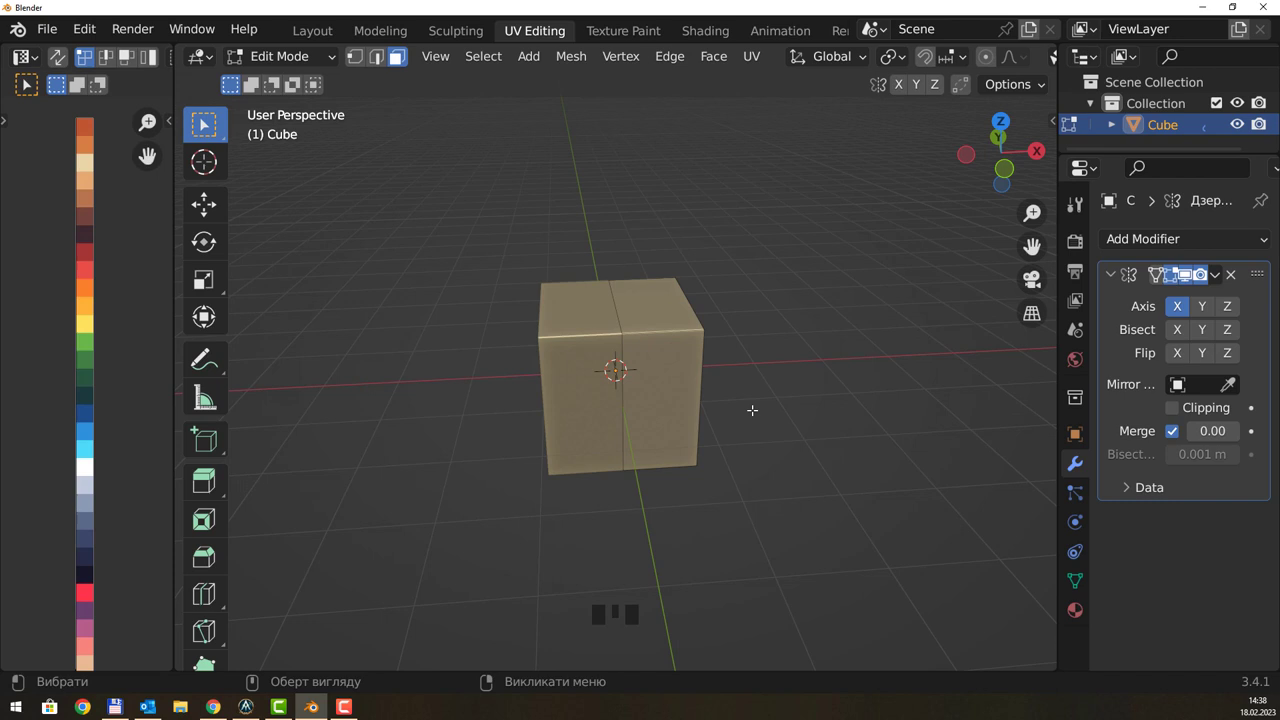
left_click_drag(812, 341, 663, 368)
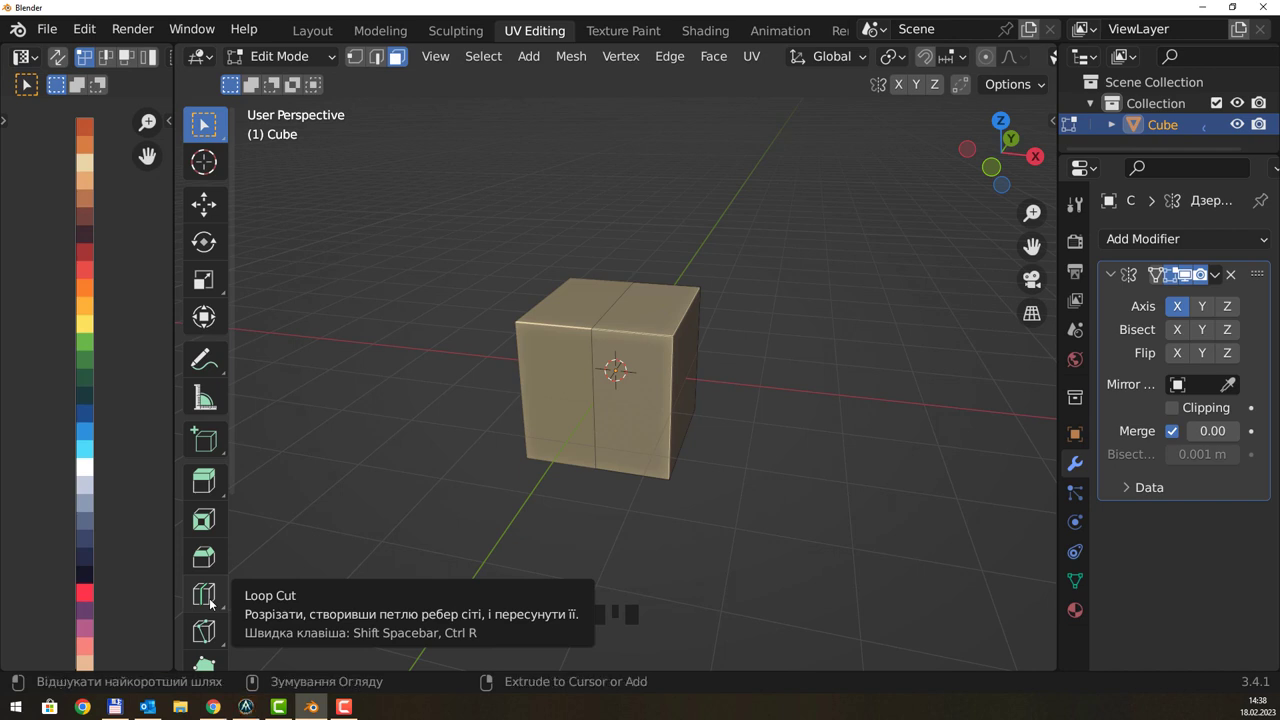
- Add 2 horizontal loop cuts, raise the box along Z and begin scaling it taller
left_click_drag(738, 394, 691, 394)
key("ctrl+r")
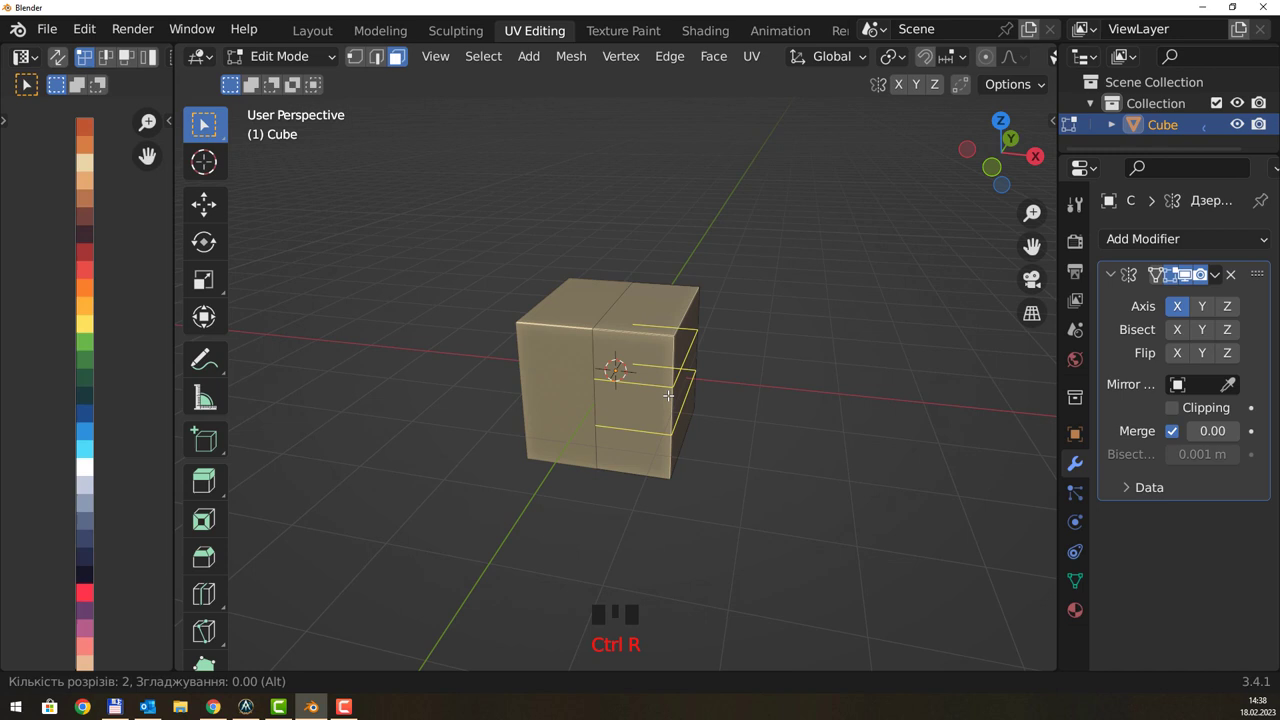
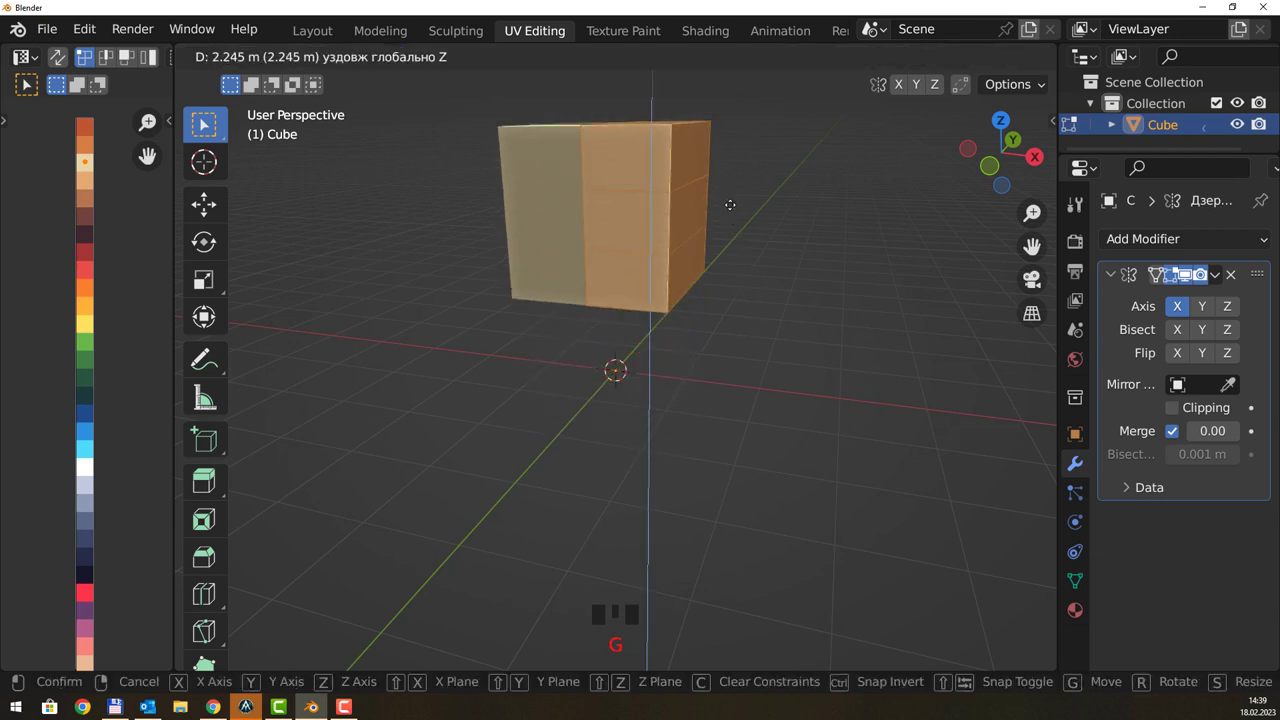
left_click_drag(792, 213, 773, 292)
key("s")
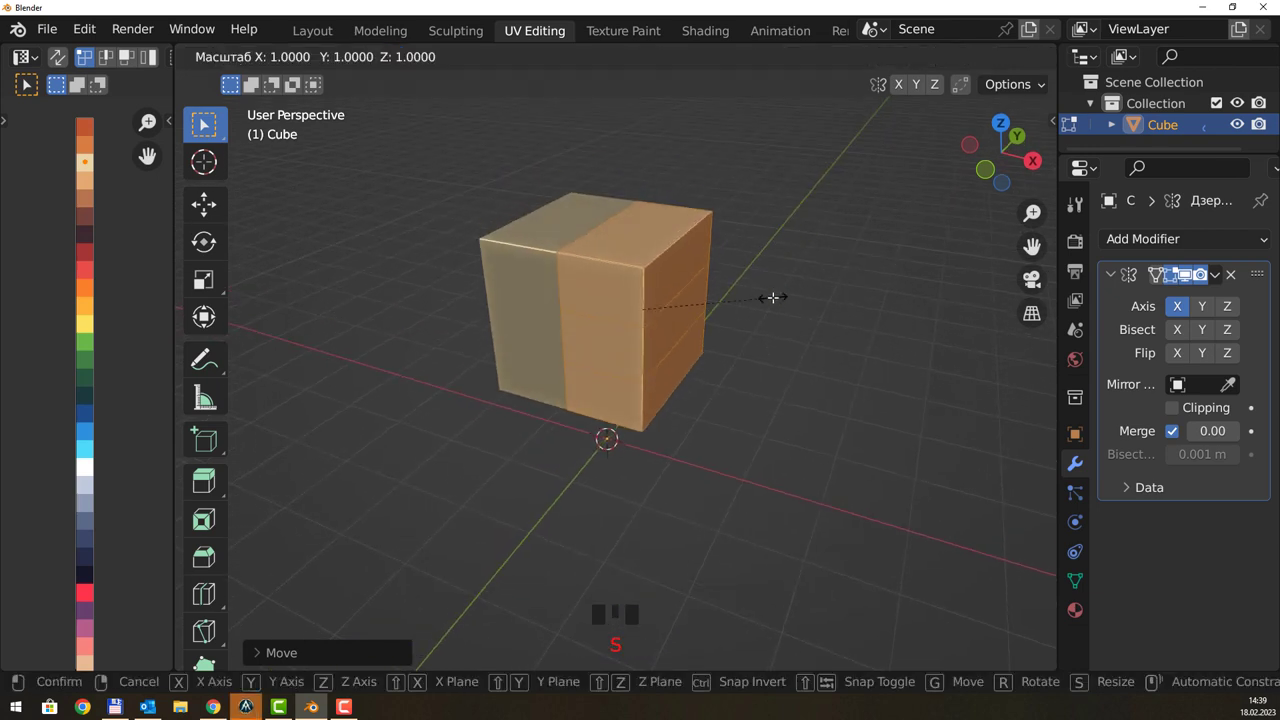
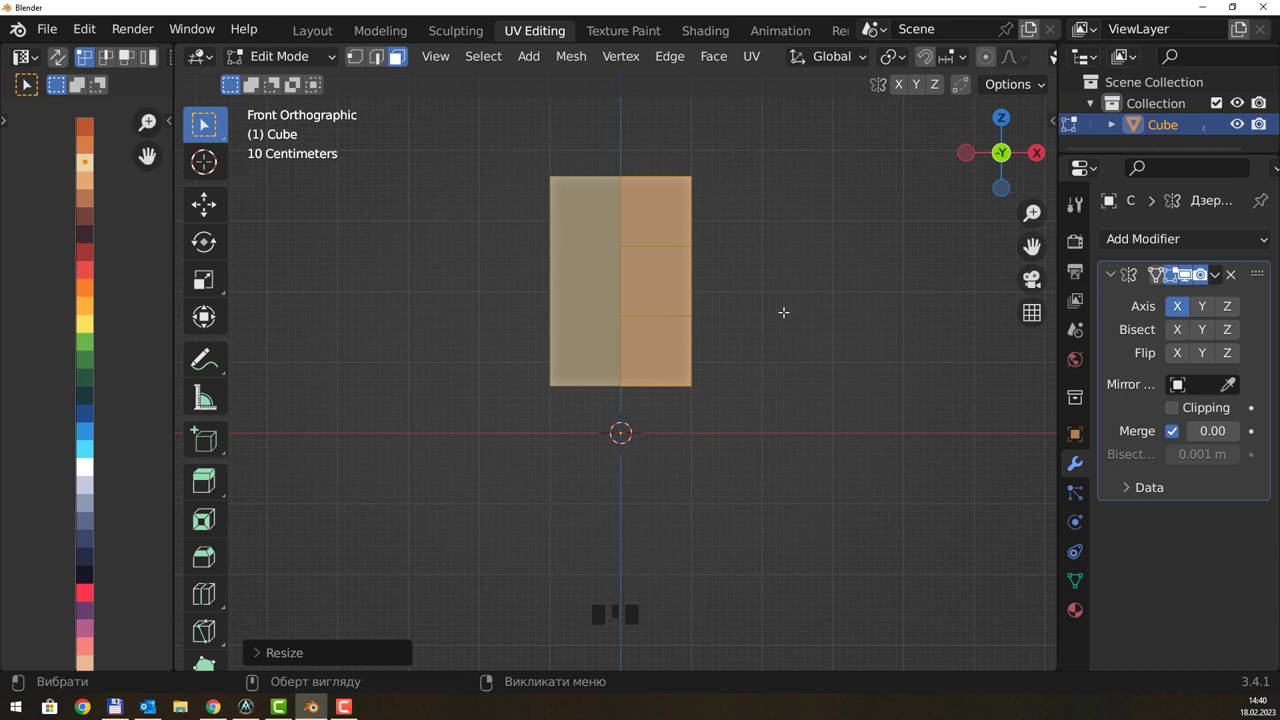
- With X-ray on, pull the bottom centre vertex down along Z to a pointed base
middle_click(822, 285)
left_click_drag(705, 298, 739, 303)
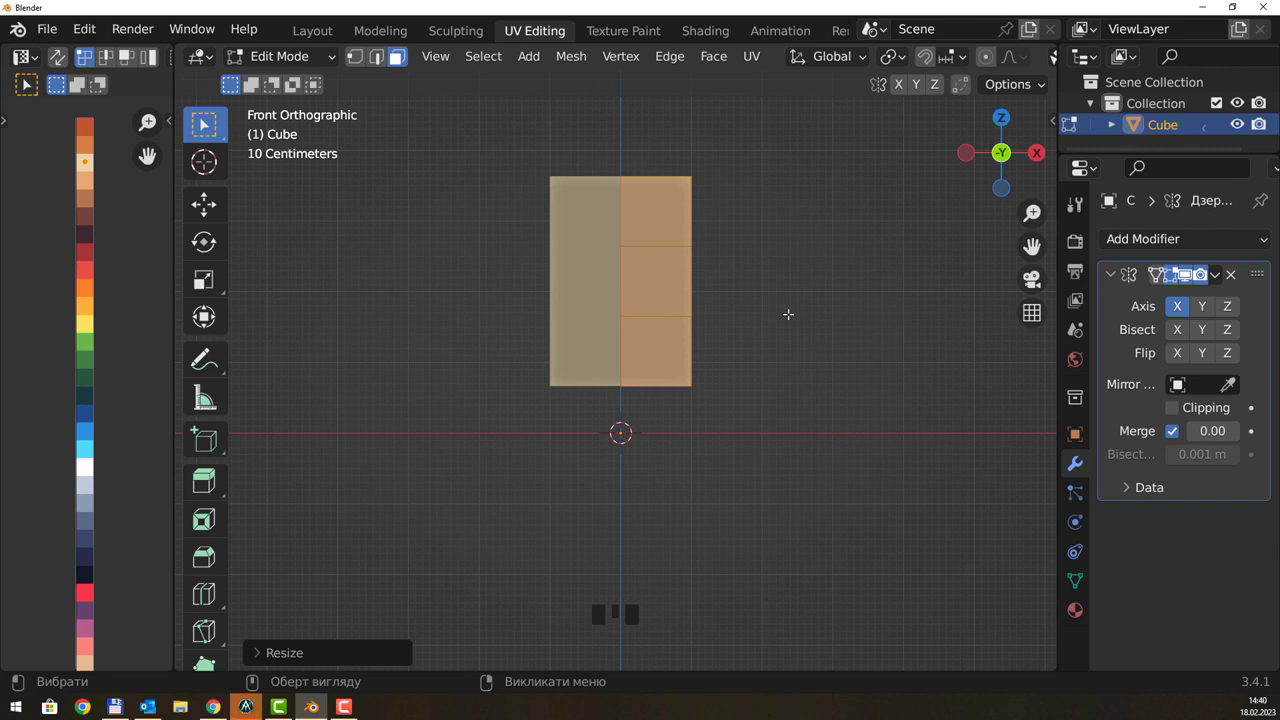
scroll("up", 3)
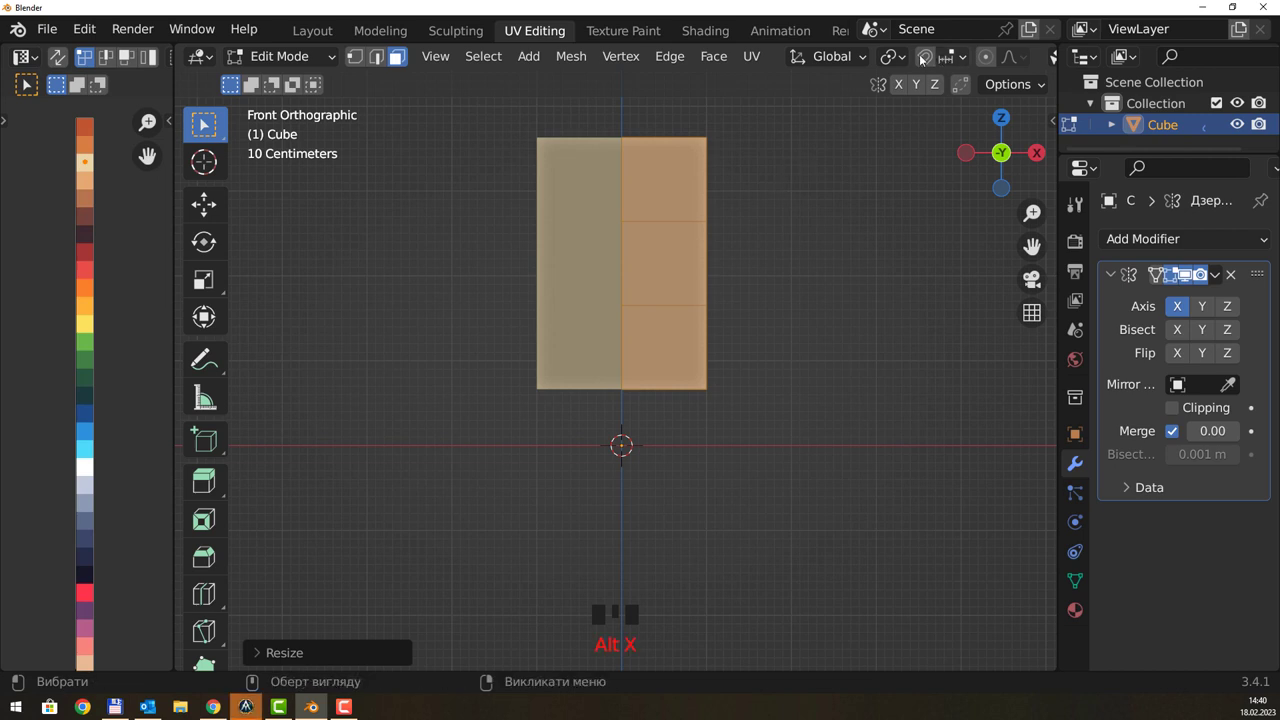
scroll("down", 3)
scroll("down", 3)
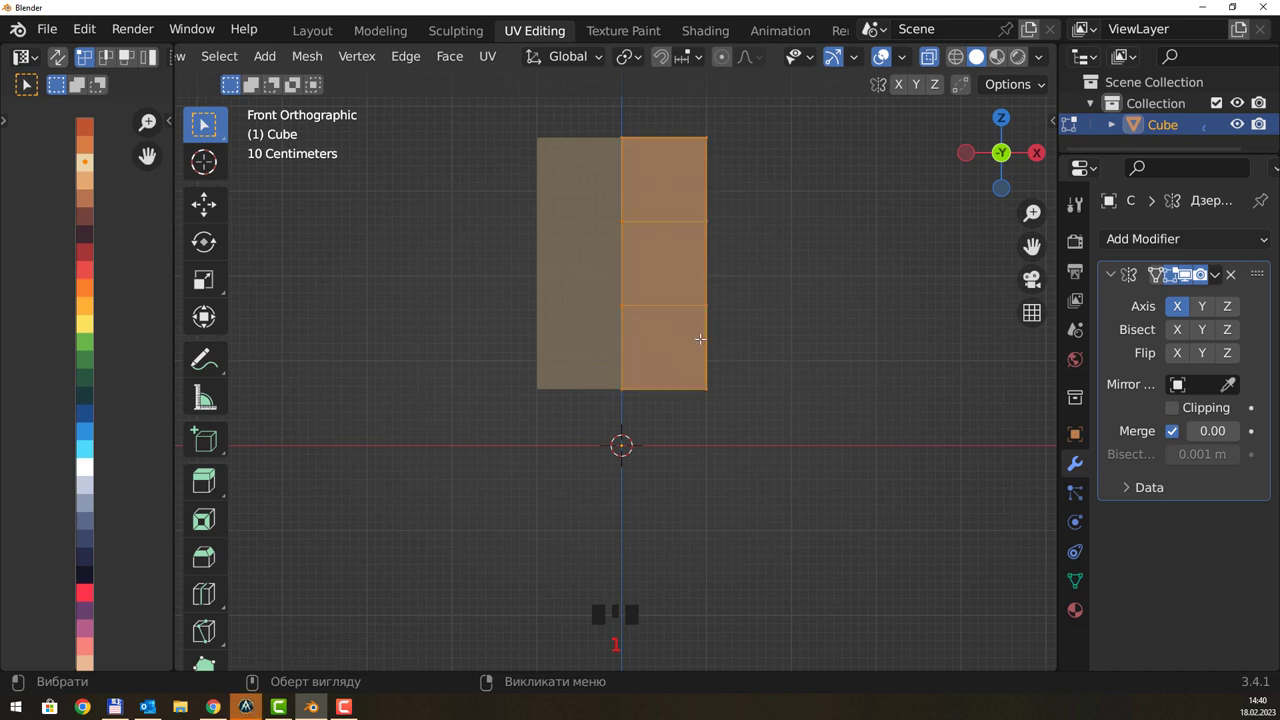
scroll("up", 3)
scroll("down", 3)
- Select the bottom faces and extrude them down into two splayed legs
left_click(644, 422)
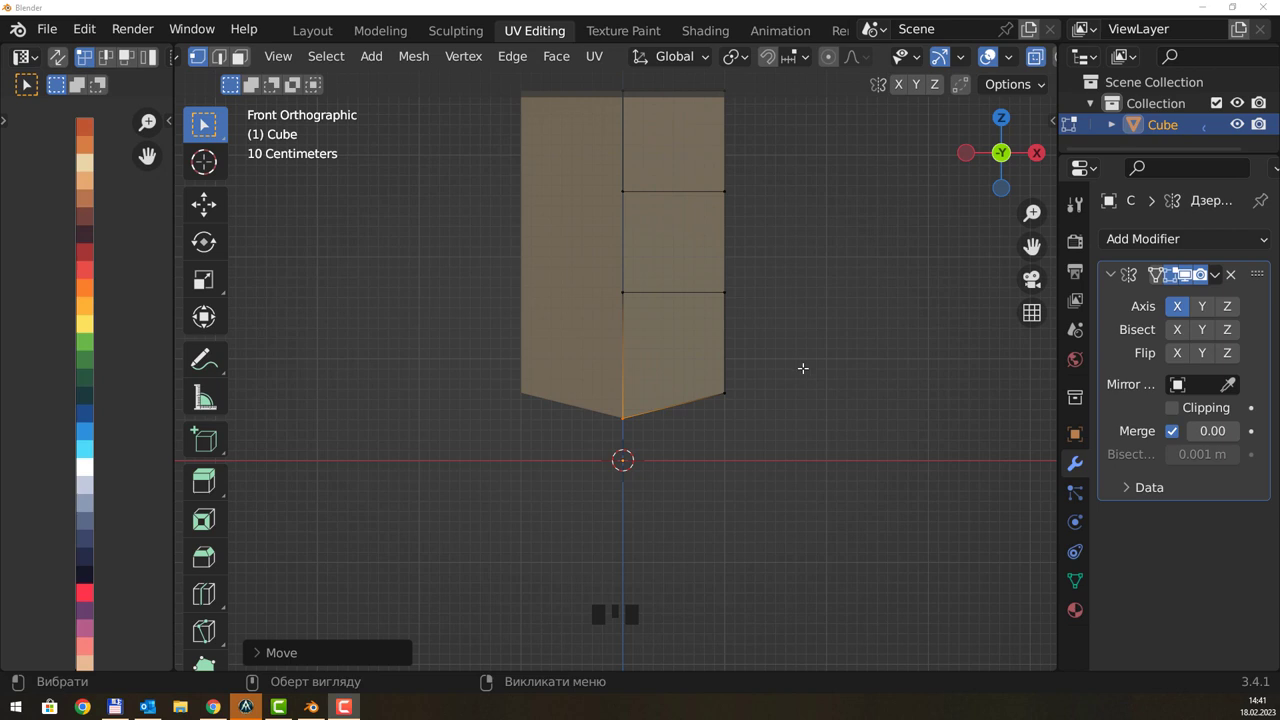
left_click_drag(787, 378, 765, 397)
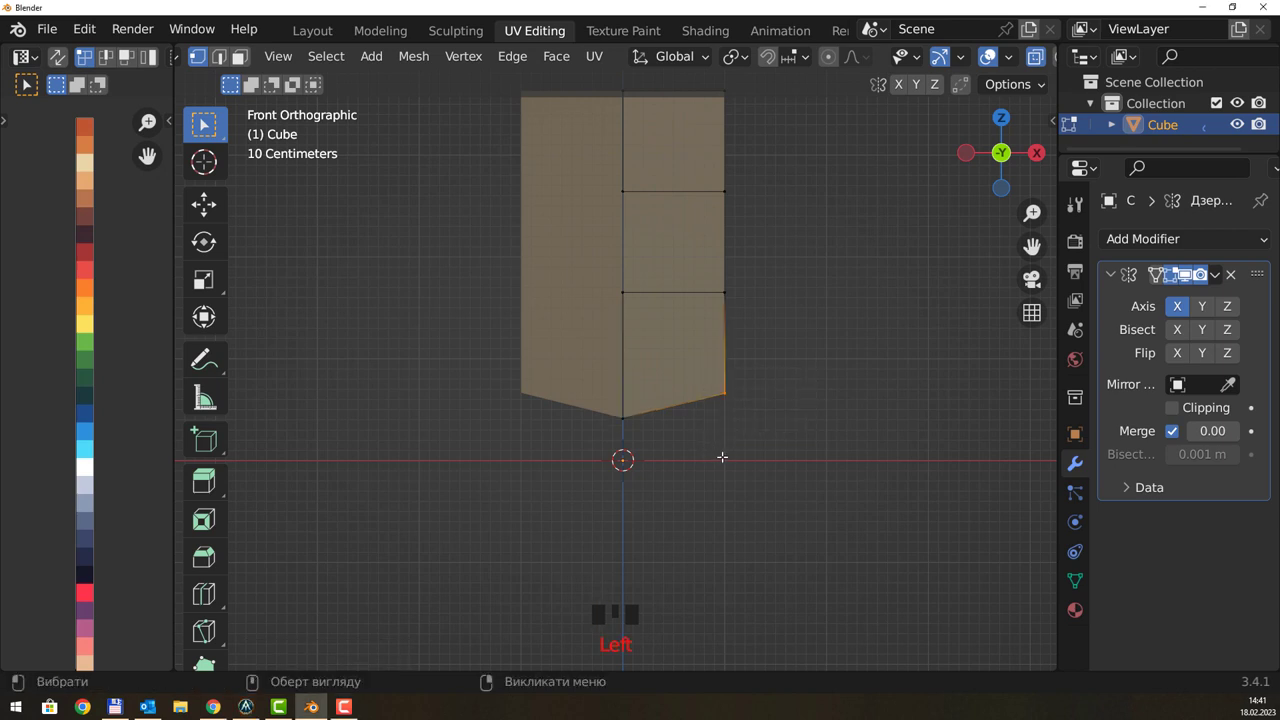
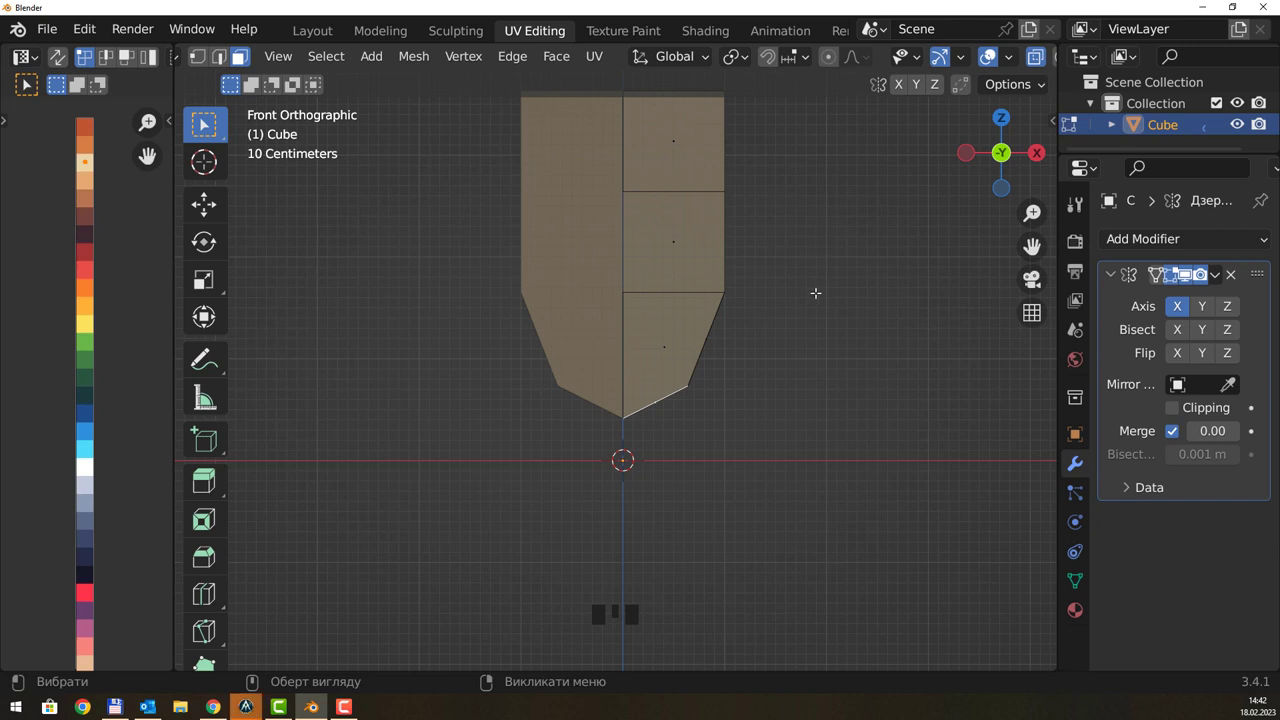
left_click_drag(828, 319, 626, 308)
left_click(626, 308)
- Tilt the right leg to hang more vertically and check the legs' depth from the side
left_click_drag(773, 357, 784, 358)
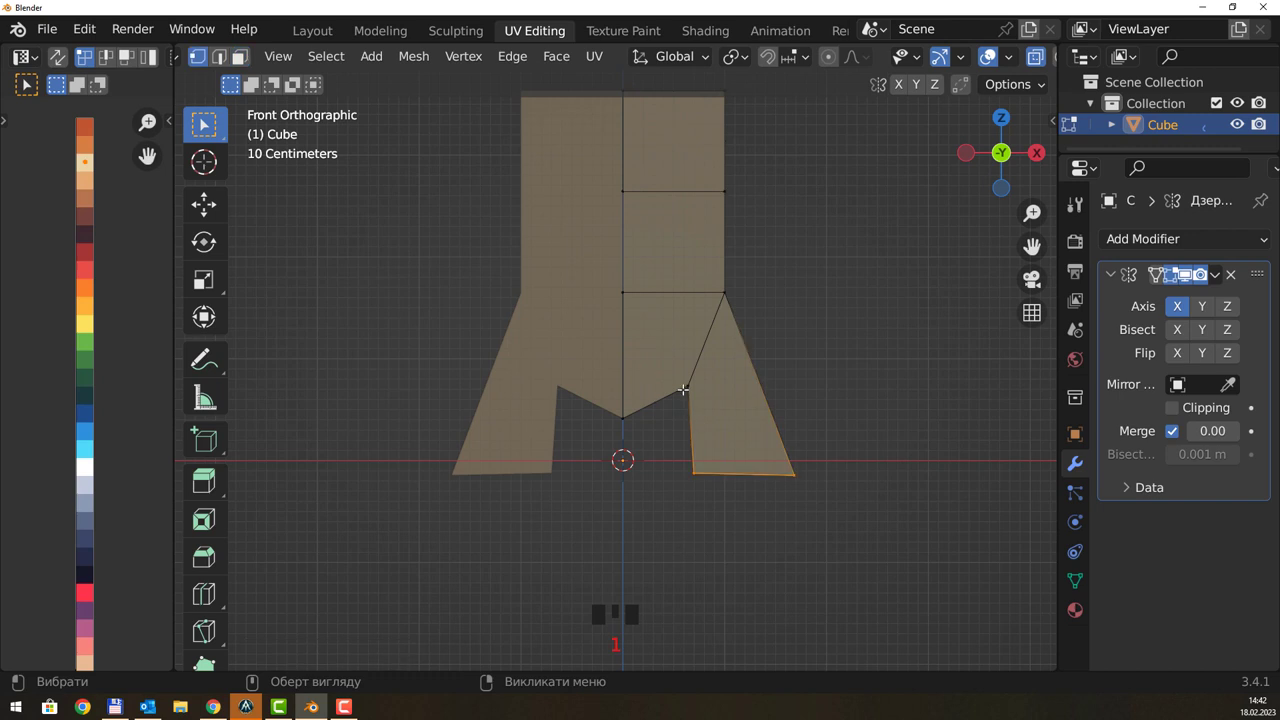
left_click(674, 414)
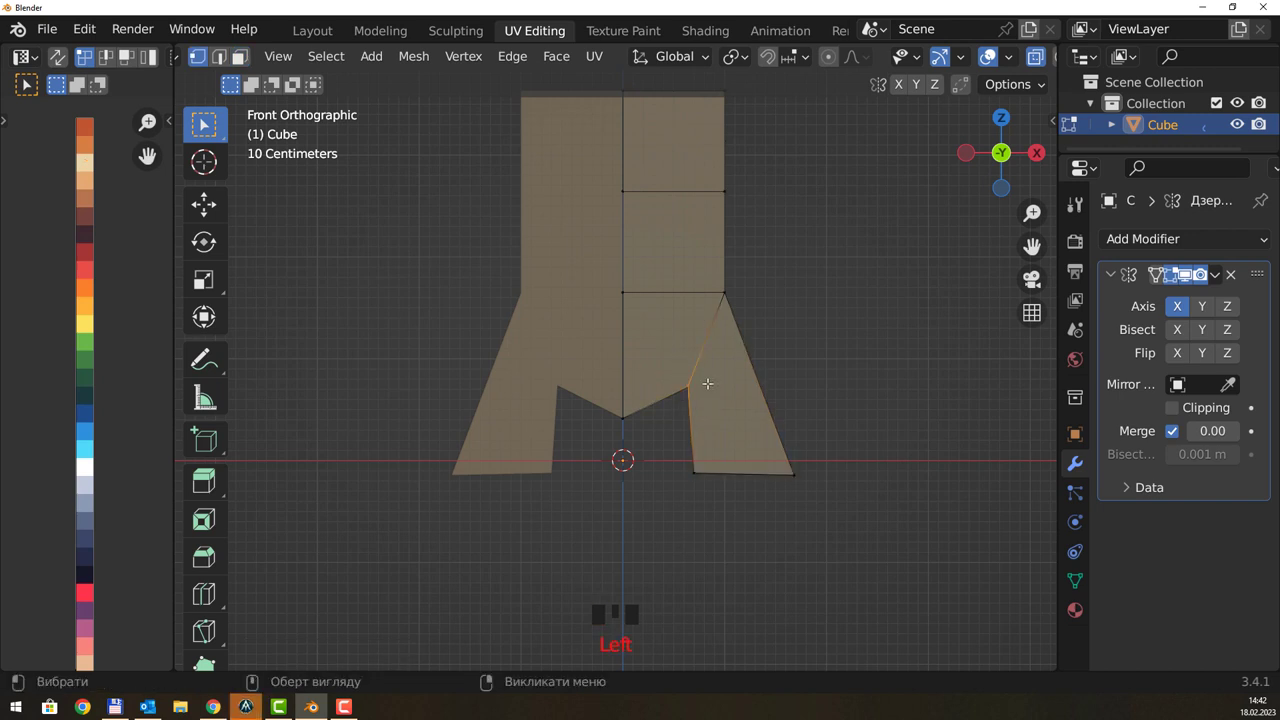
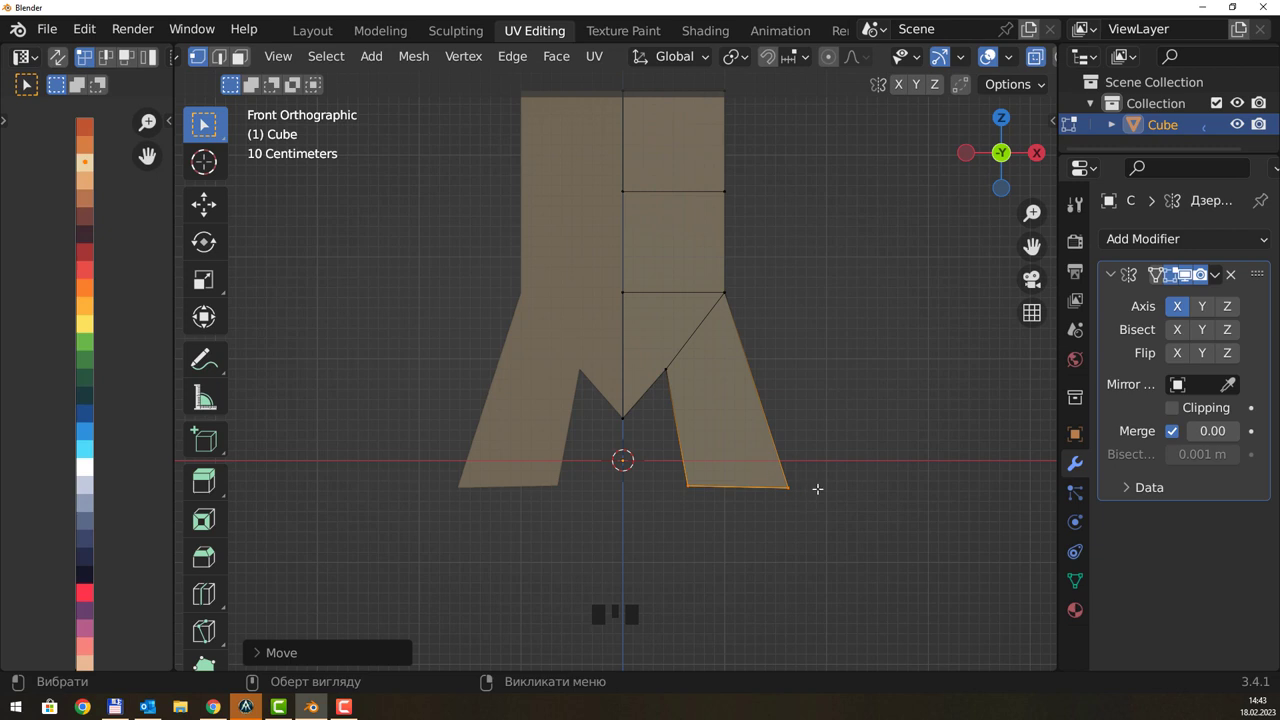
left_click_drag(823, 479, 774, 432)
key("3")
left_click(768, 465)
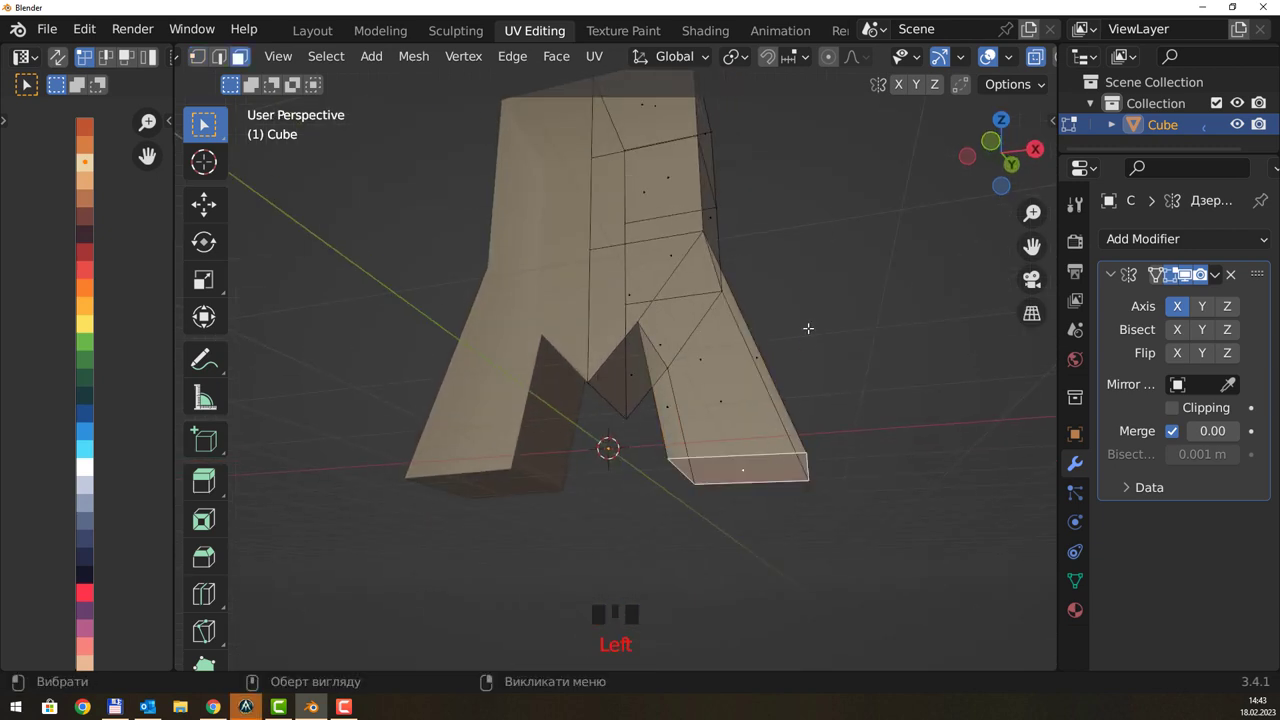
- Move the leg's flat bottom edge down and inward to square off the foot
middle_click(827, 312)
middle_click(845, 358)
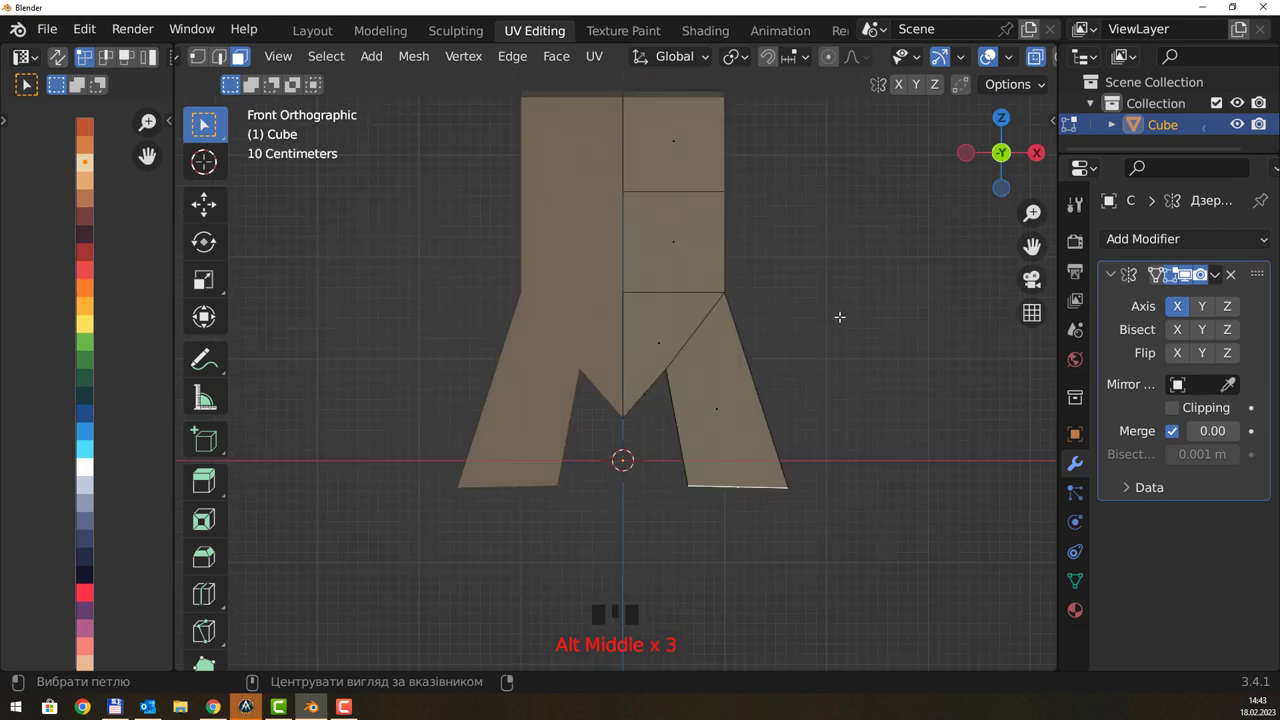
scroll("down", 3)
left_click_drag(832, 304, 827, 316)
middle_click(814, 320)
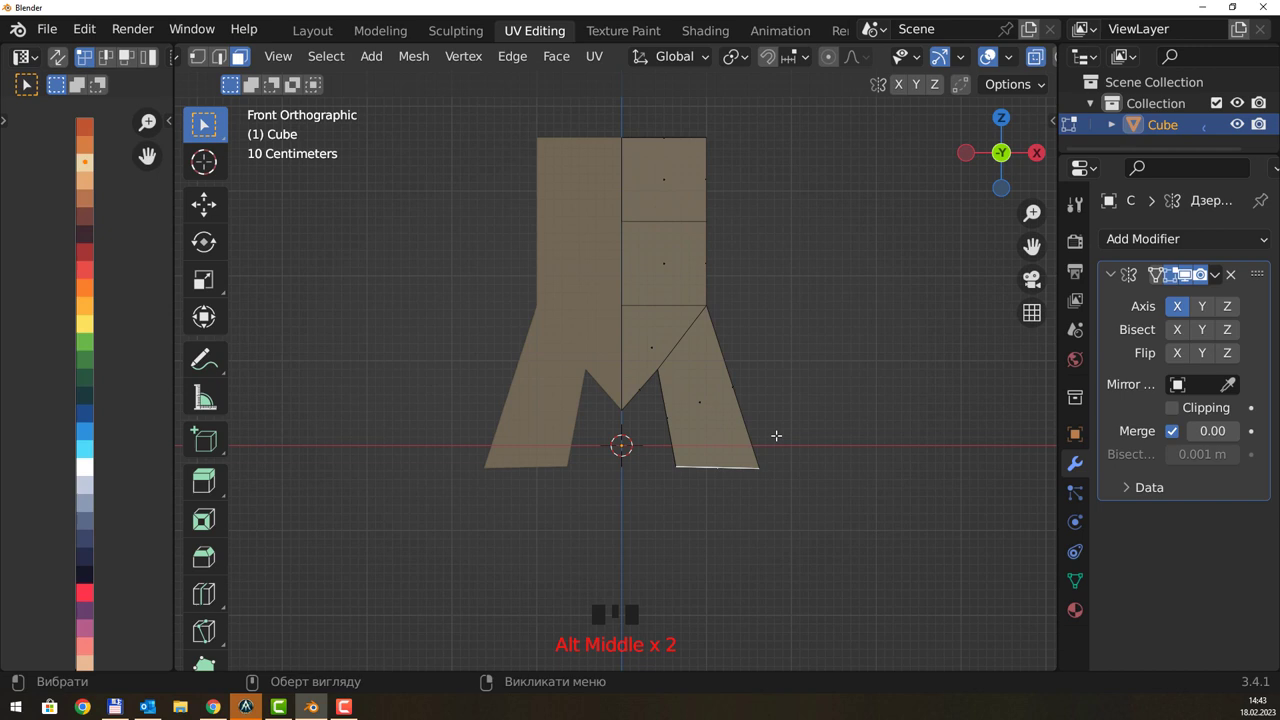
- Extend the leg bottoms further downward and view them from the side
key("g")
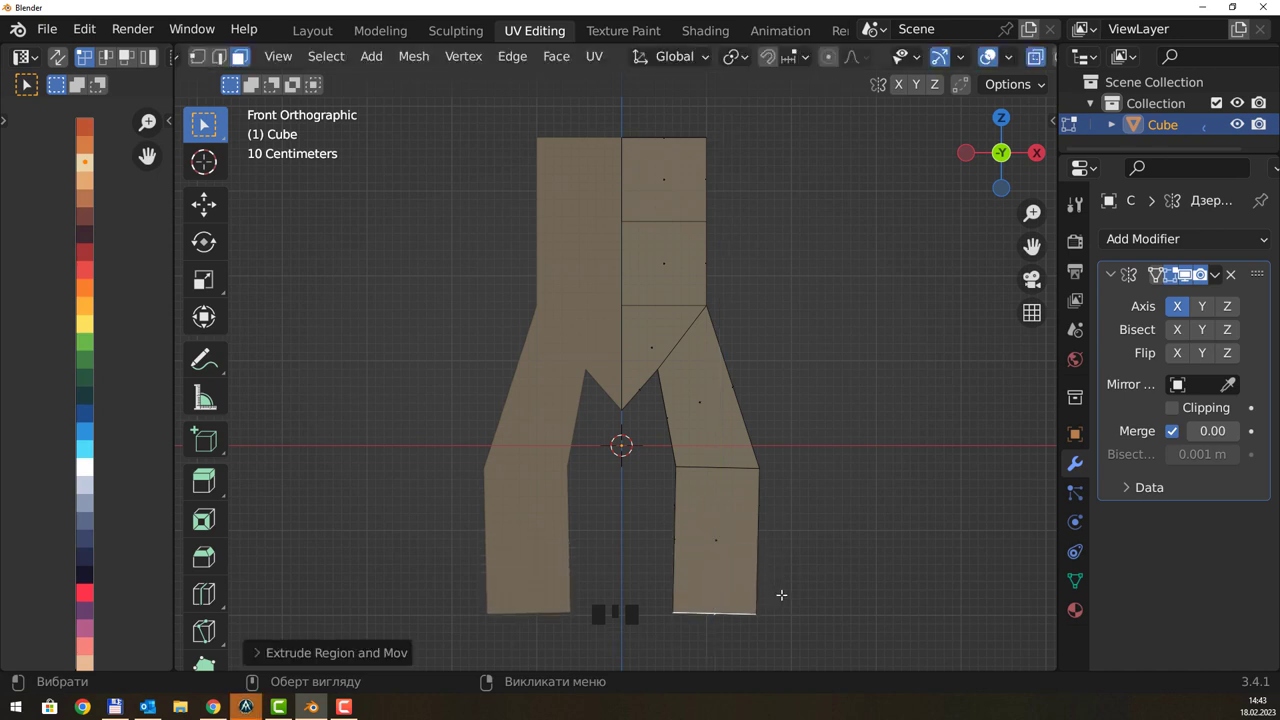
left_click_drag(833, 543, 838, 467)
left_click_drag(842, 458, 846, 500)
left_click_drag(852, 410, 749, 490)
key("g")
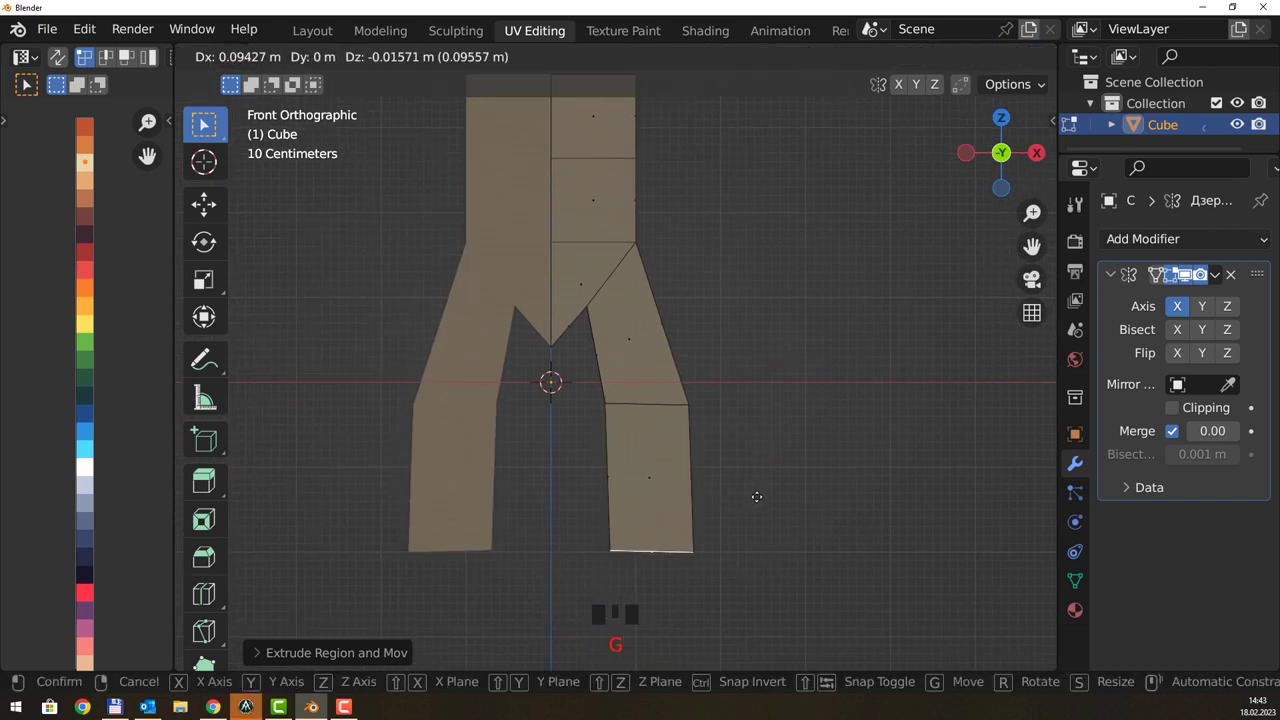
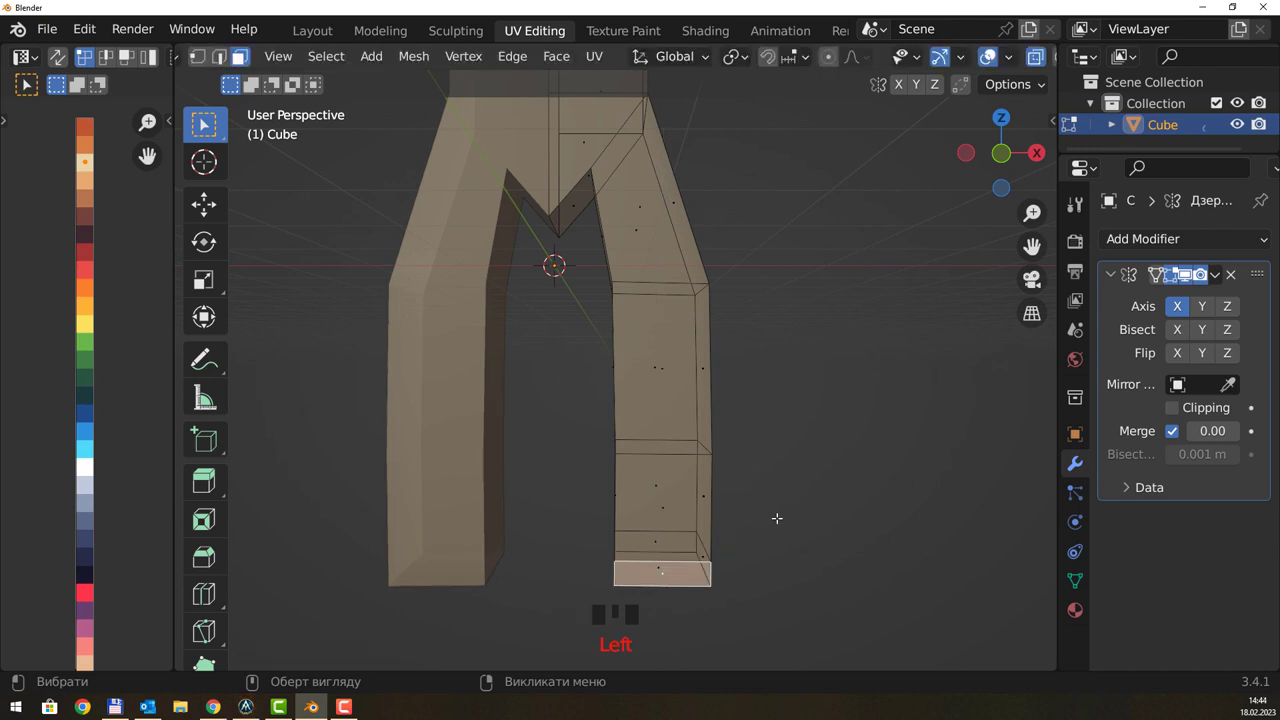
scroll("down", 3)
middle_click(806, 426)
left_click_drag(784, 442, 717, 452)
- Extrude the leg bottoms forward and tweak the top edges into flat shoe-shaped feet
key("e")
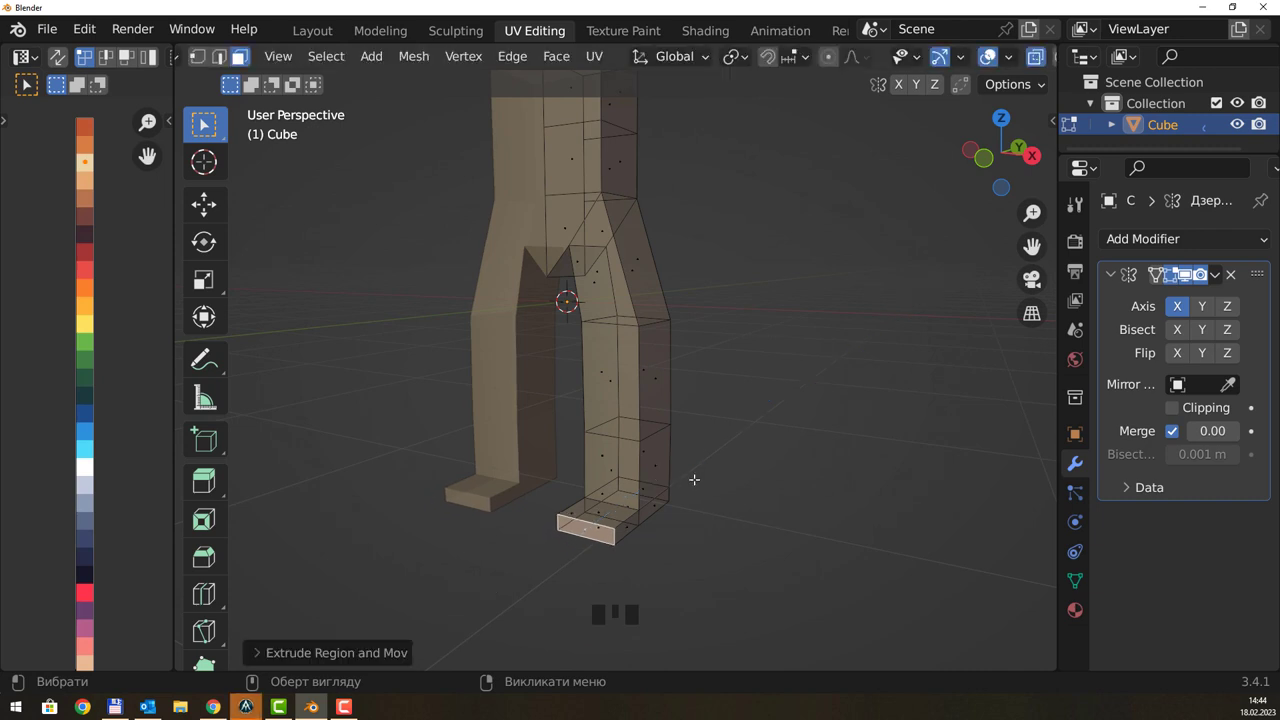
left_click(648, 502)
left_click(621, 503)
double_click(621, 503)
left_click(646, 499)
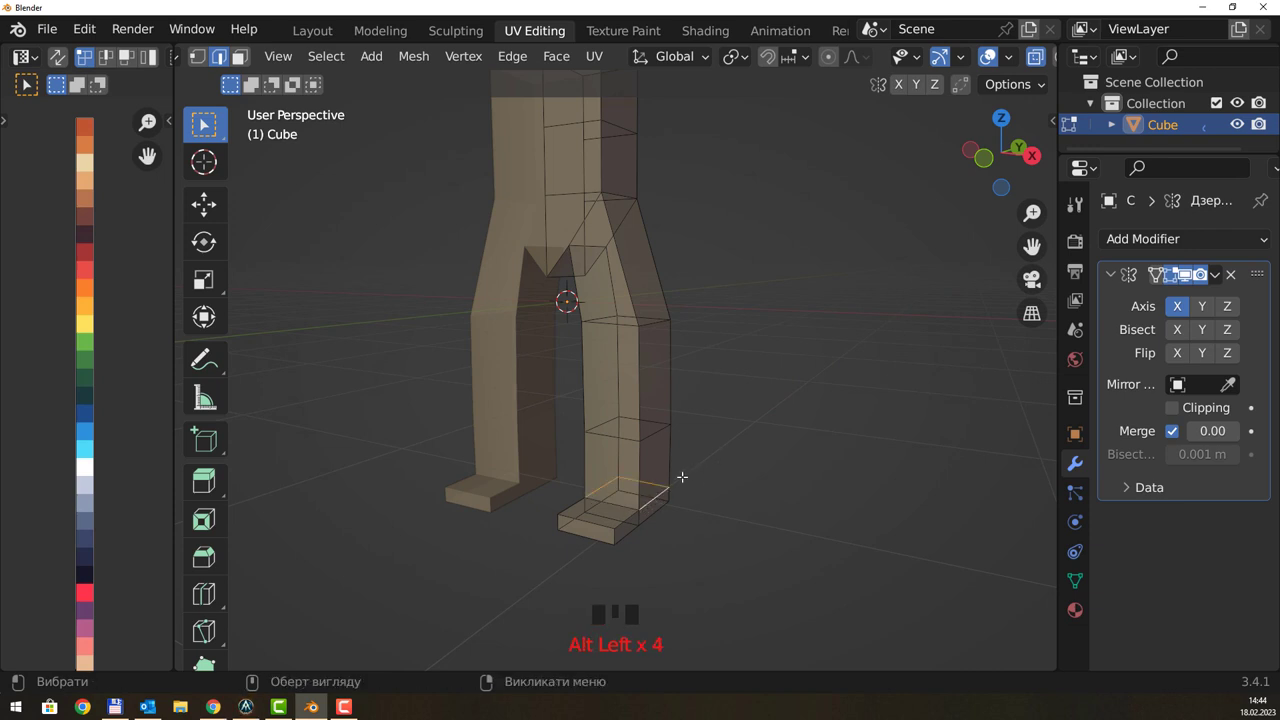
left_click(627, 502)
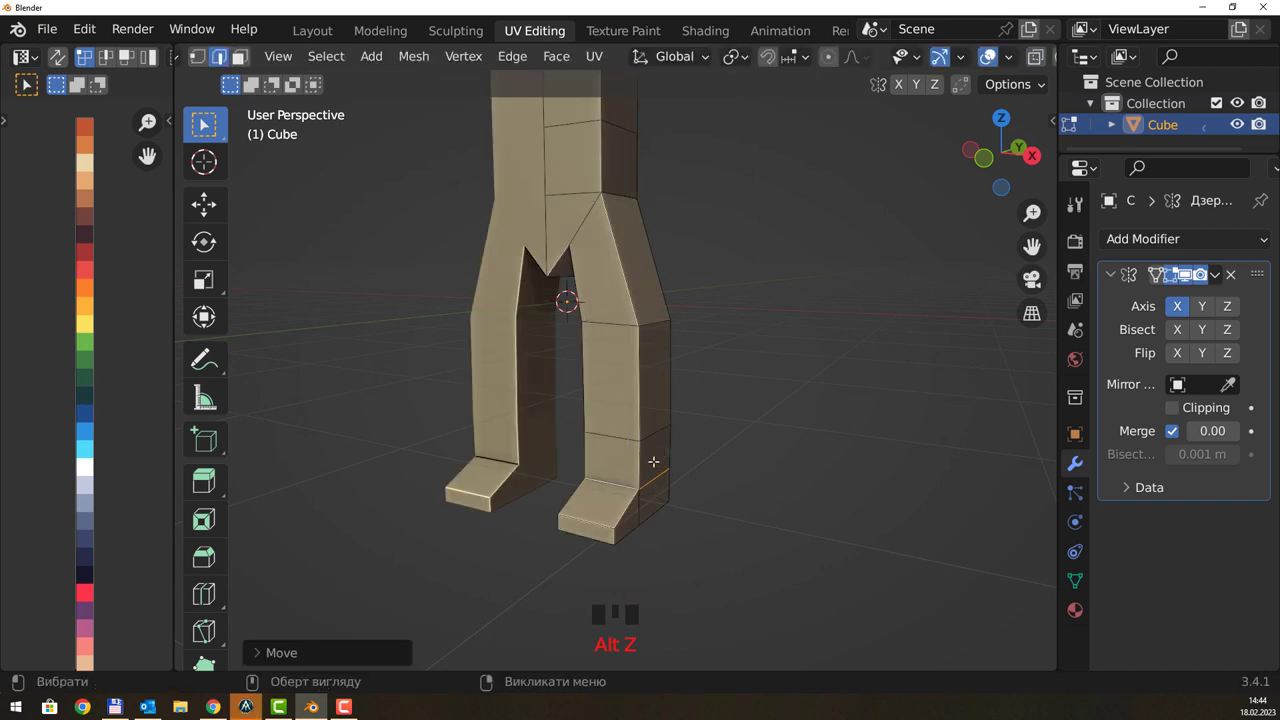
scroll("down", 3)
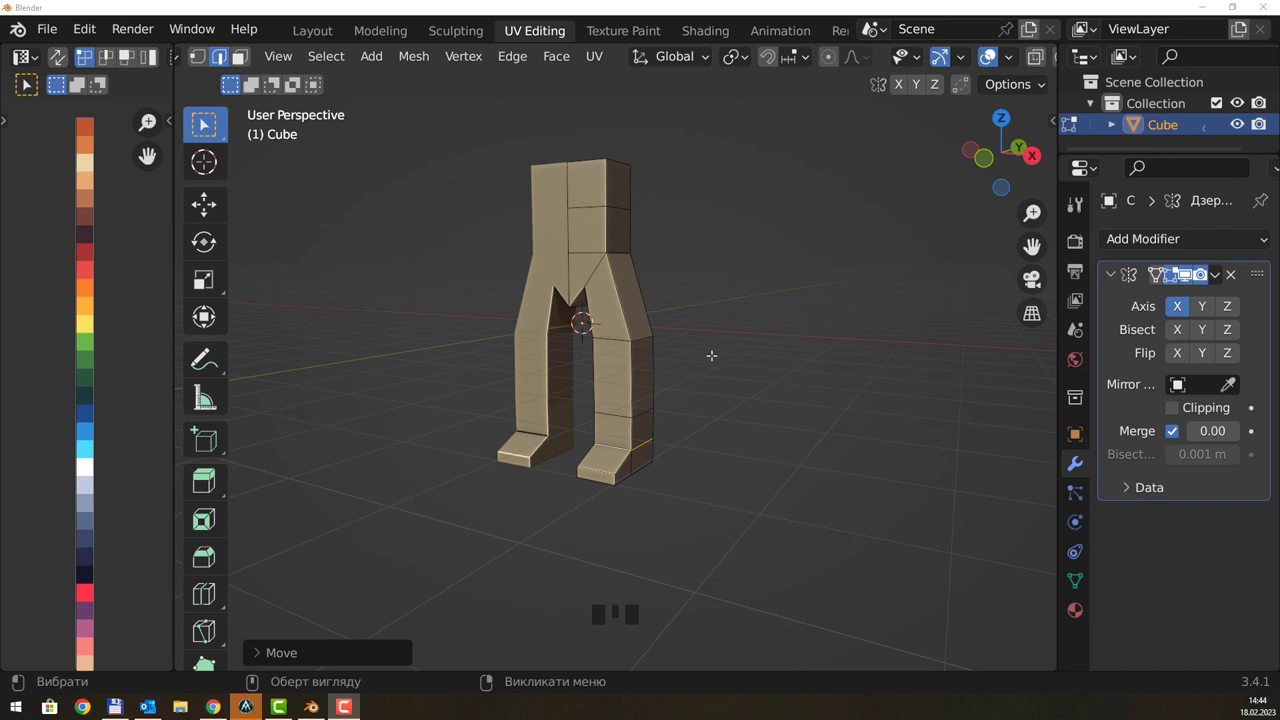
- Loop cut a ring above the feet and scale the lower leg ring into wide cuffs
left_click_drag(718, 349, 693, 357)
scroll("up", 3)
key("ctrl+r")
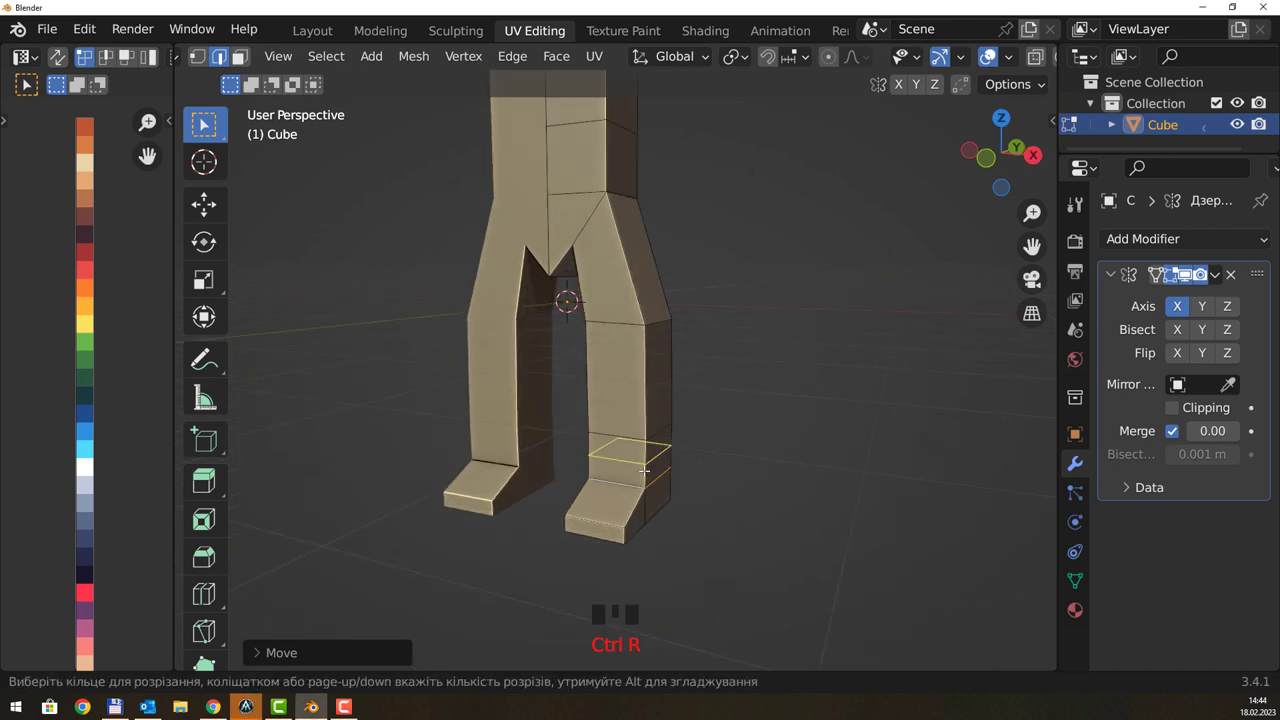
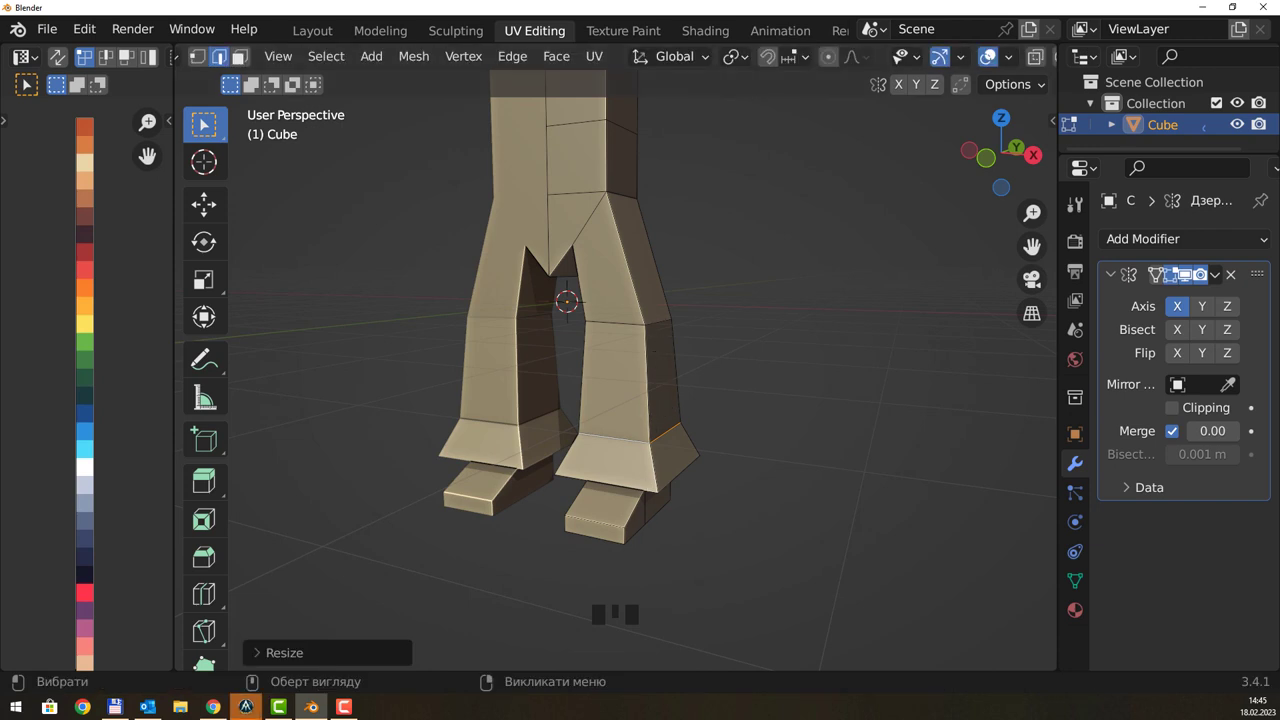
left_click_drag(768, 231, 726, 277)
key("1")
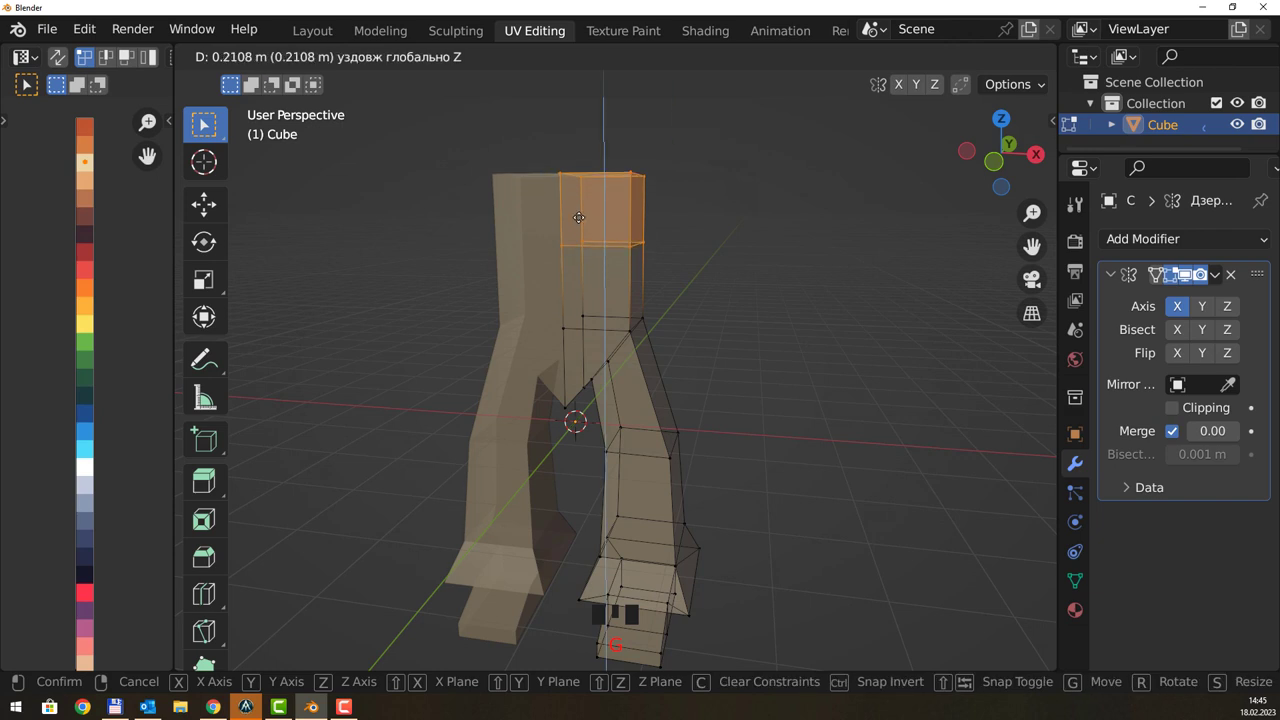
- Raise the upper torso, enable mirror Clipping and shrink the waist loop inward with Alt+S
left_click(704, 218)
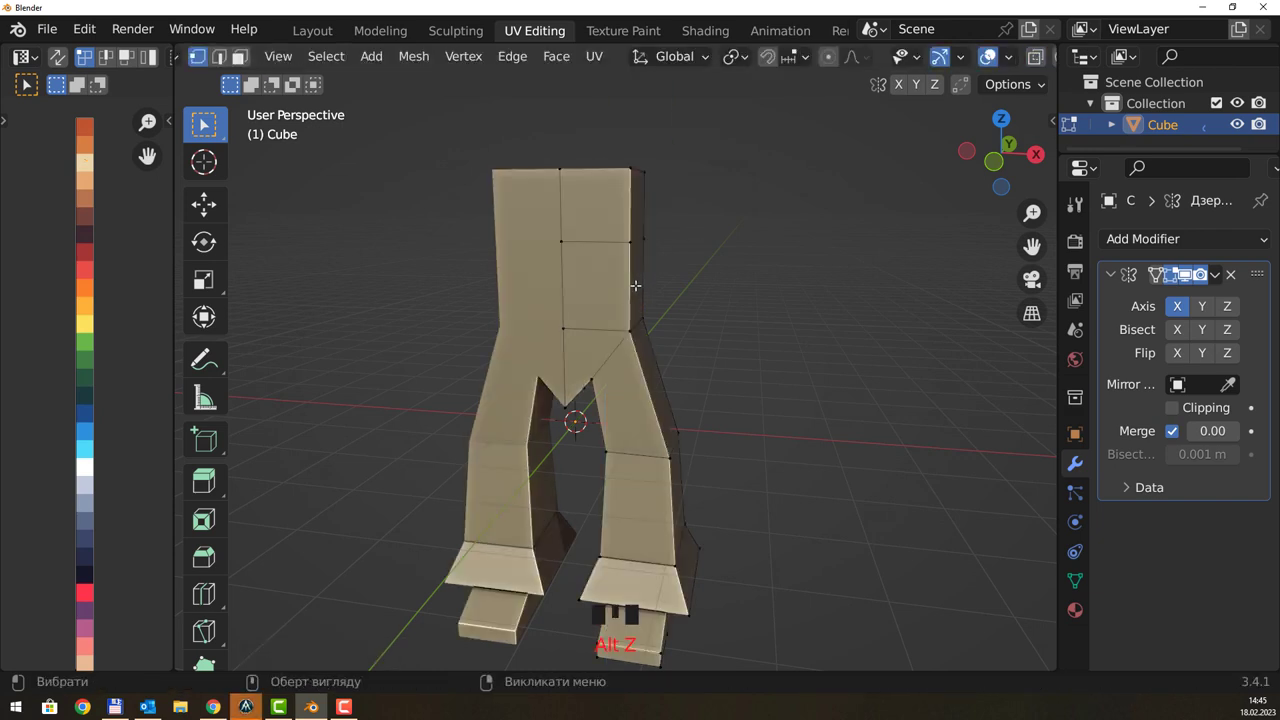
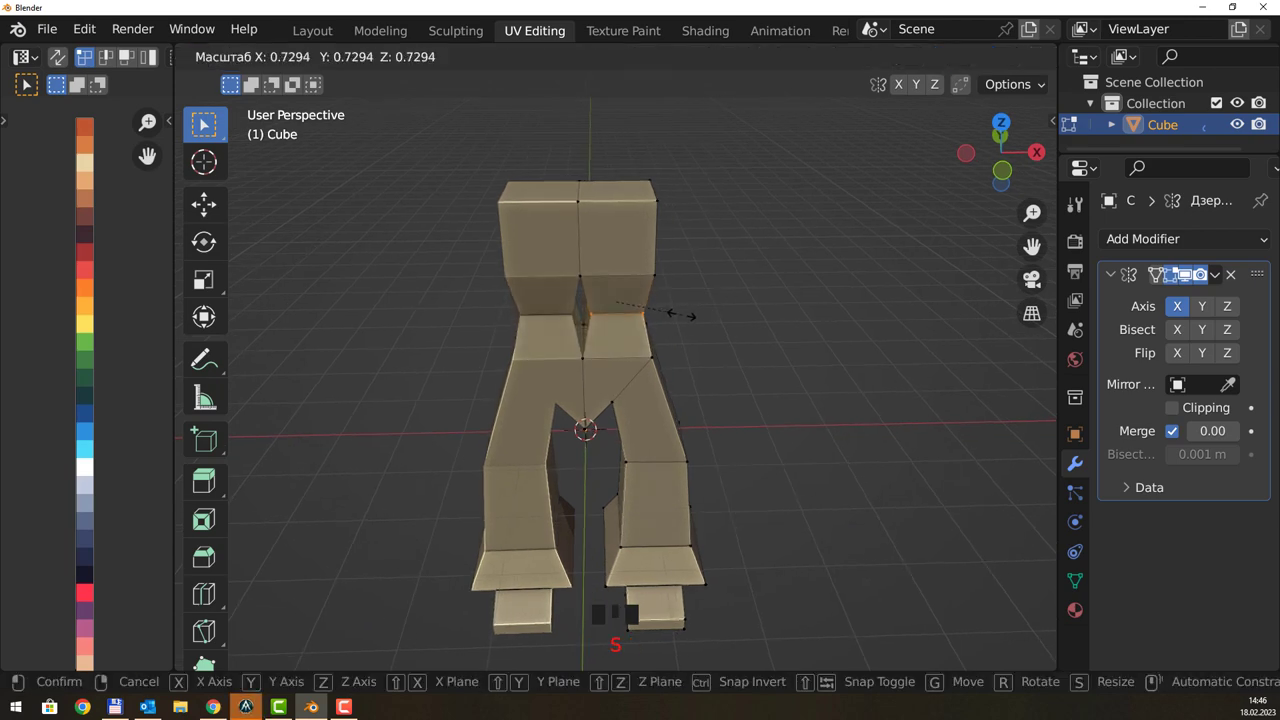
middle_click(673, 331)
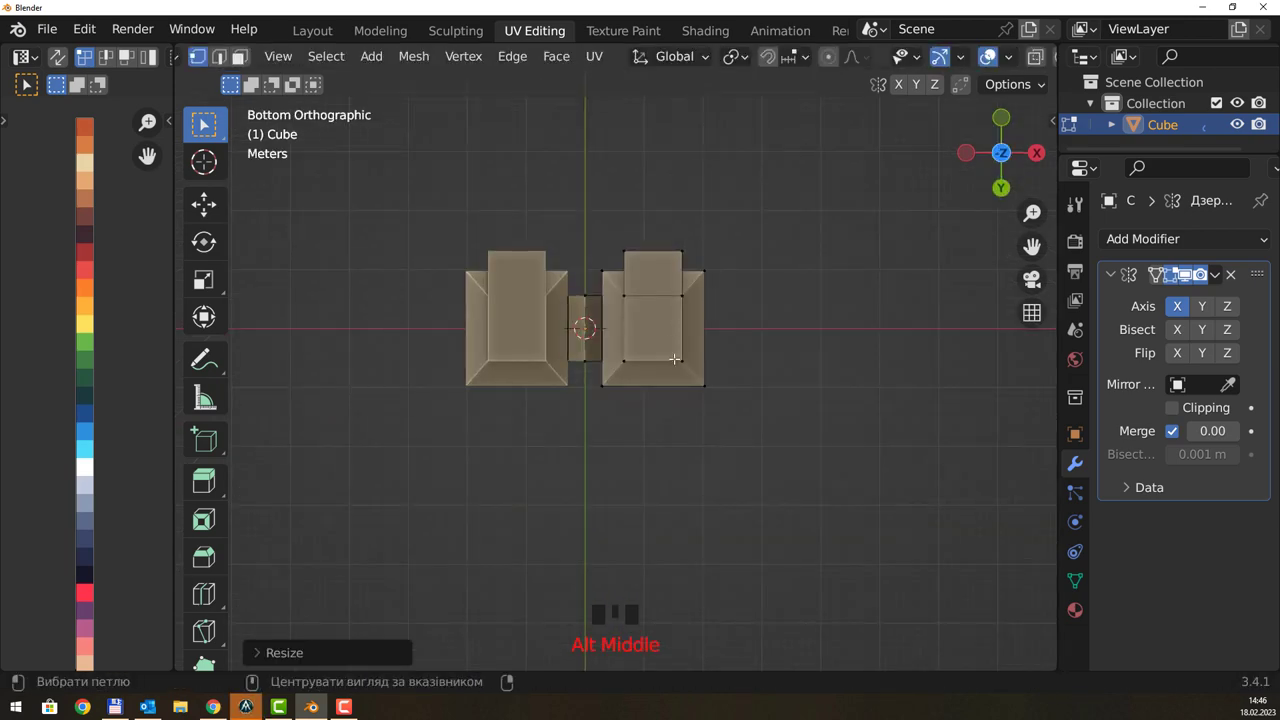
middle_click(703, 274)
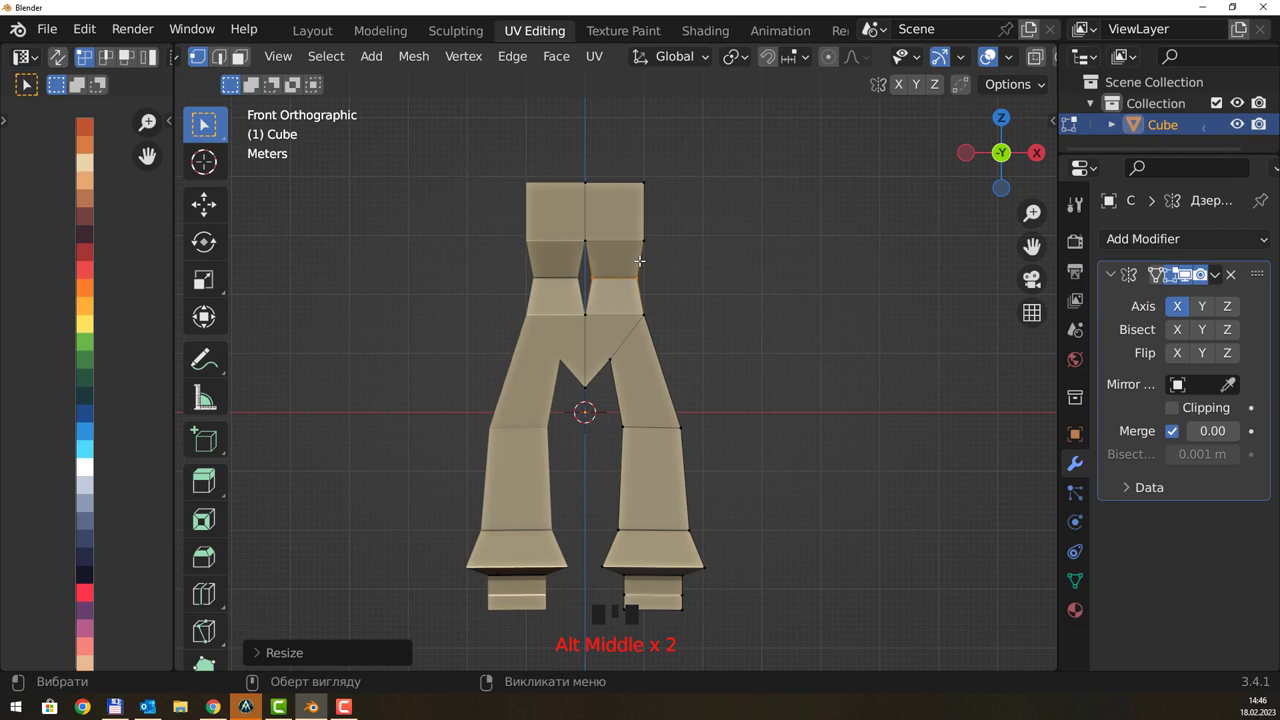
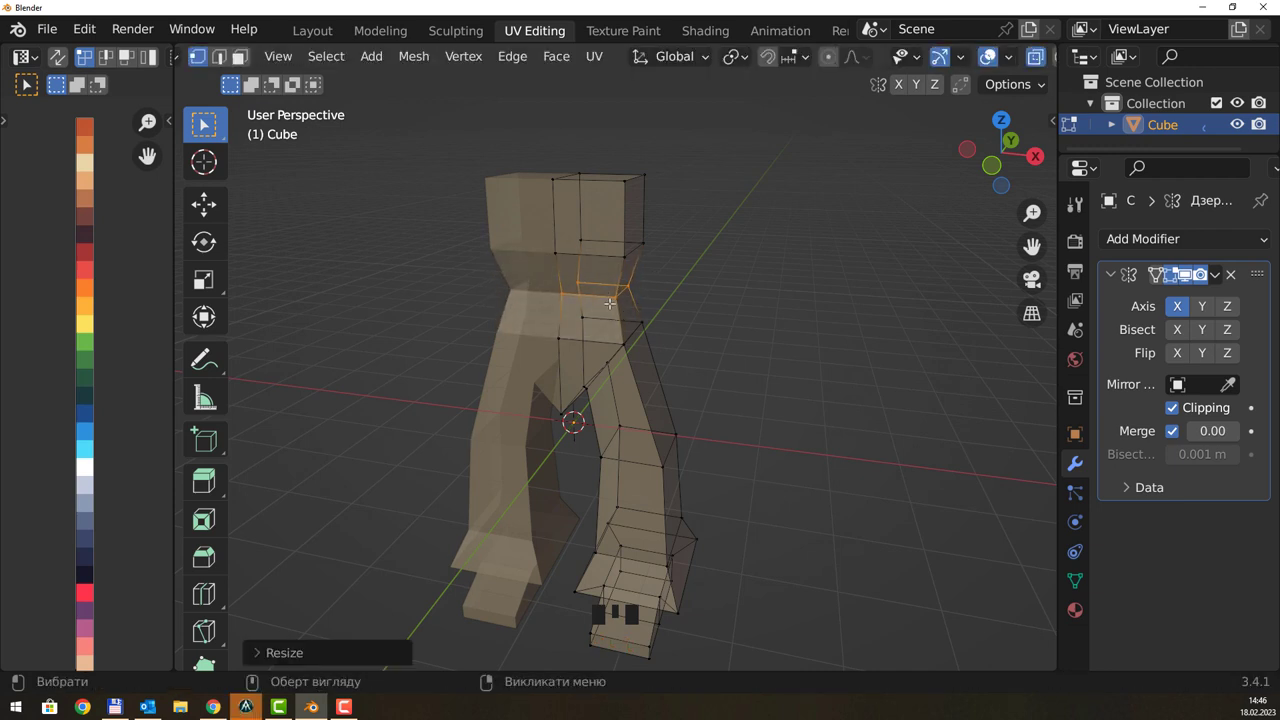
middle_click(652, 298)
key("alt+s")
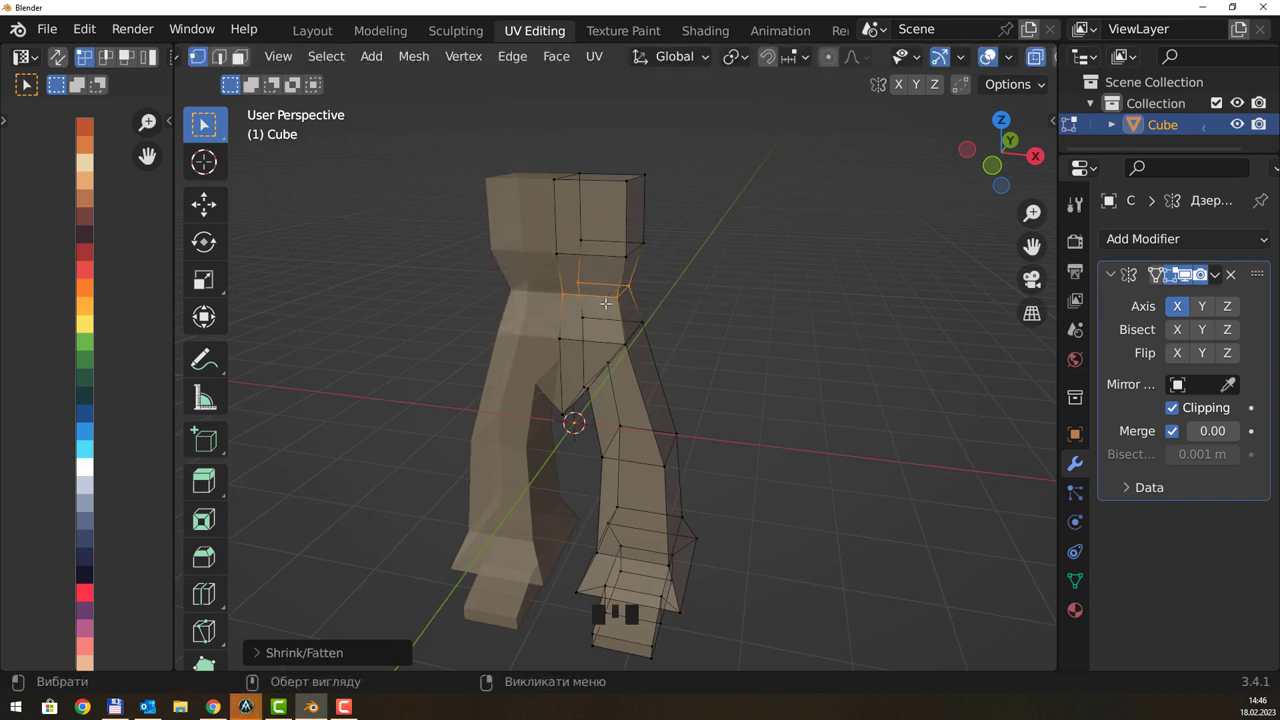
left_click(725, 274)
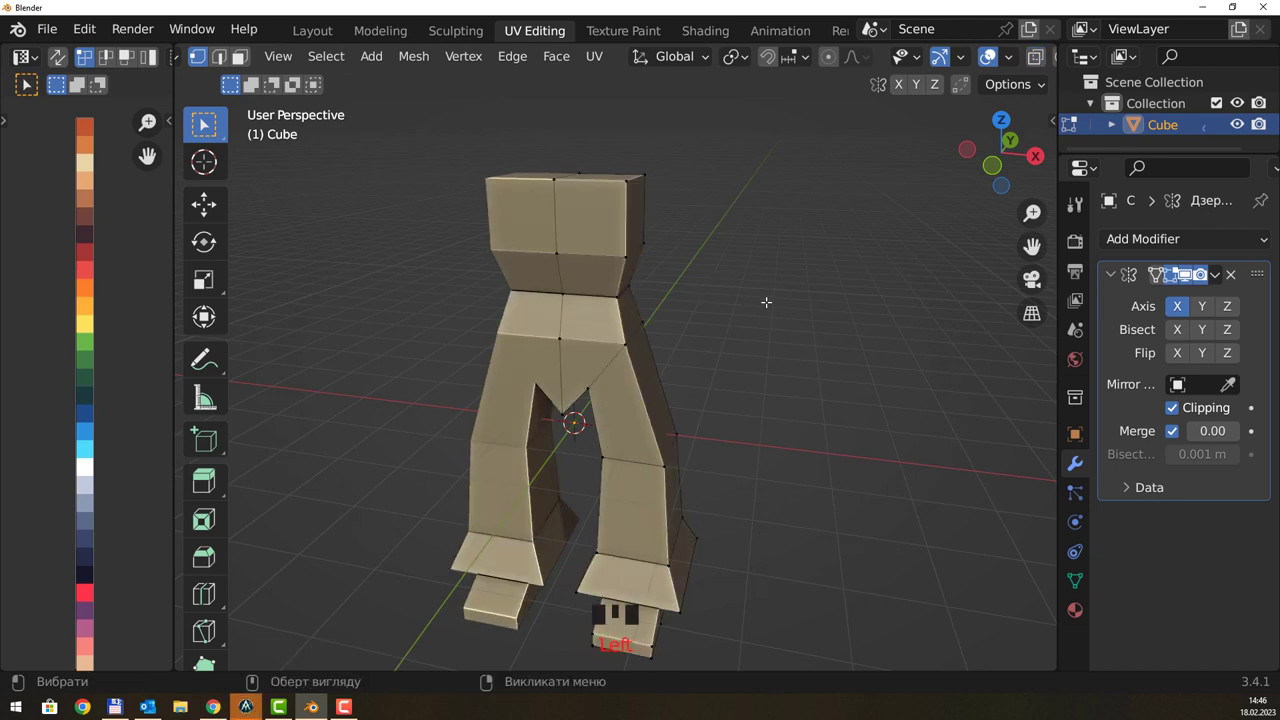
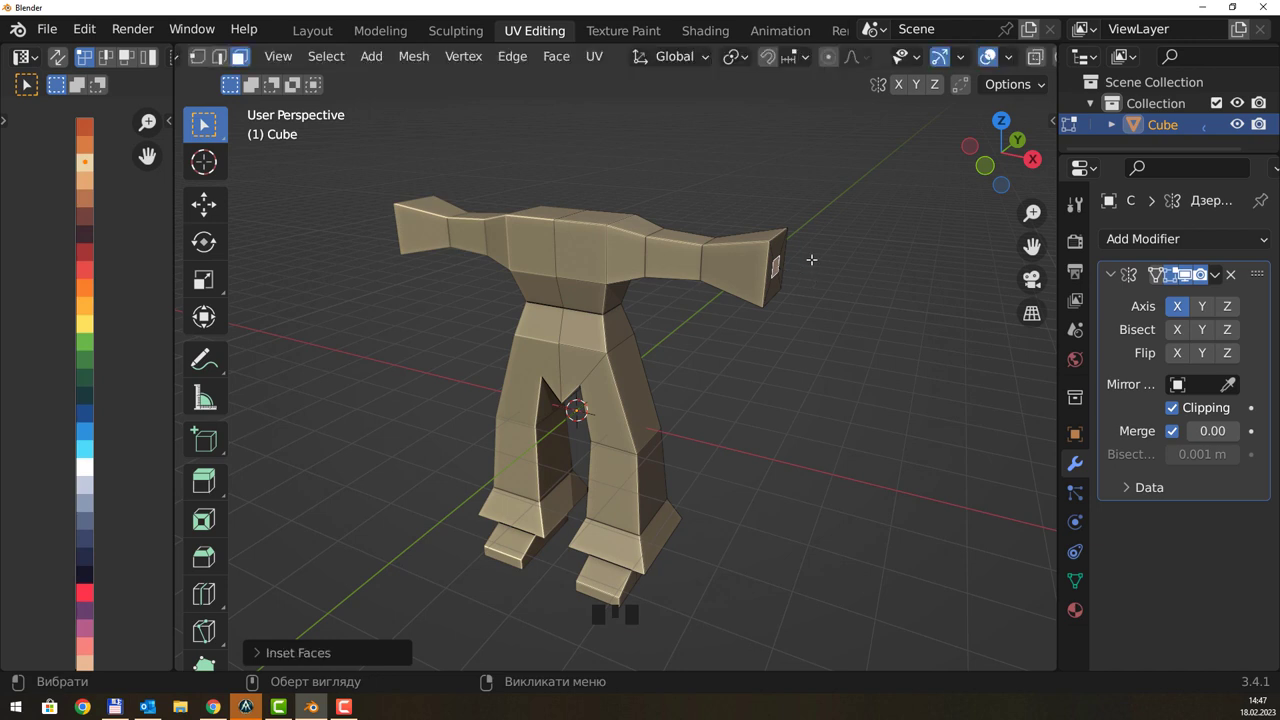
- Extrude tapered arms from the shoulders and pull an inset wrist stub from each arm end
left_click_drag(812, 253, 768, 249)
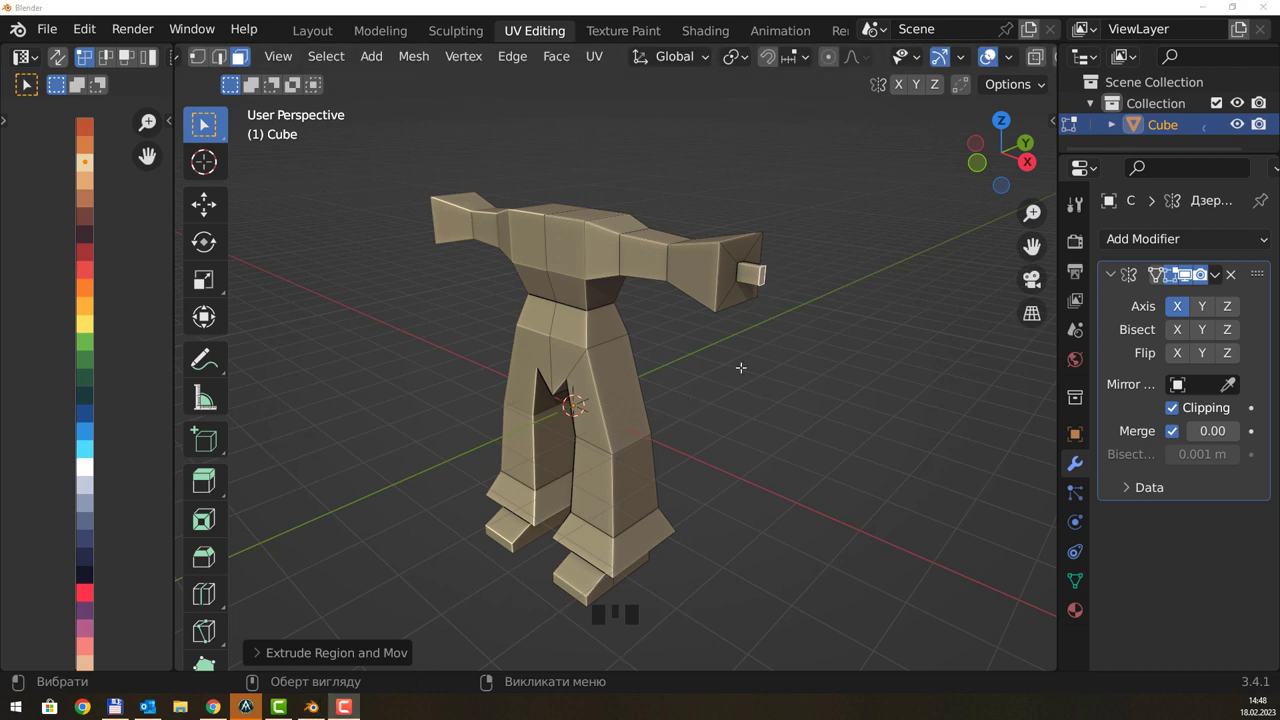
- Extrude the wrist stubs outward into flat enlarged hand plates and check them from the front
left_click_drag(759, 352, 760, 339)
scroll("up", 3)
key("g")
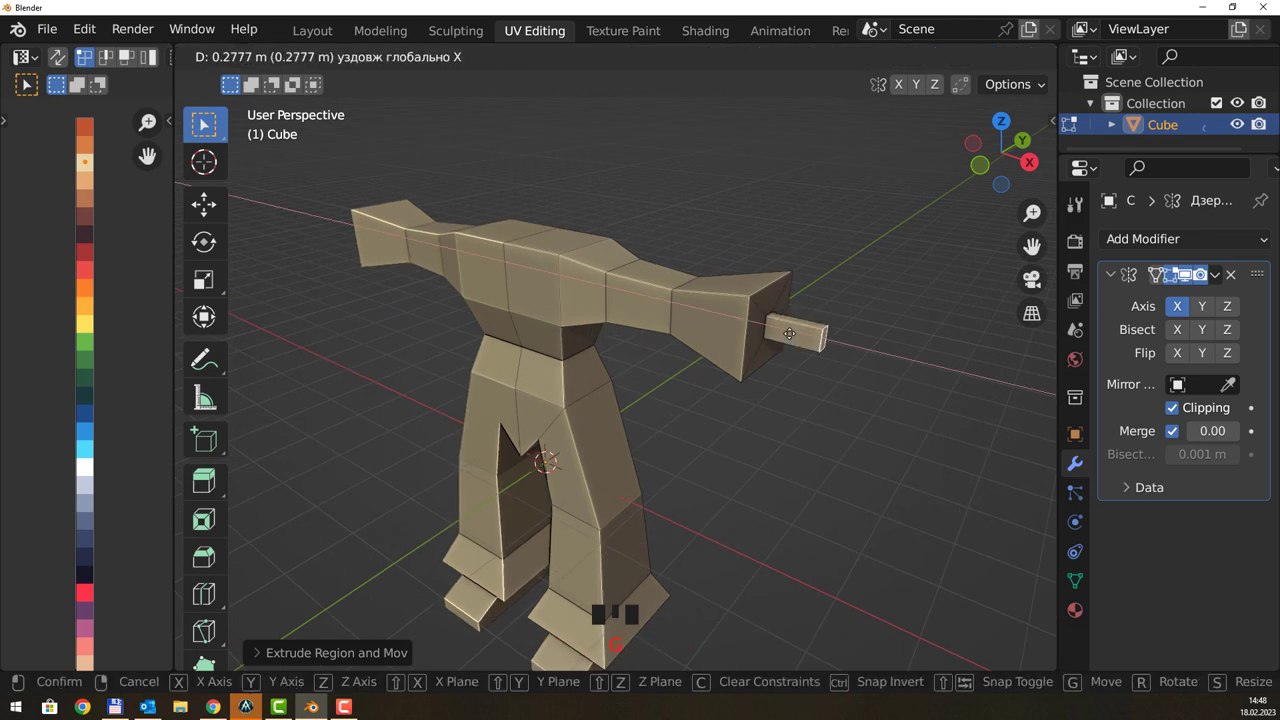
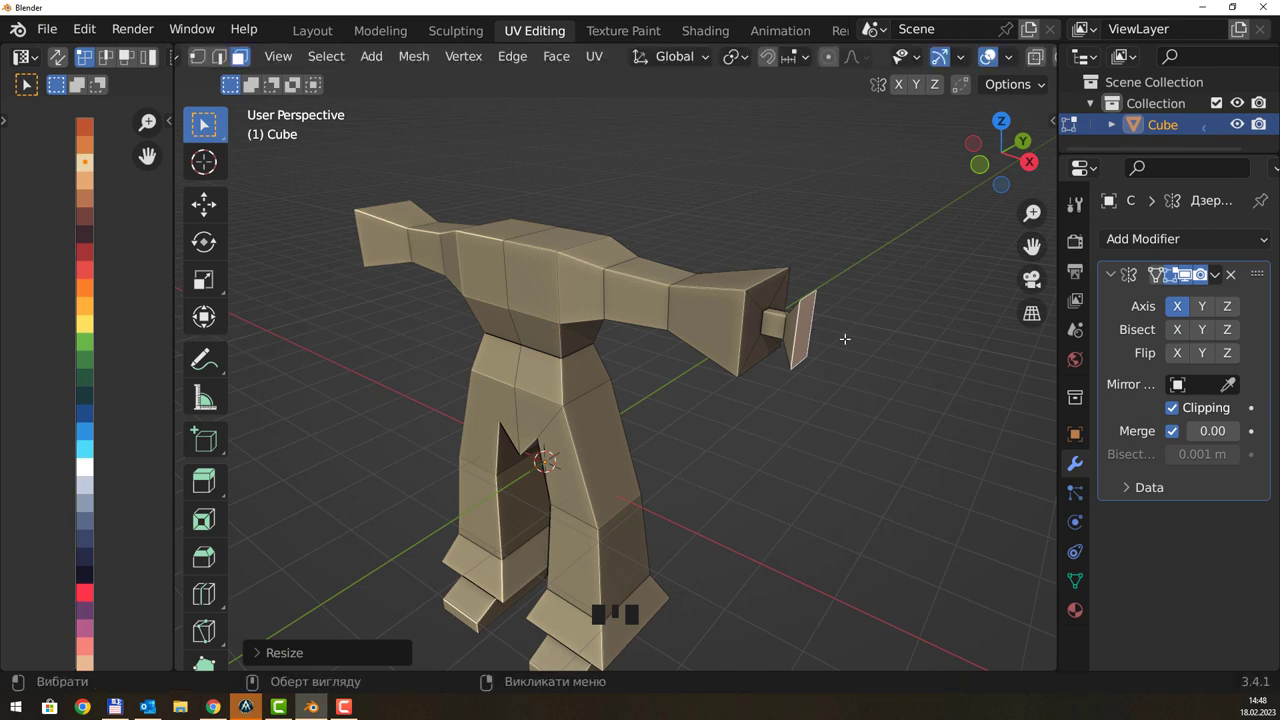
middle_click(860, 332)
middle_click(837, 344)
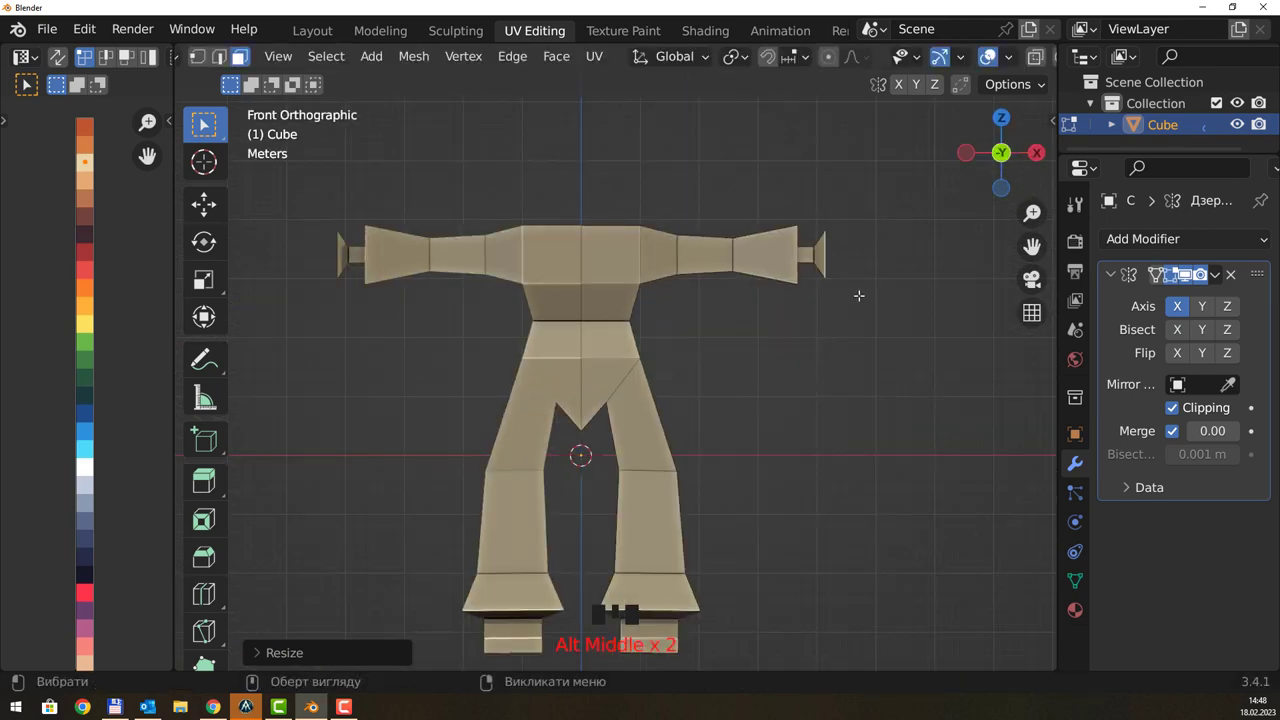
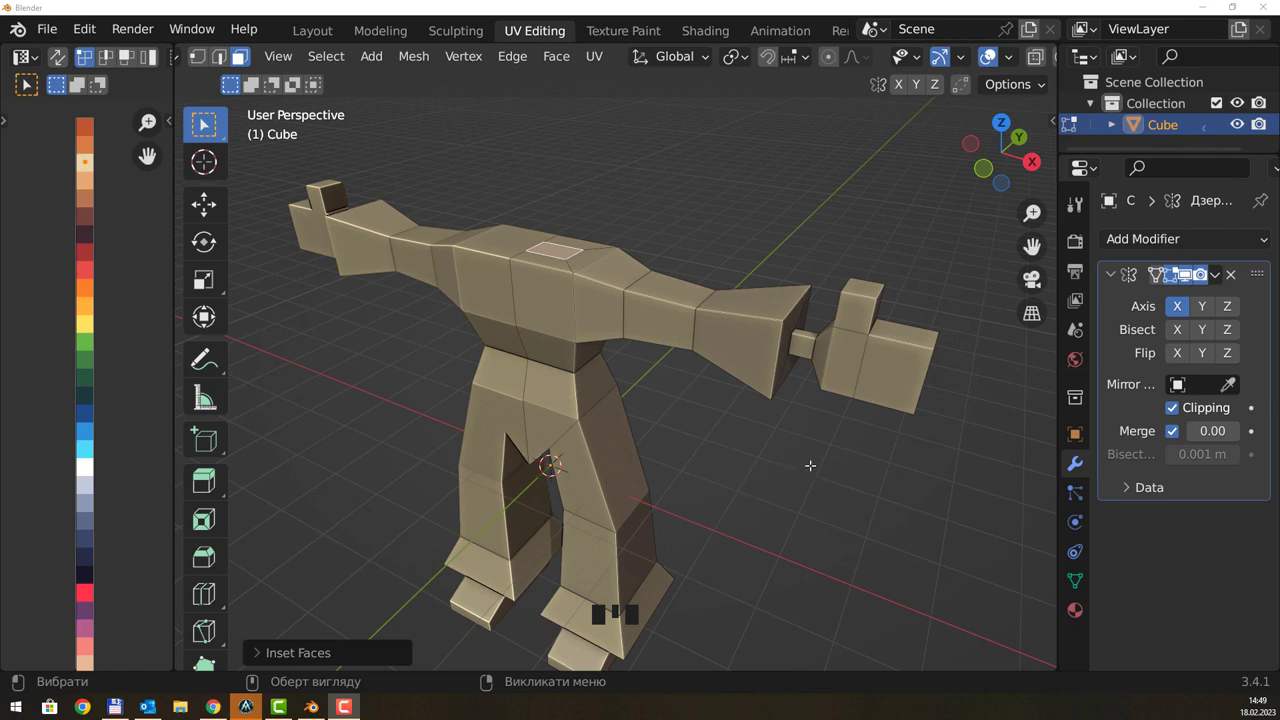
- View the body straight from the side to start the neck inset on the top torso face
left_click_drag(810, 459, 766, 448)
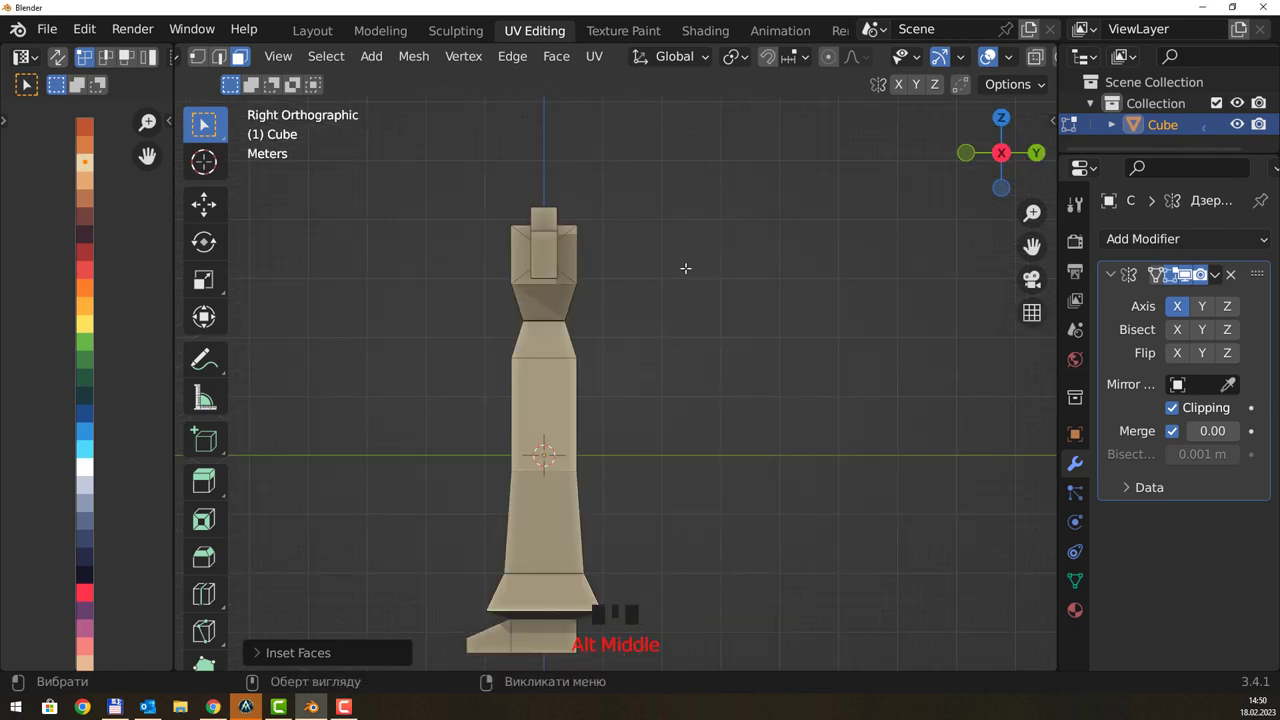
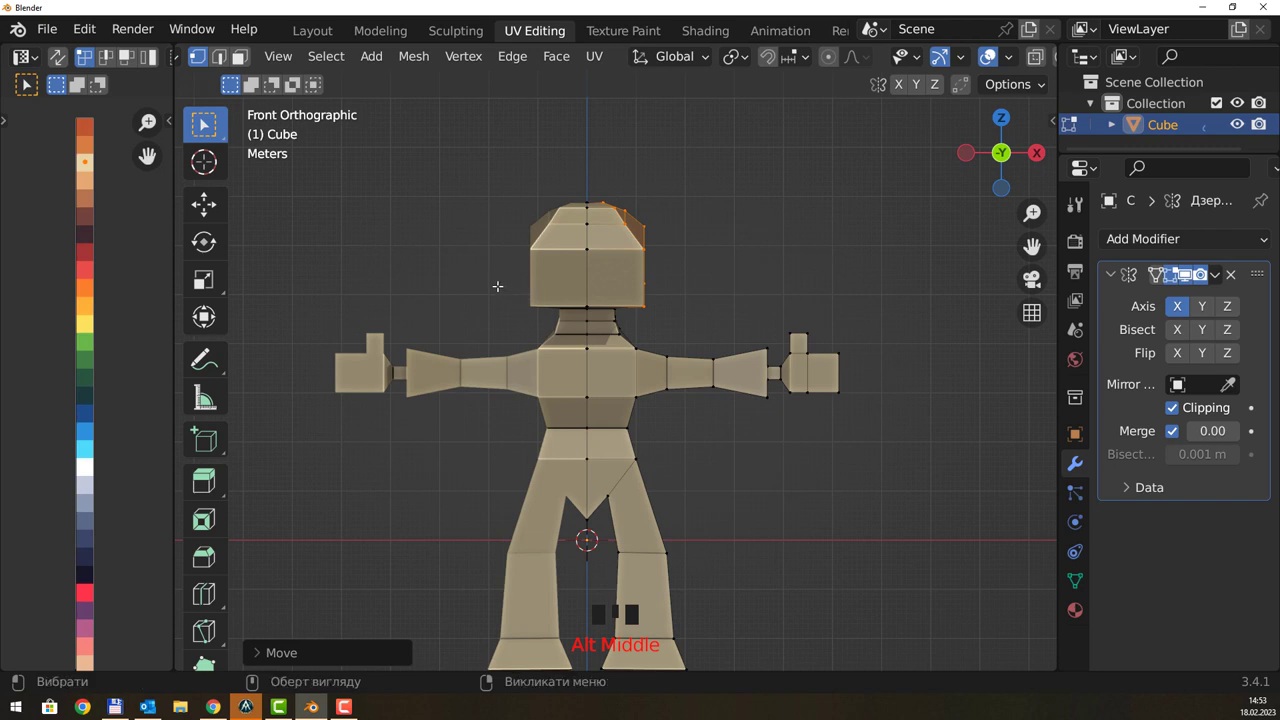
- Nudge a head vertex on the upper right edge into a rounder skull shape
left_click(541, 312)
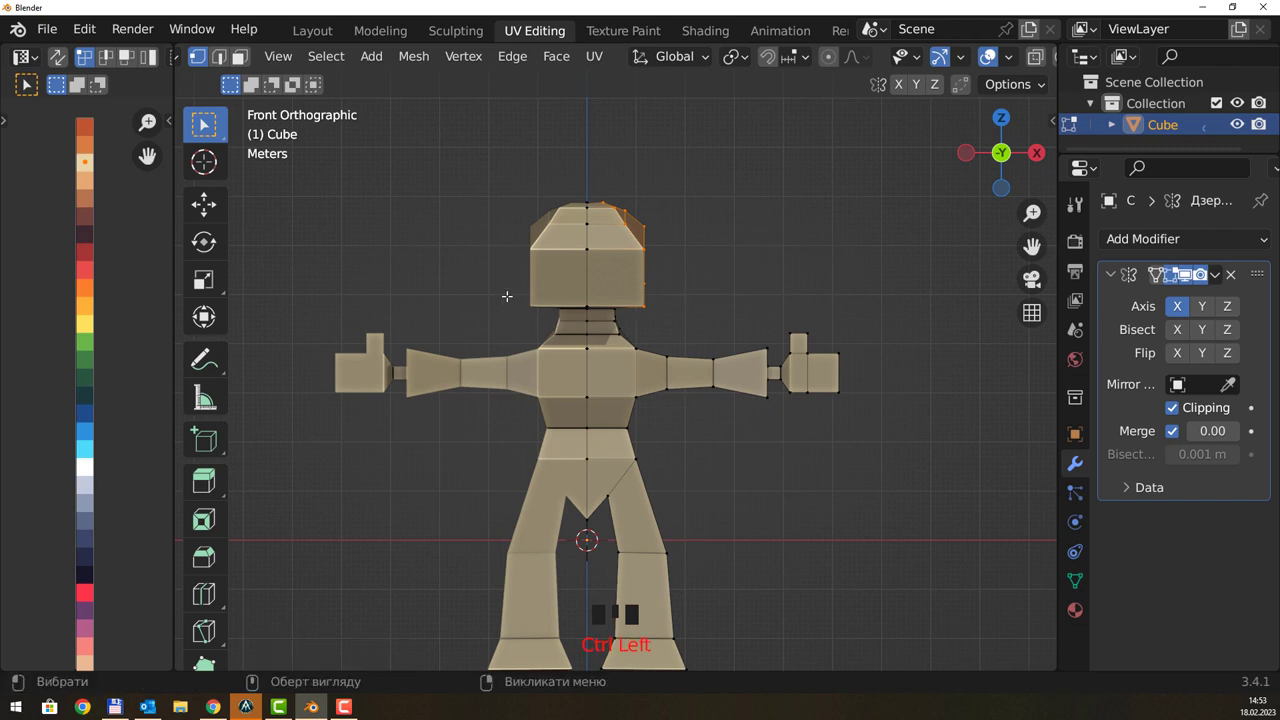
left_click(490, 255)
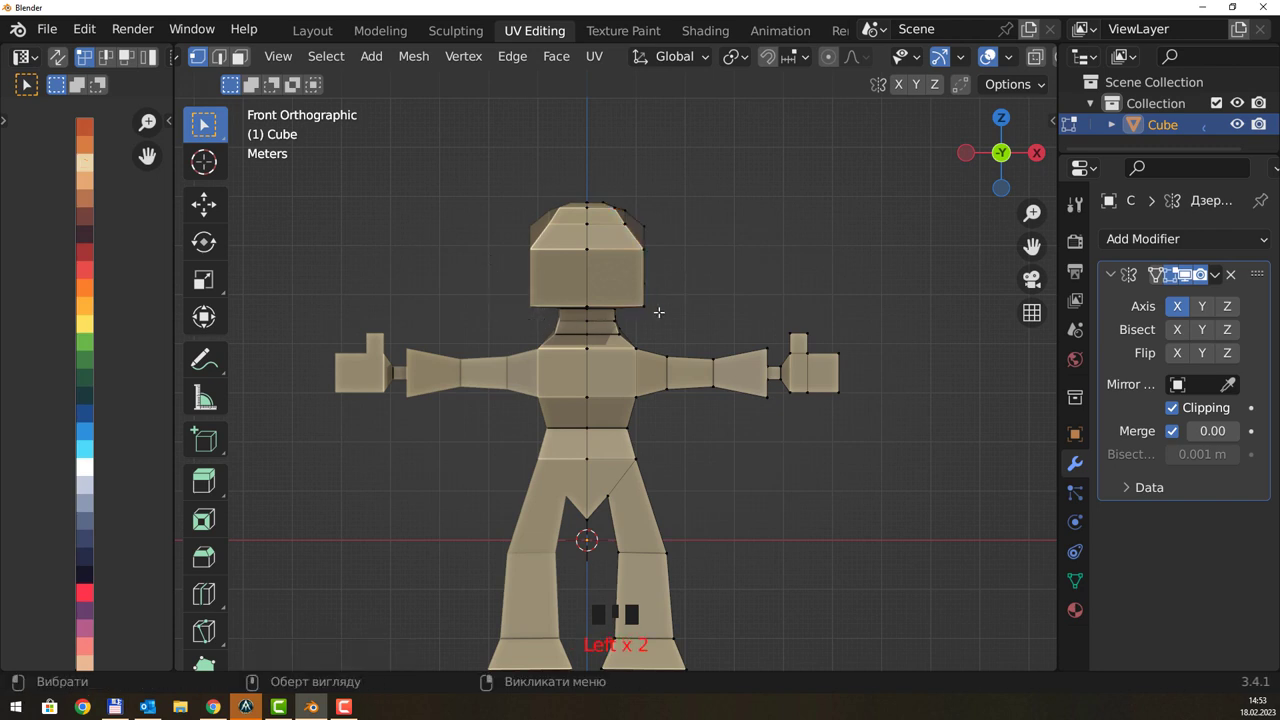
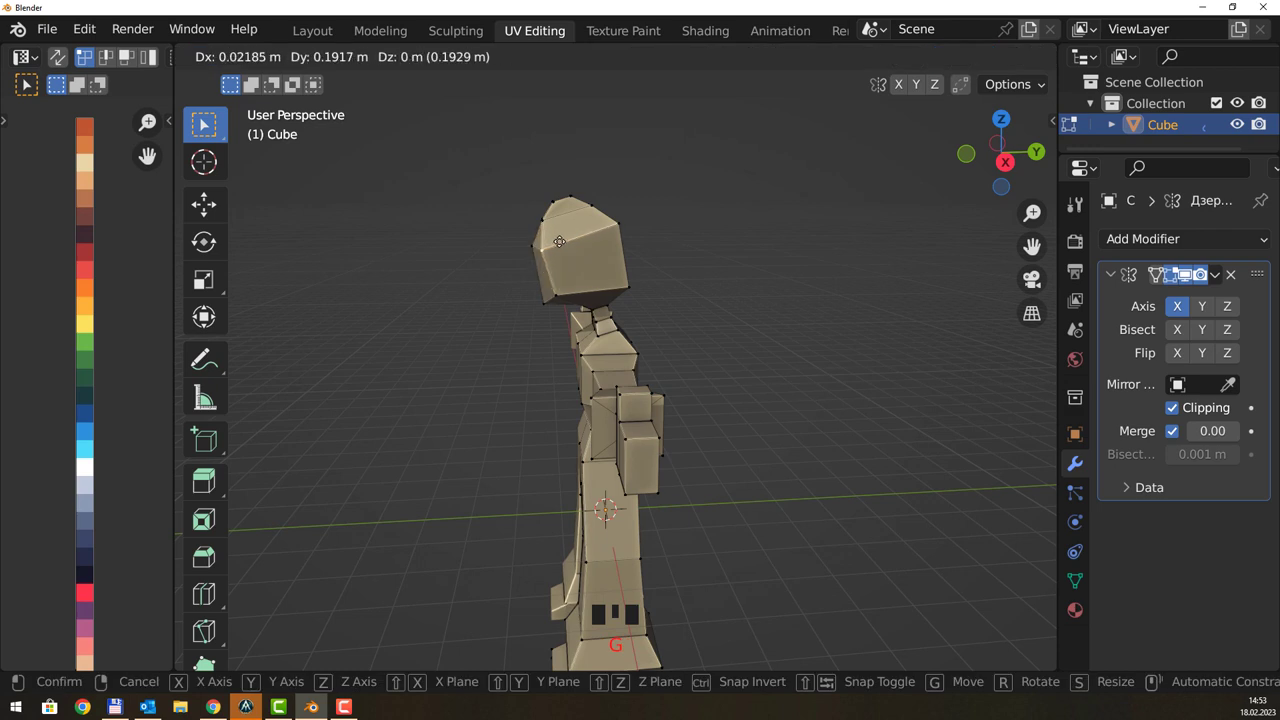
left_click_drag(660, 217, 622, 284)
left_click(622, 284)
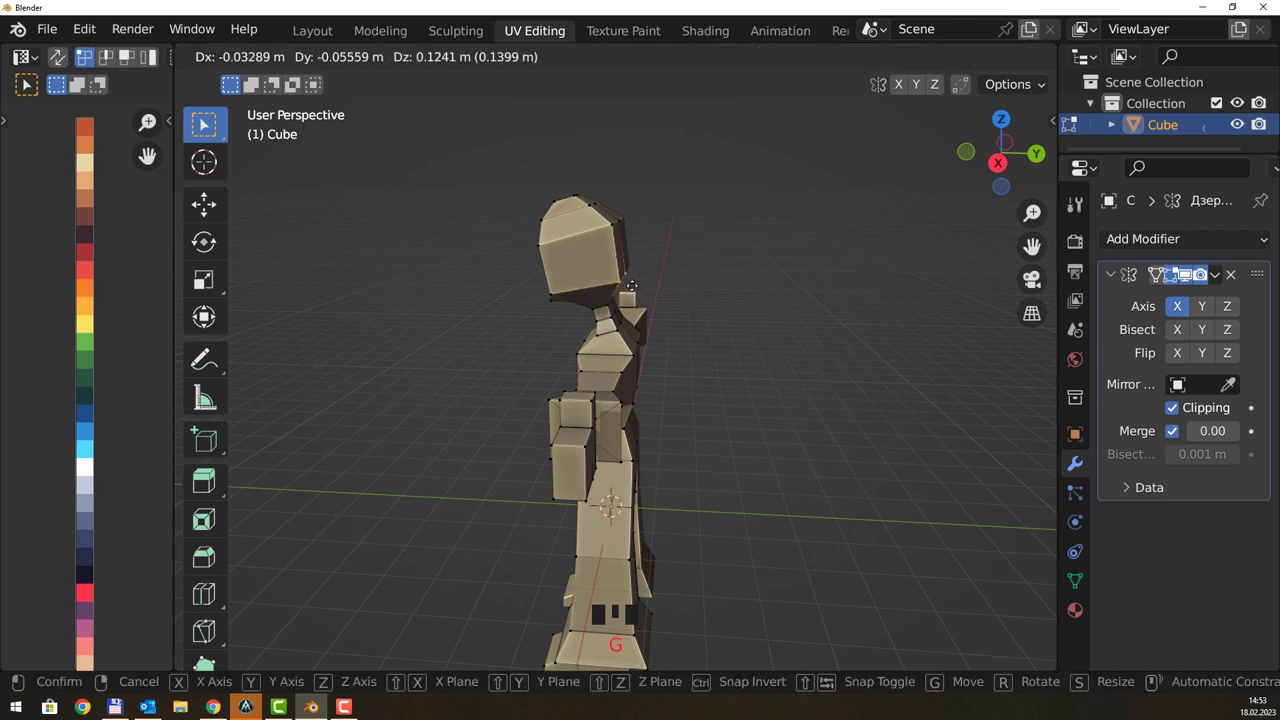
- Pull the arm and hand vertices outward so the arms reach forward, then inspect the arm
left_click_drag(656, 234, 608, 192)
left_click(608, 192)
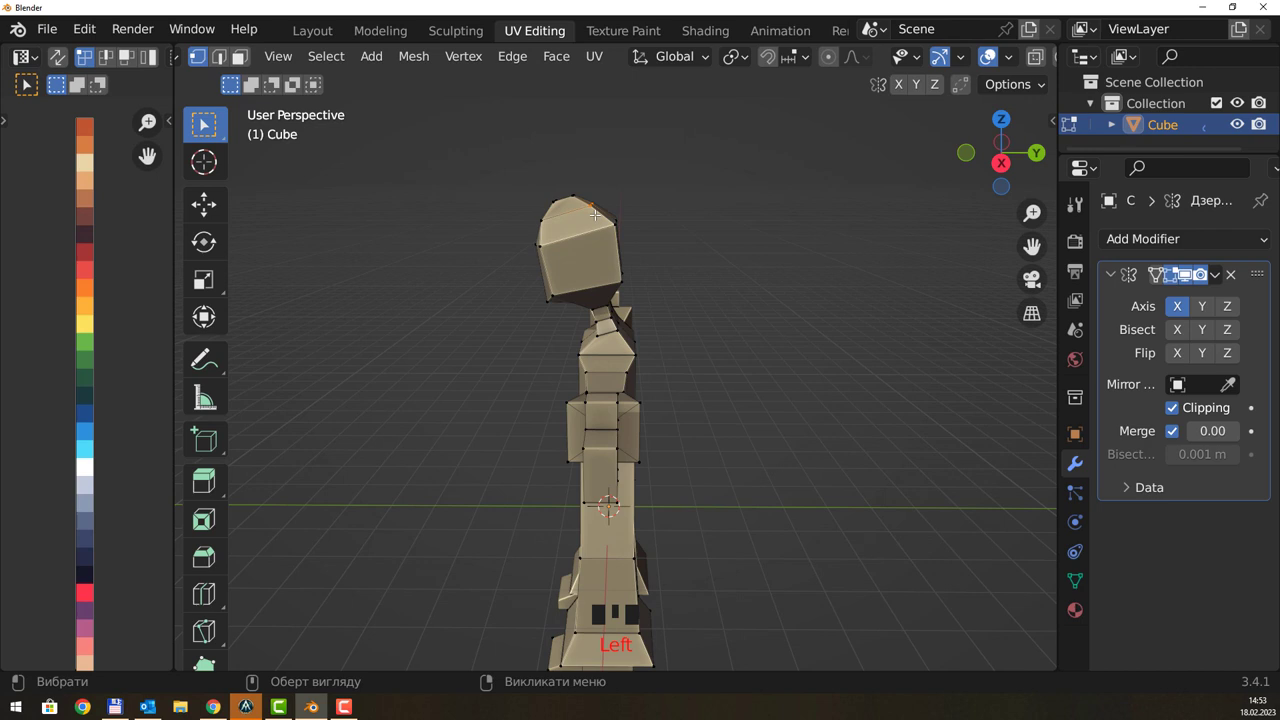
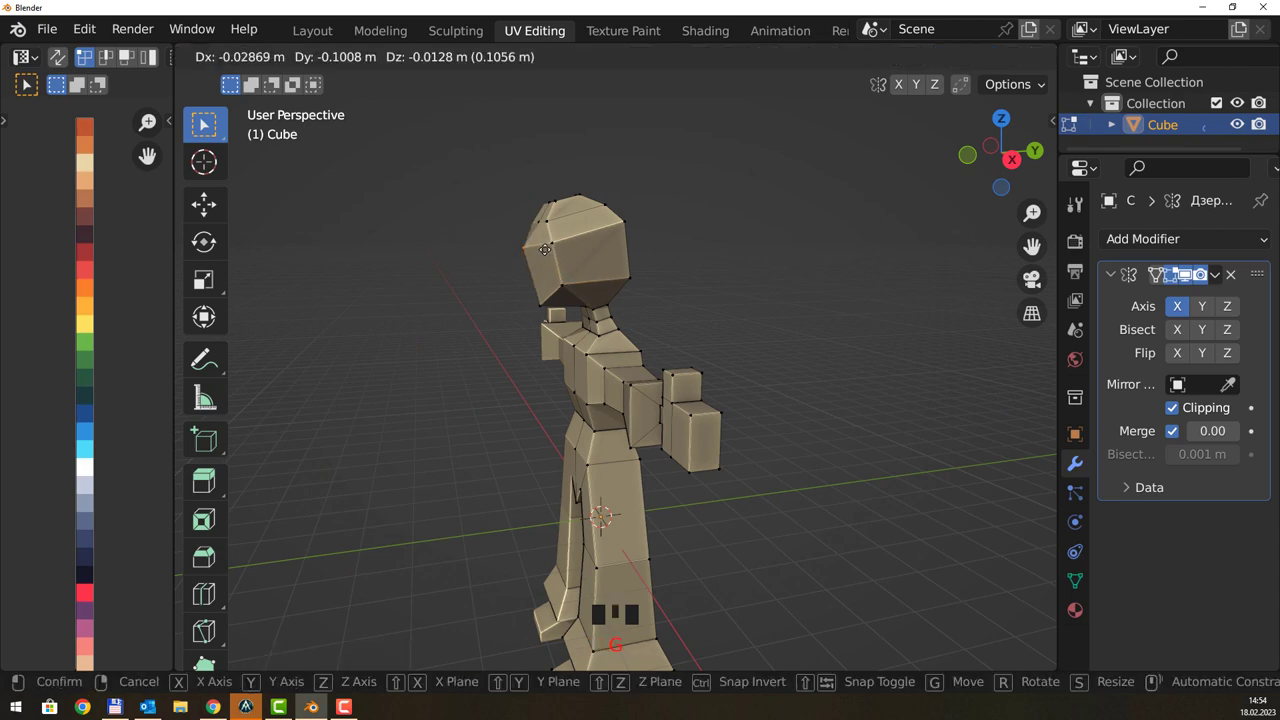
left_click_drag(635, 248, 615, 199)
left_click(615, 199)
left_click_drag(646, 221, 676, 545)
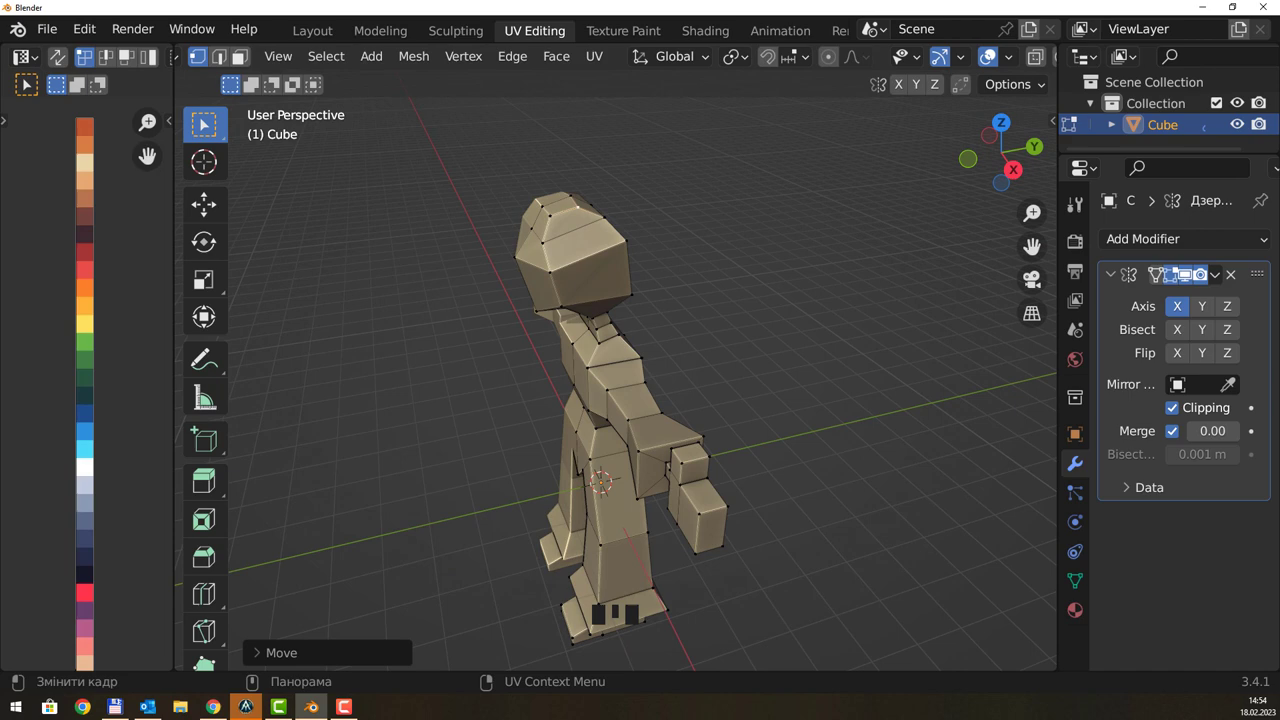
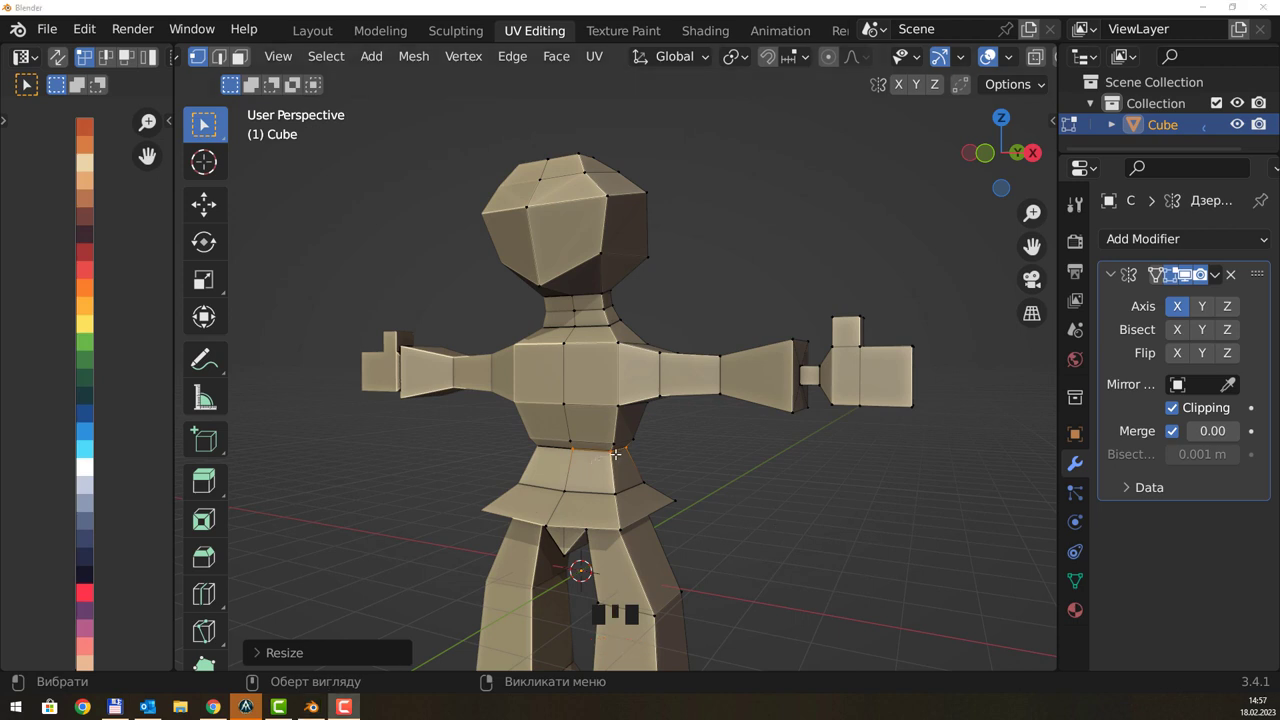
- Resize the new waist edge loop to reshape the waistline
left_click_drag(616, 449, 618, 449)
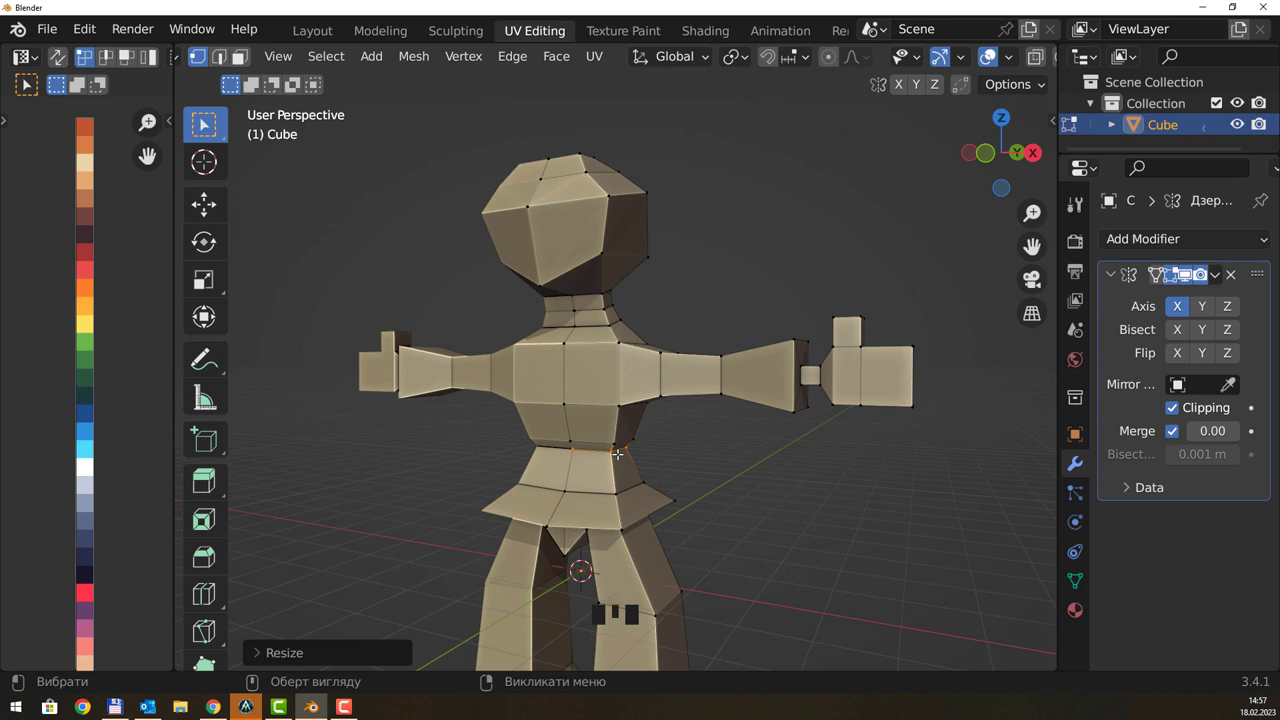
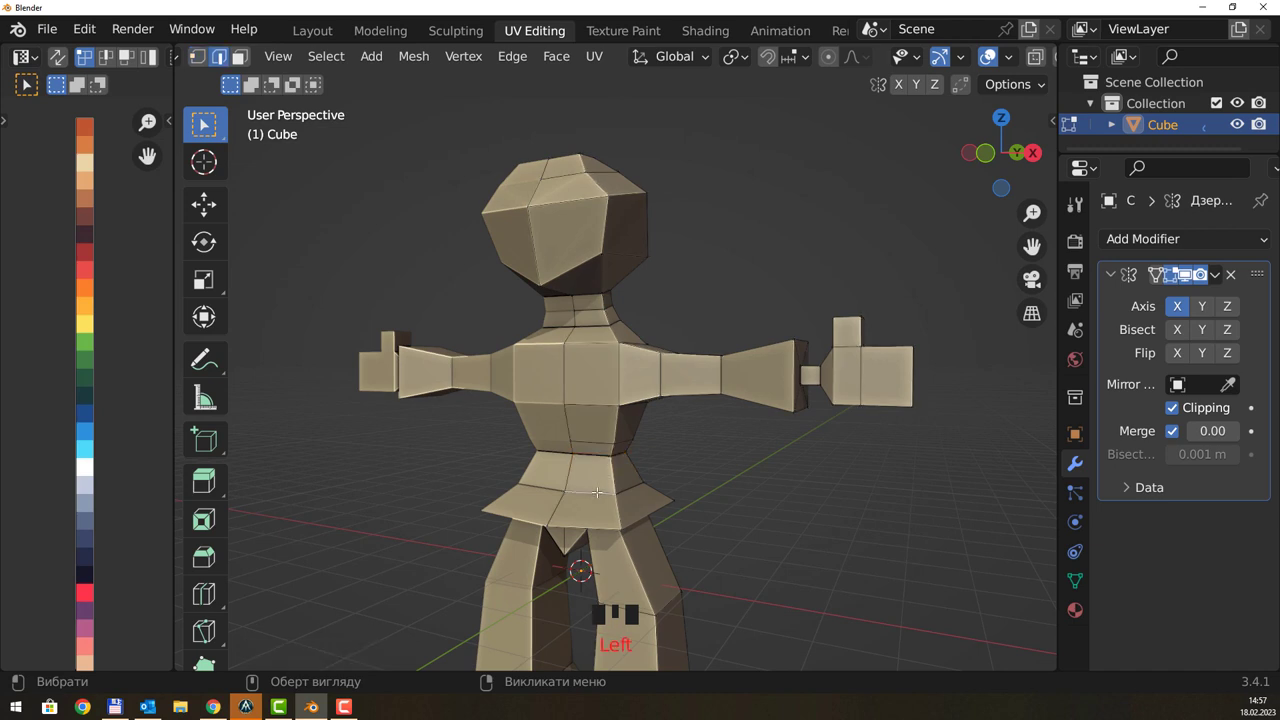
- Extrude the waist face ring and widen it outward into a raised belt band
left_click(622, 482)
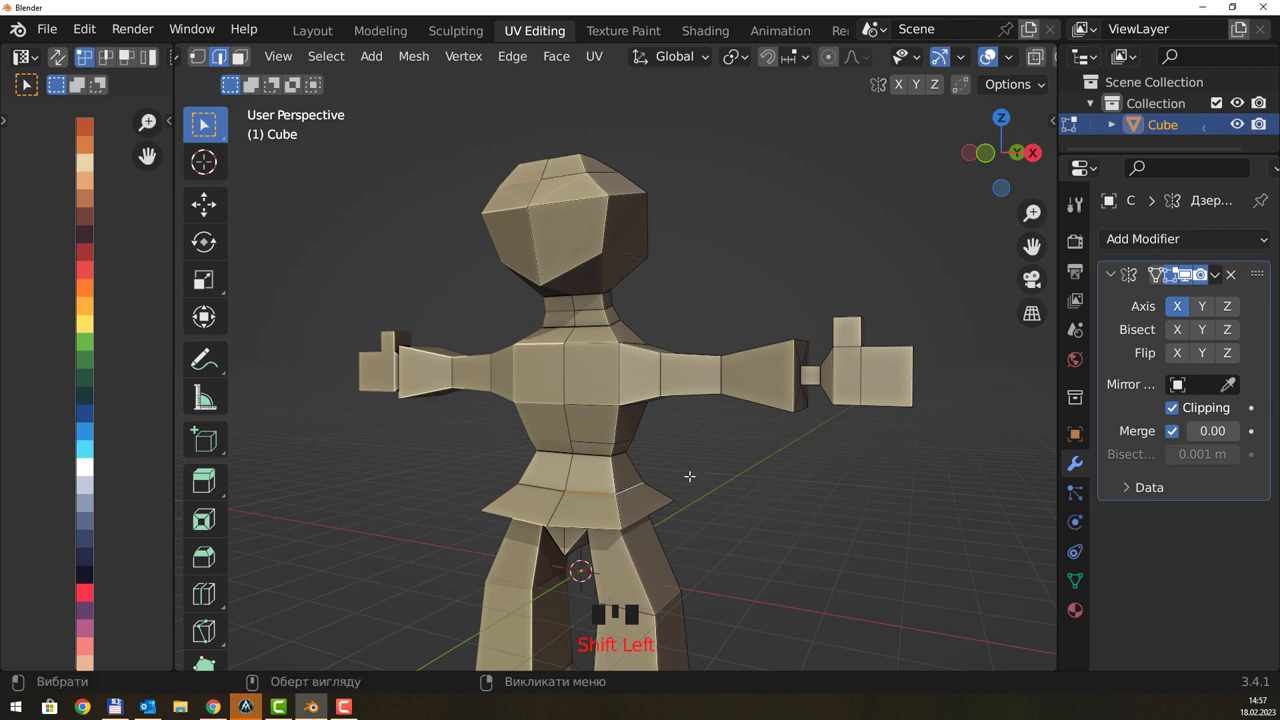
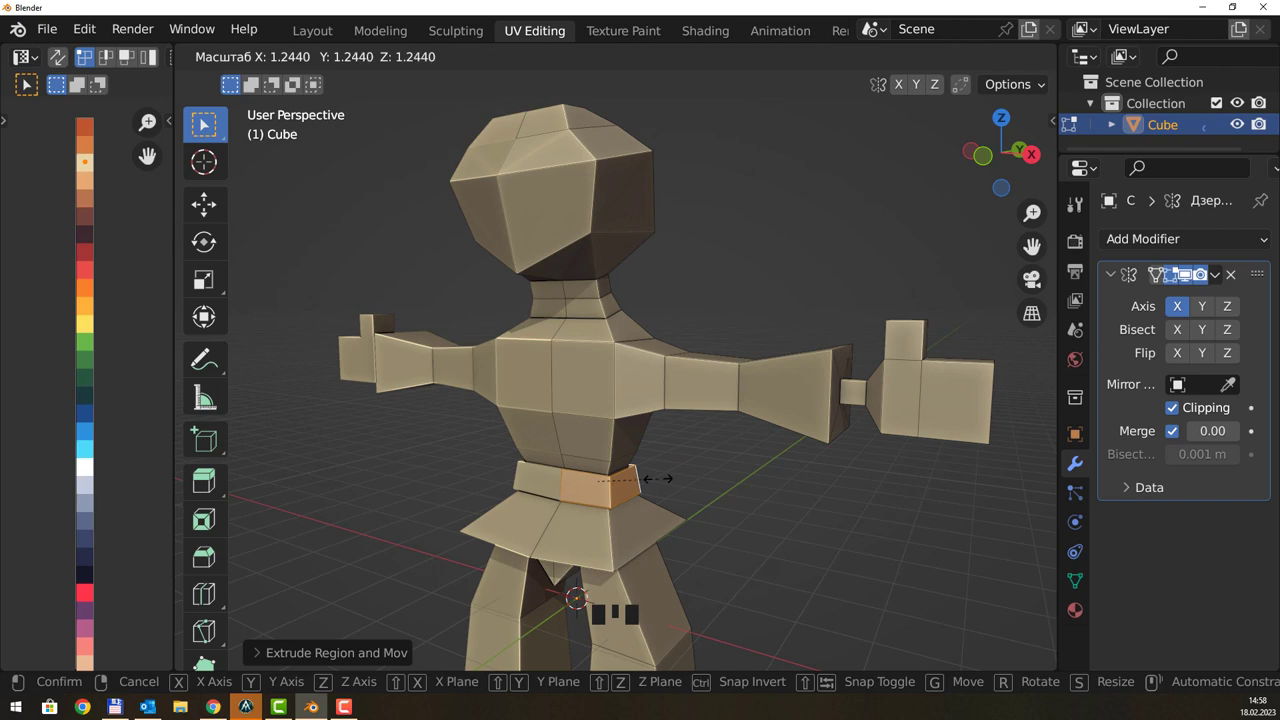
left_click_drag(699, 470, 726, 490)
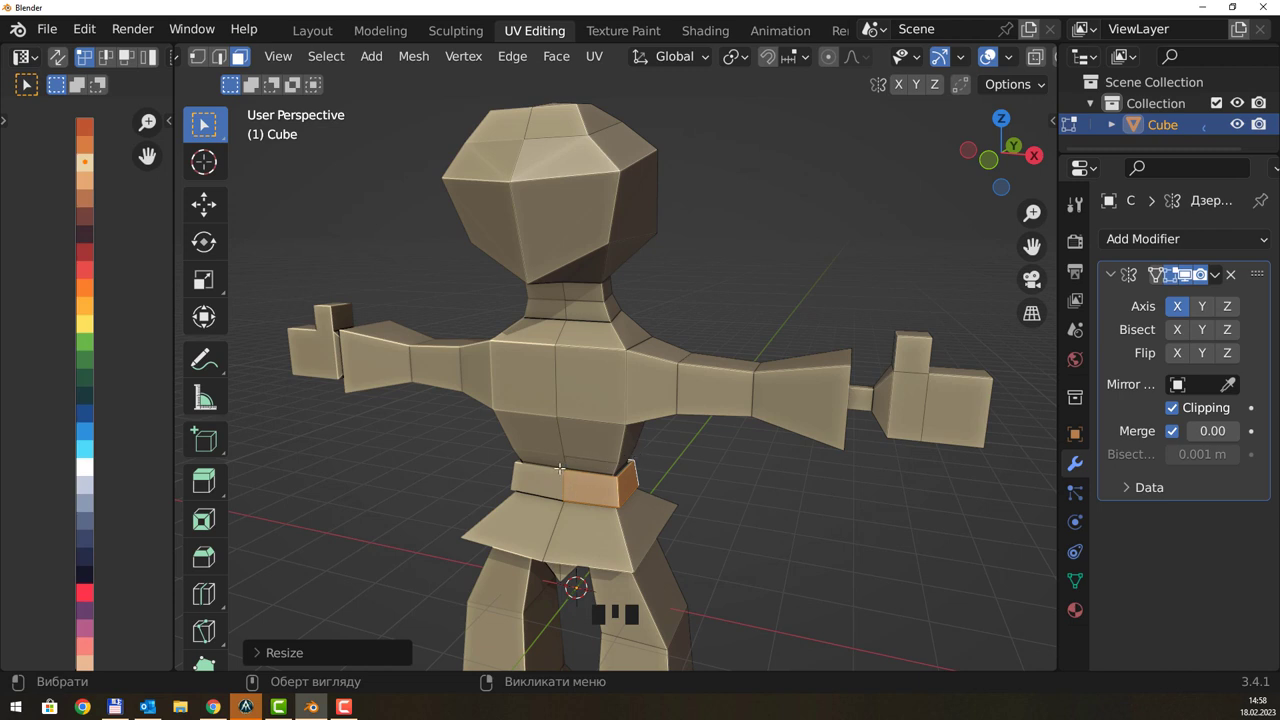
- Select the waist band faces, grow the selection and colour the belt black from the palette
scroll("up", 3)
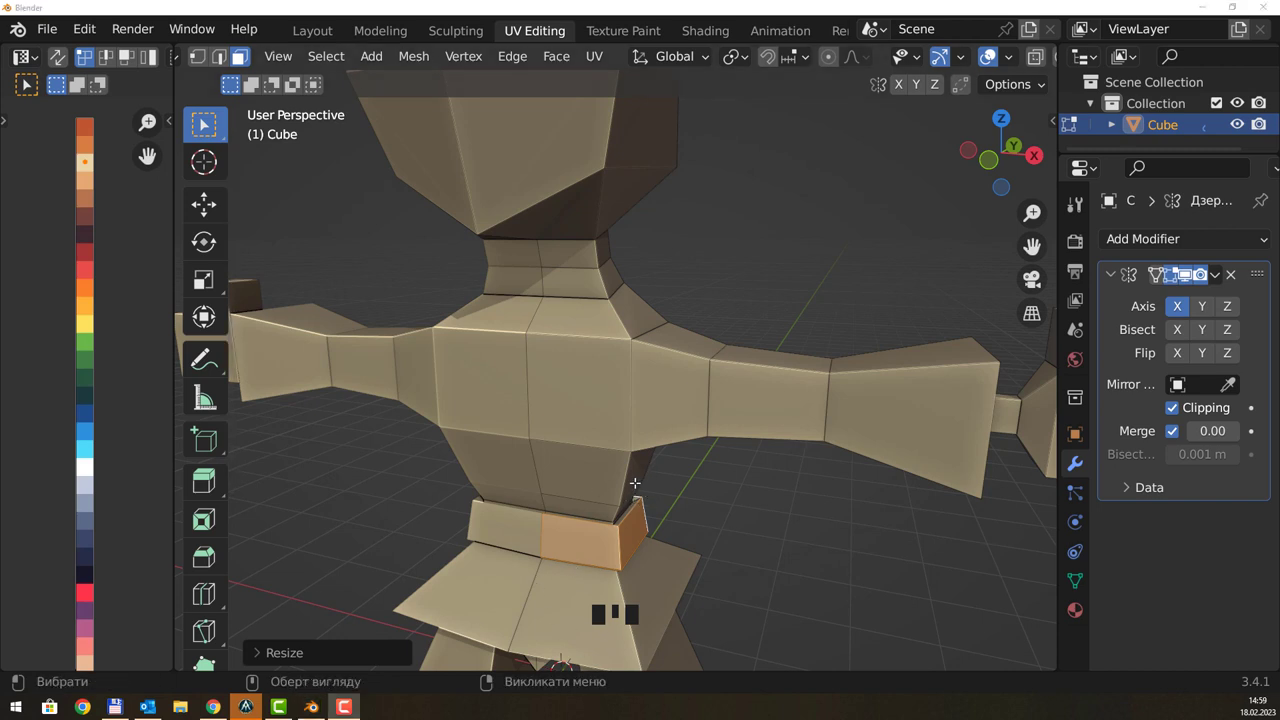
left_click_drag(647, 484, 628, 481)
key("ctrl+KP_Add")
left_click_drag(630, 492, 786, 450)
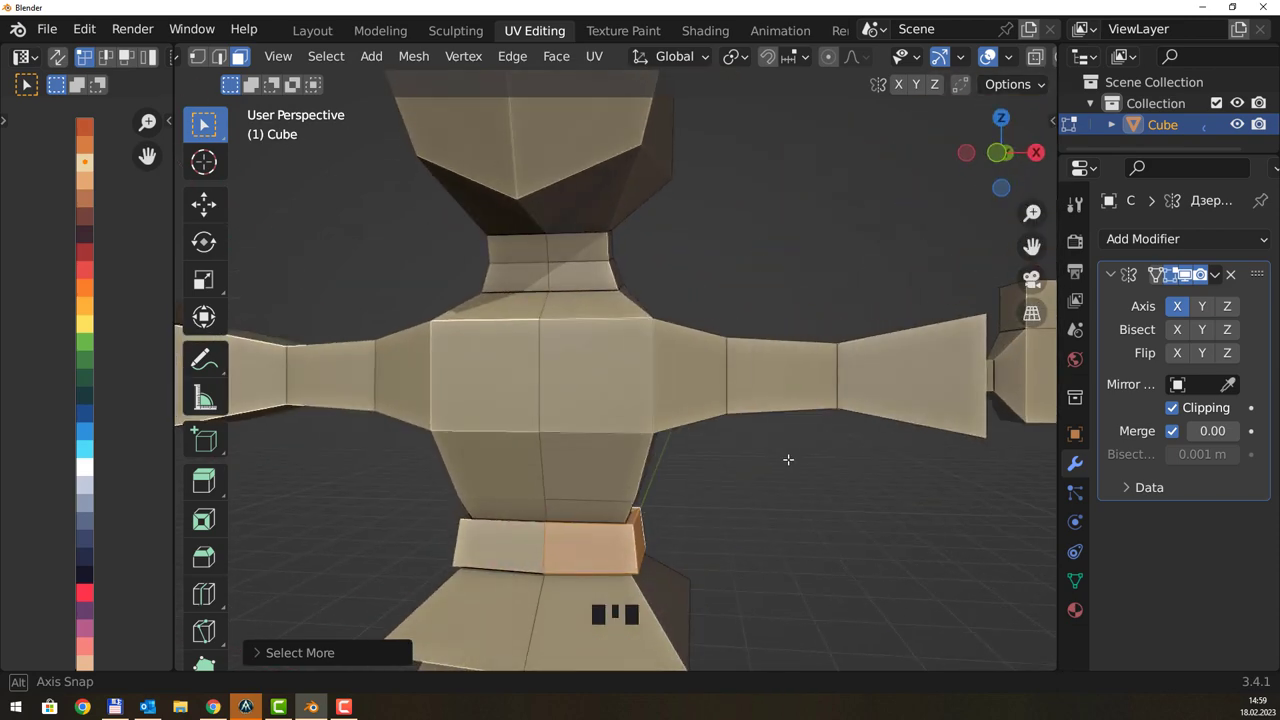
left_click_drag(679, 520, 117, 176)
left_click_drag(117, 176, 99, 181)
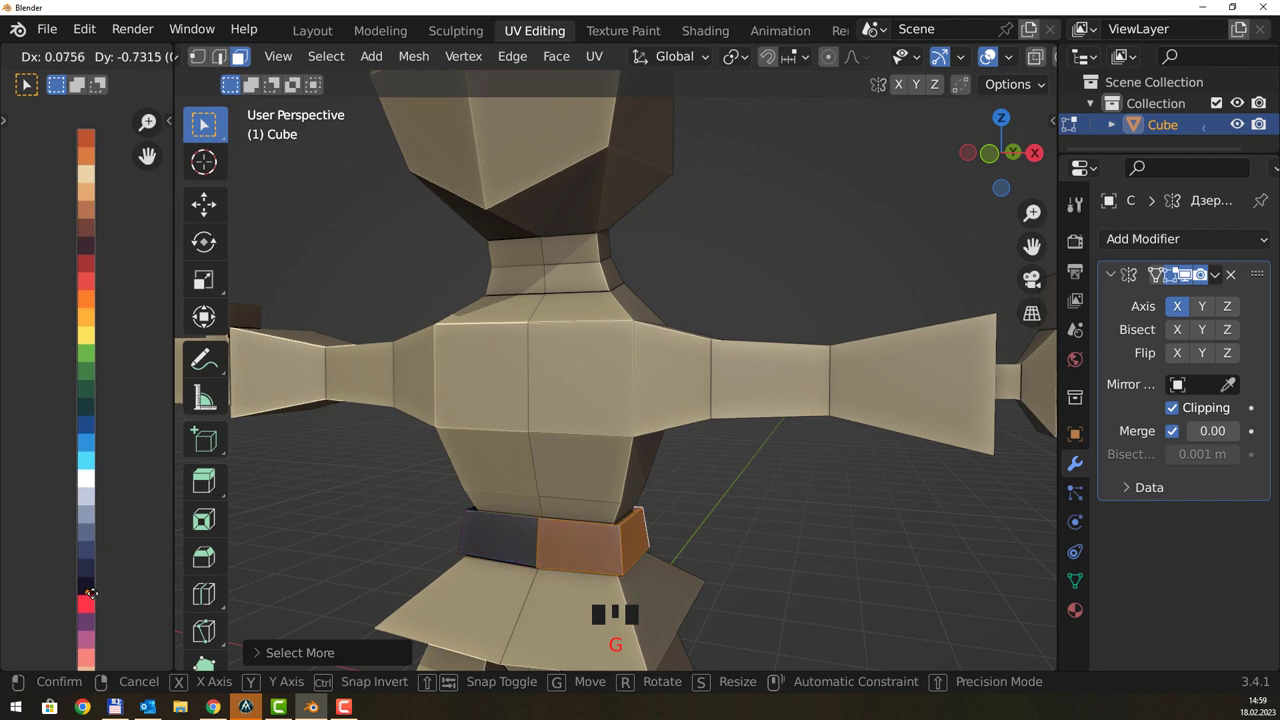
- Knife-cut a new vertical edge across the front face of the belt
left_click_drag(722, 503, 542, 533)
scroll("up", 3)
left_click_drag(579, 564, 565, 430)
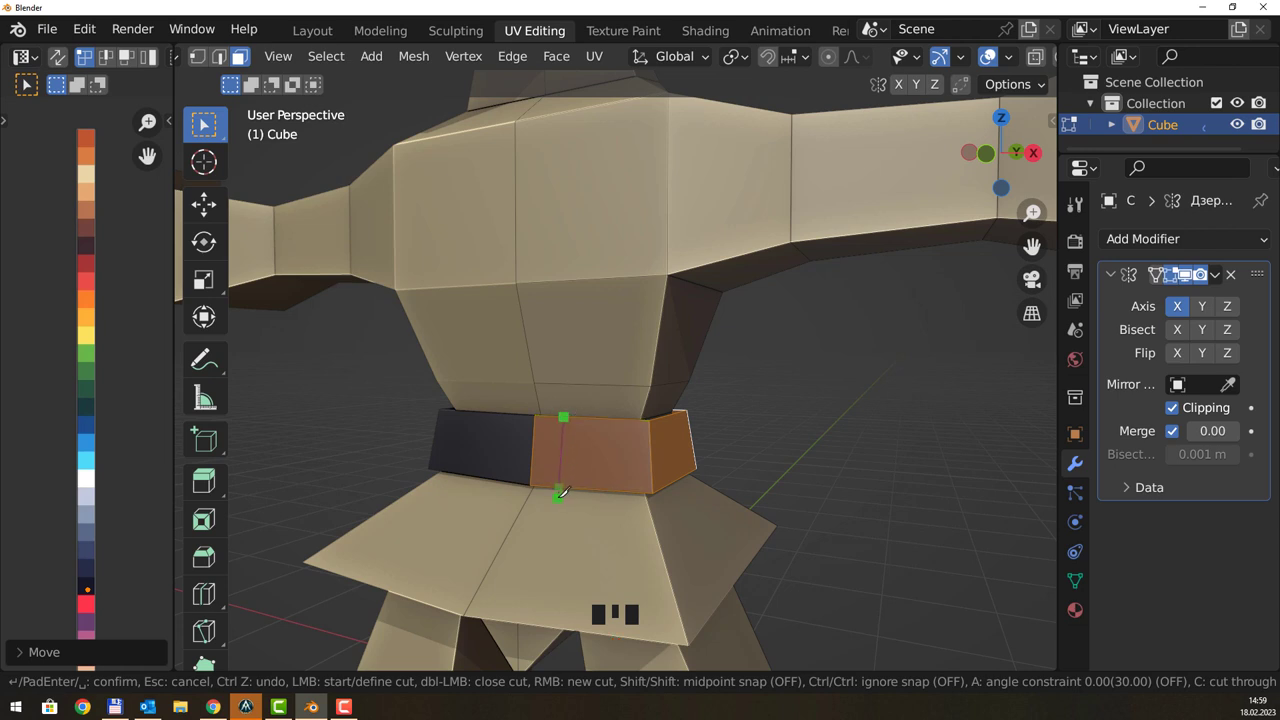
scroll("up", 3)
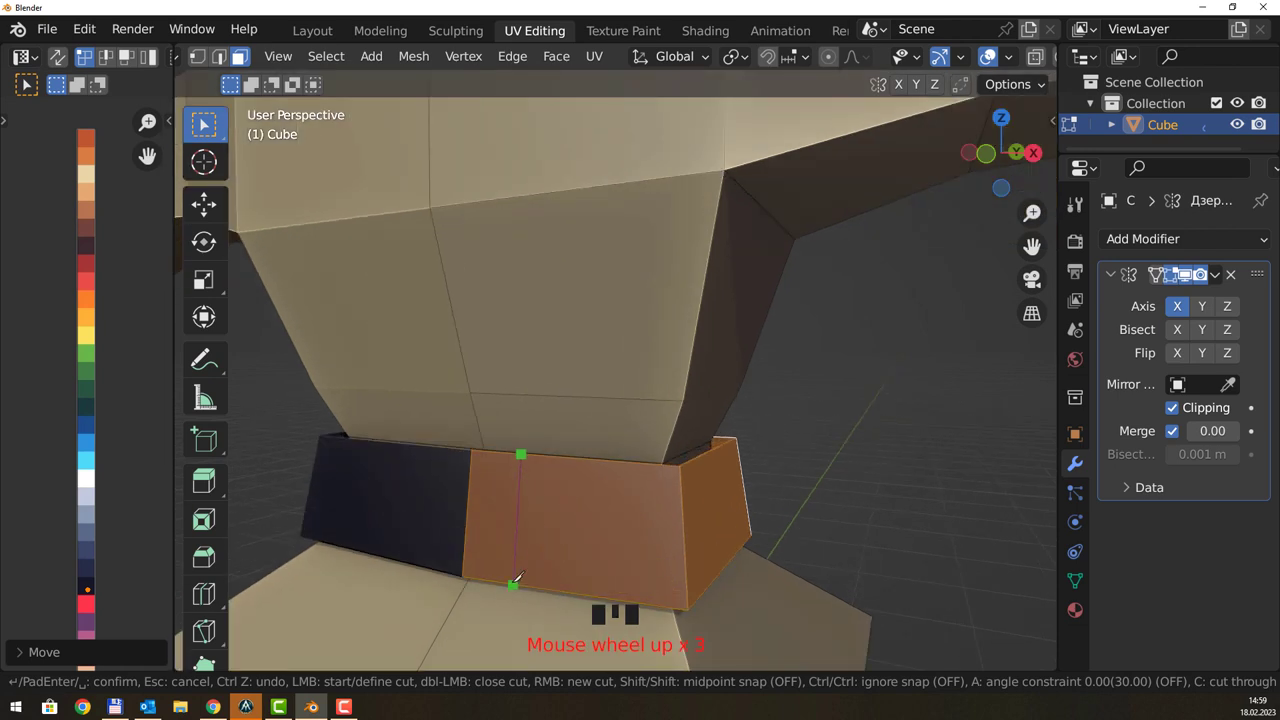
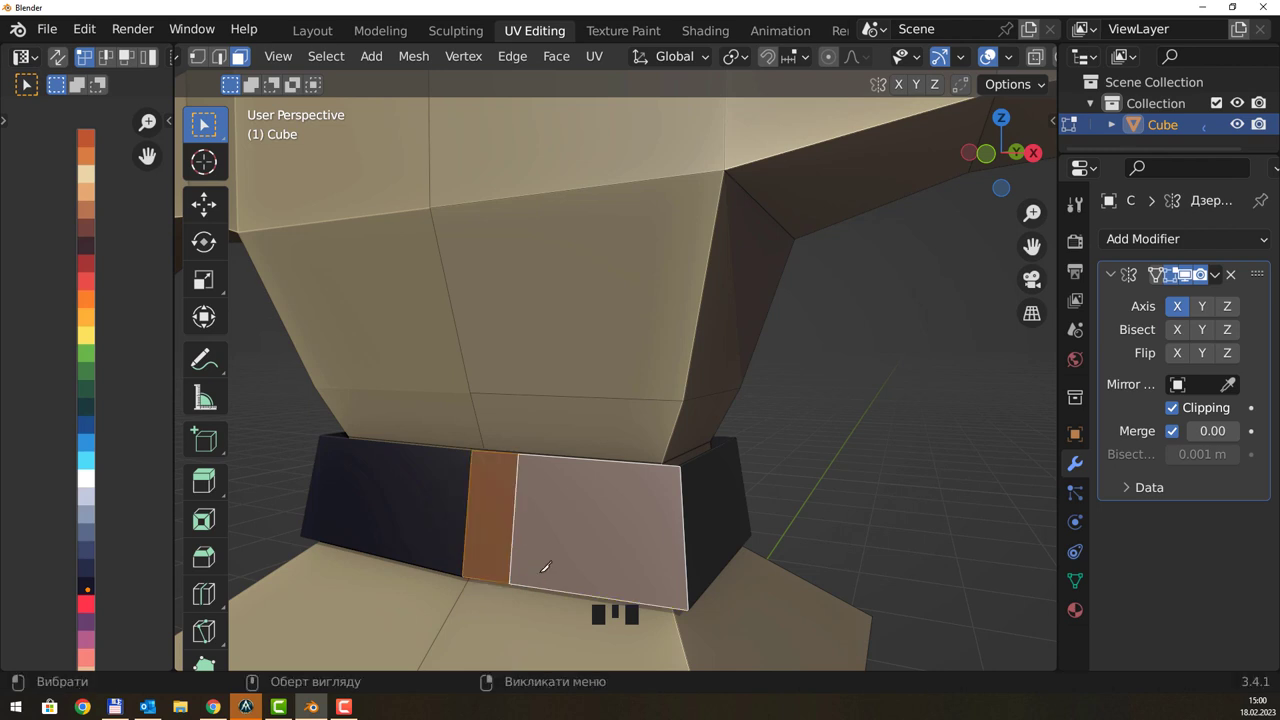
- Select the narrow belt-front strip to extrude it out as a black knot
scroll("down", 3)
scroll("down", 3)
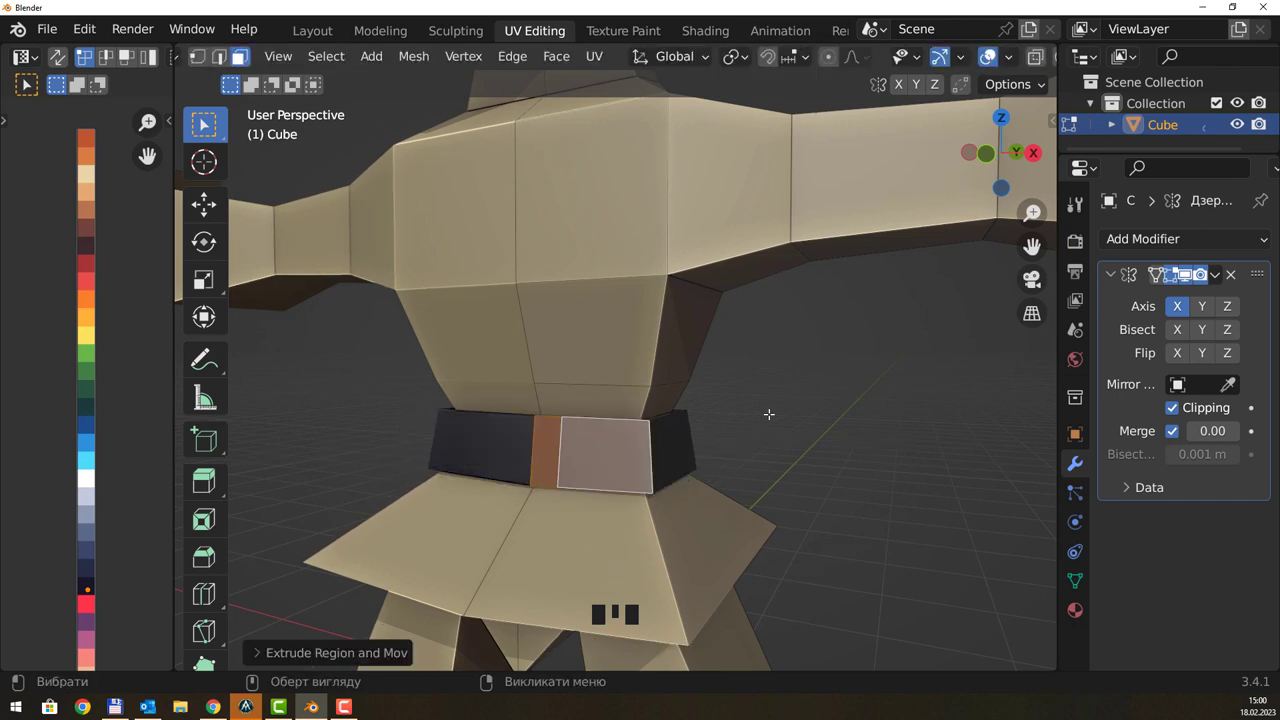
left_click(788, 401)
left_click(550, 436)
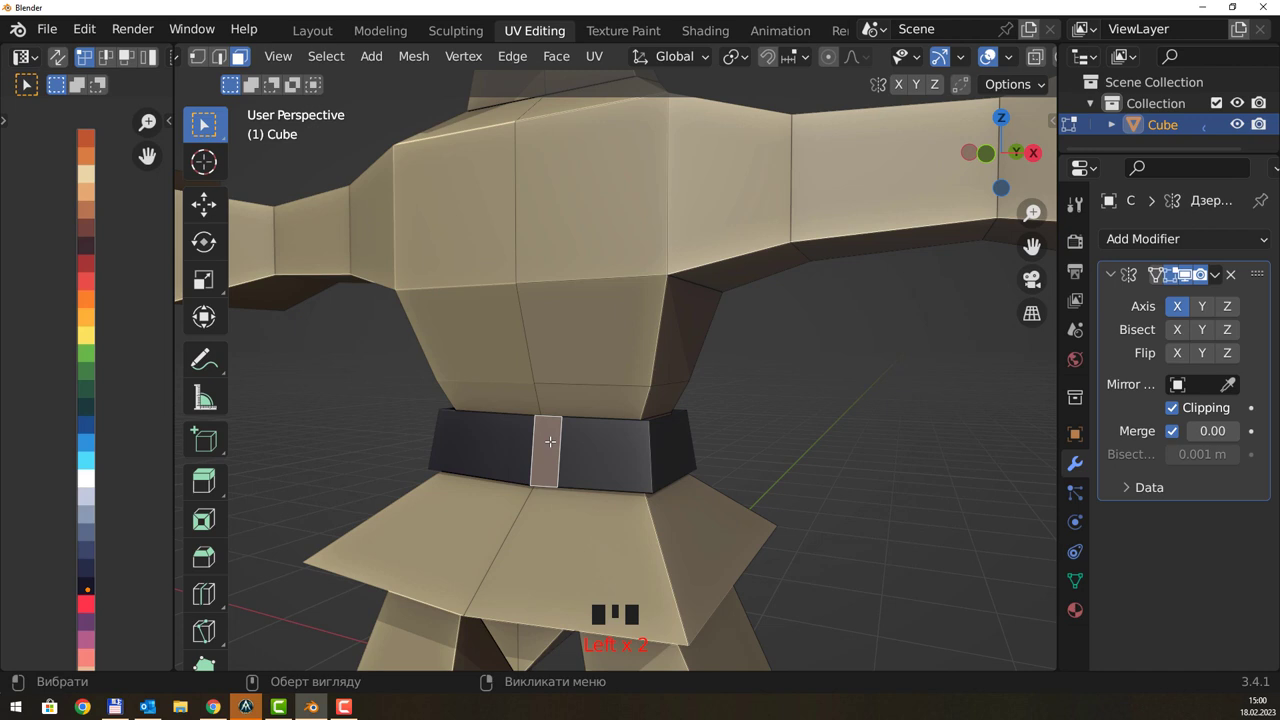
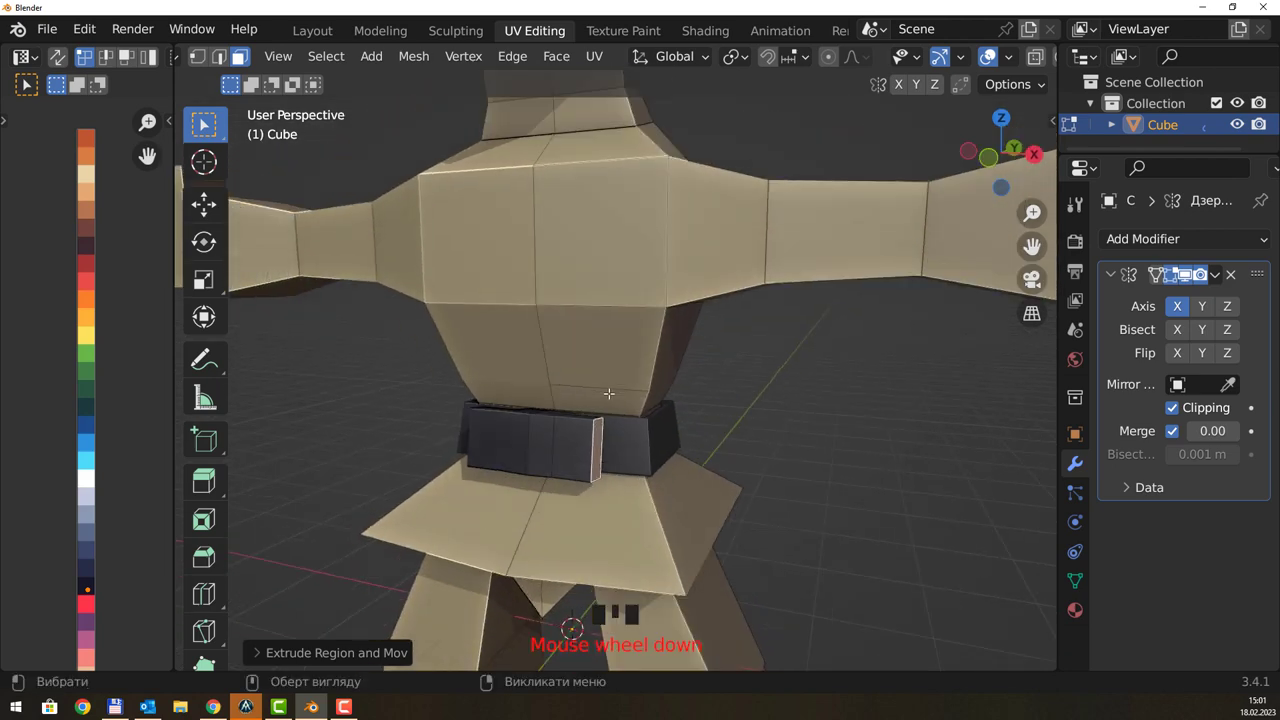
- Select the head and neck hair-cap faces and shift their UVs onto the brown palette swatch
left_click_drag(618, 275, 728, 274)
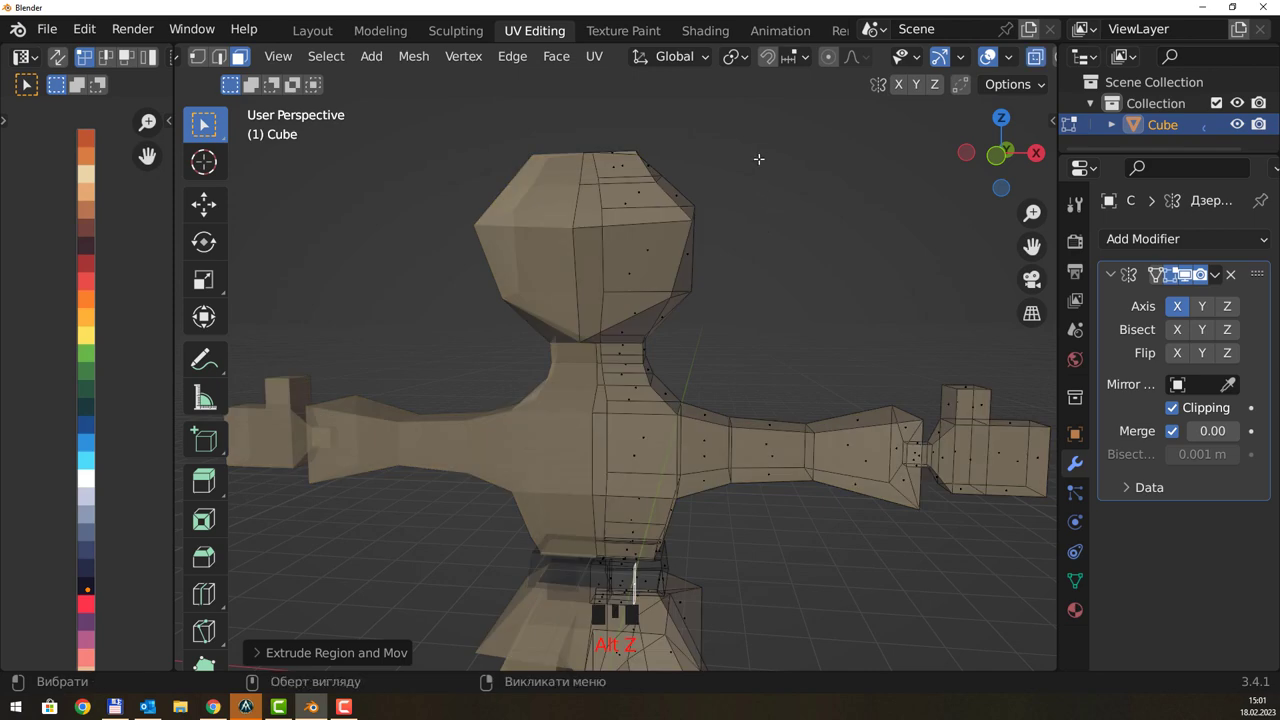
left_click_drag(768, 124, 739, 195)
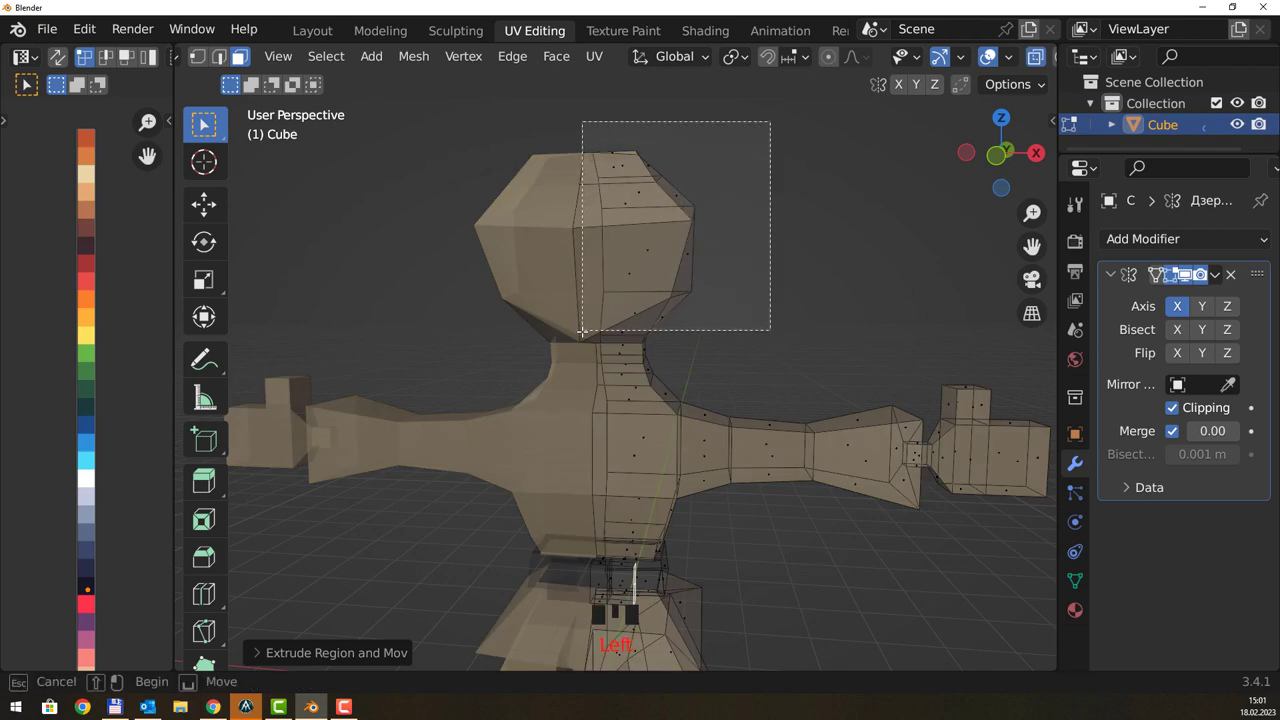
left_click_drag(758, 308, 668, 308)
left_click(658, 326)
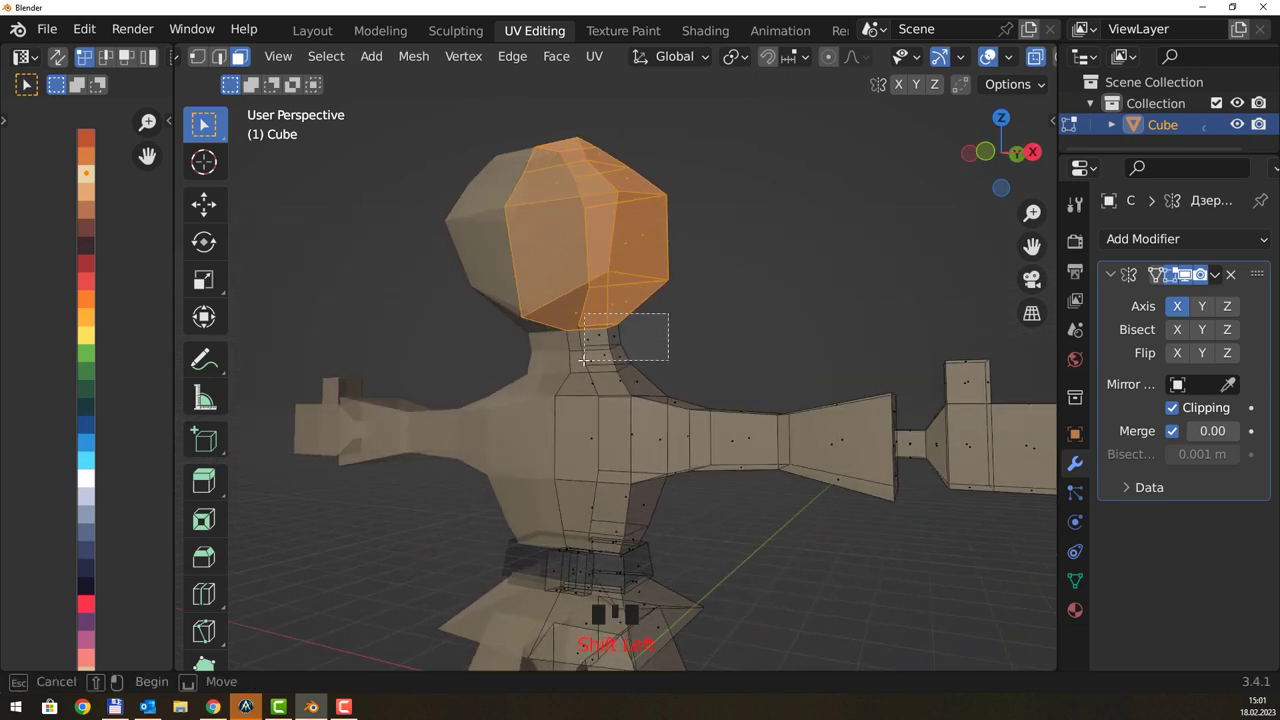
left_click(592, 353)
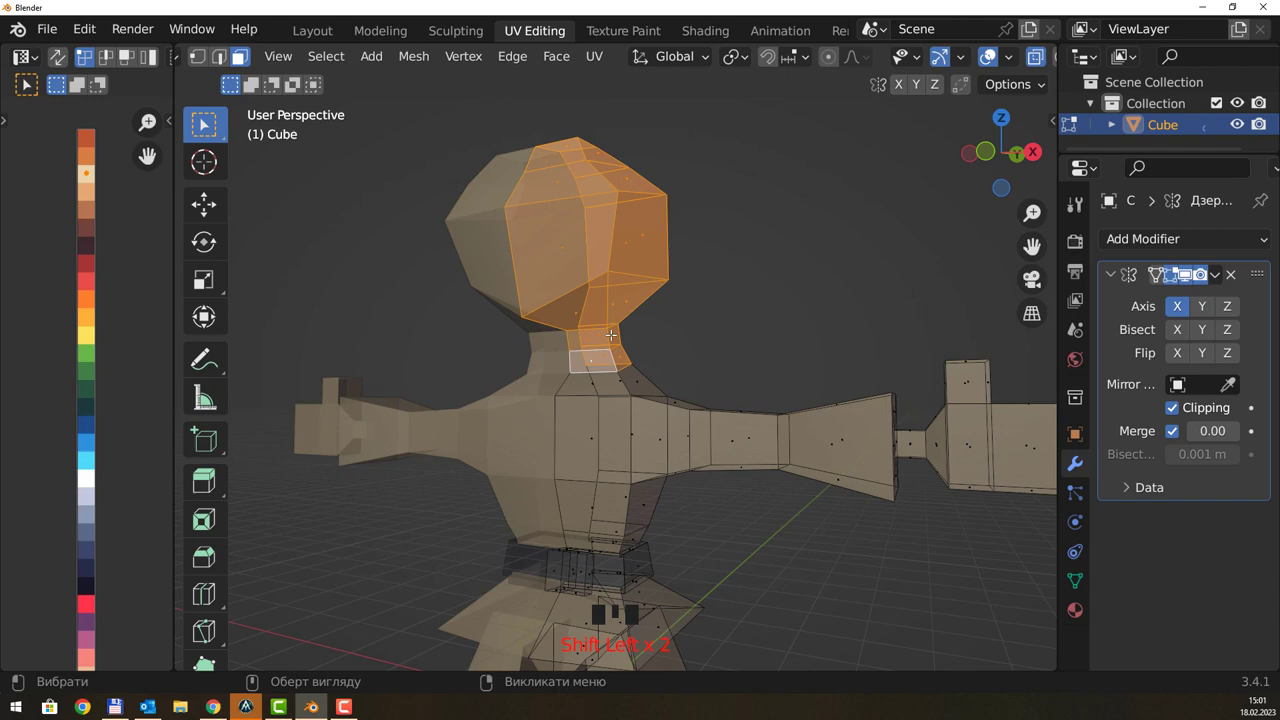
key("alt+z")
left_click_drag(716, 274, 115, 216)
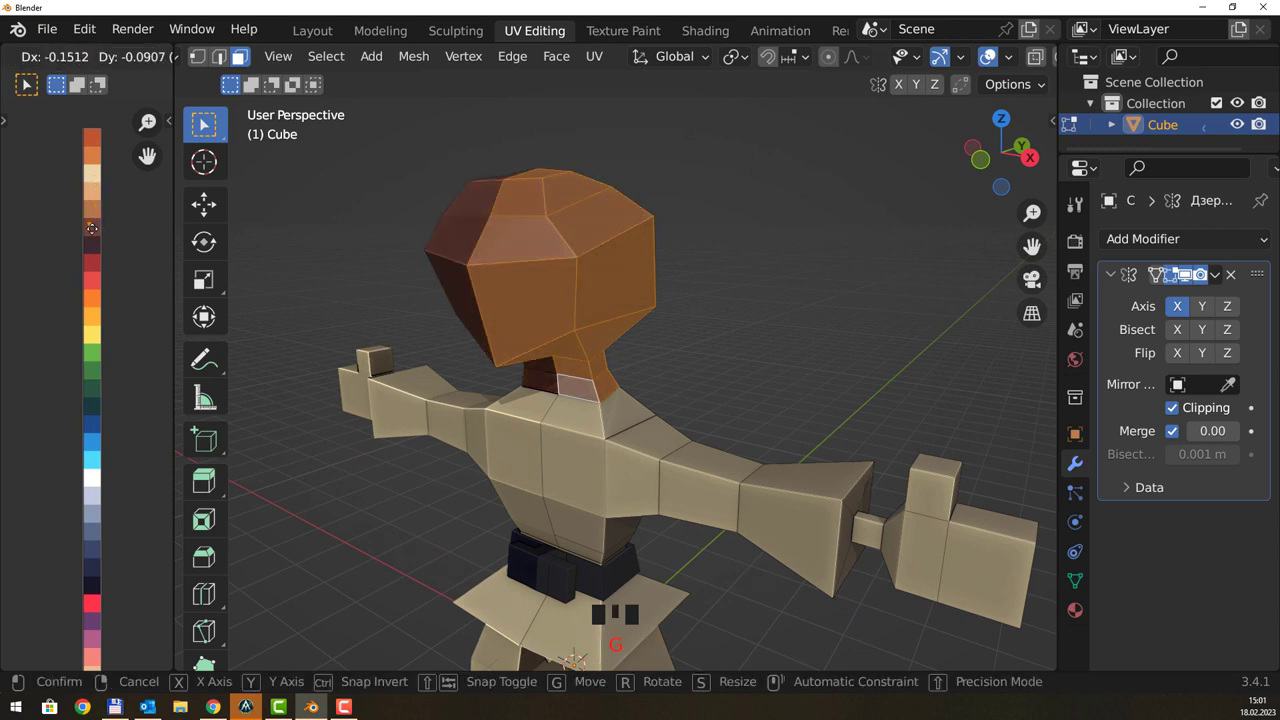
- Select the hand and foot faces and place their UVs on the dark brown swatch
left_click(747, 278)
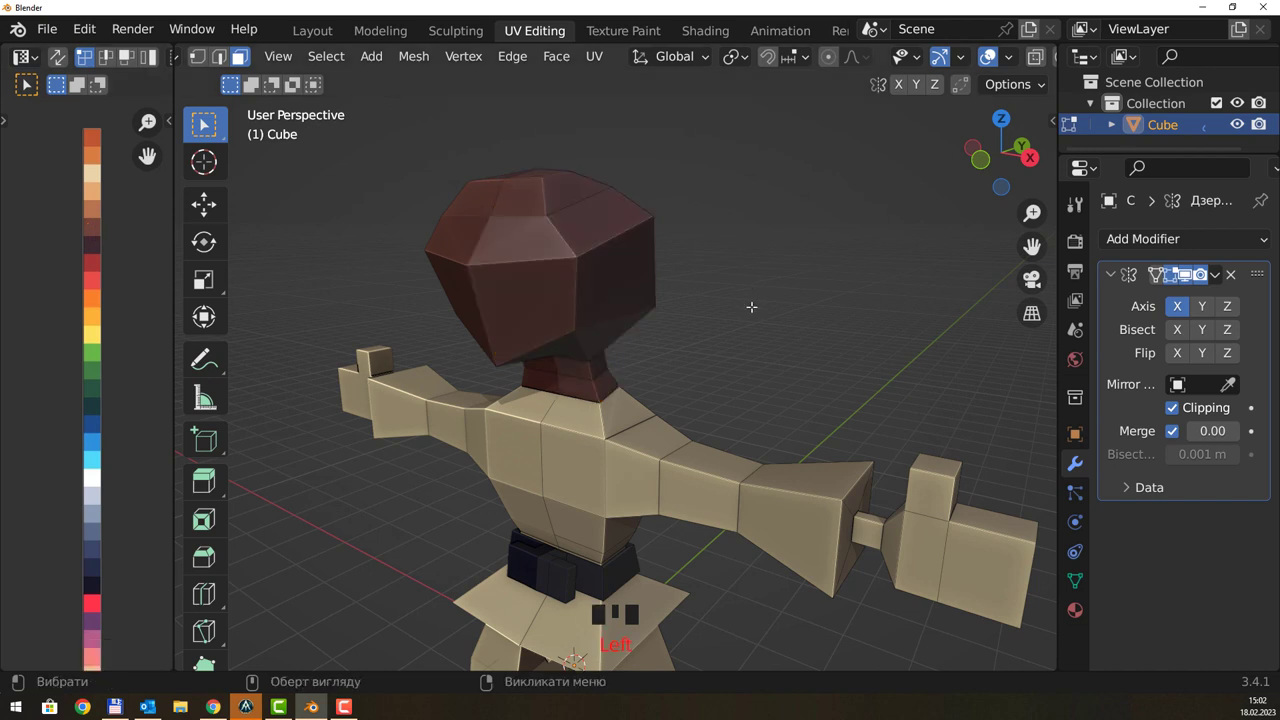
left_click_drag(812, 334, 828, 316)
scroll("down", 3)
scroll("down", 3)
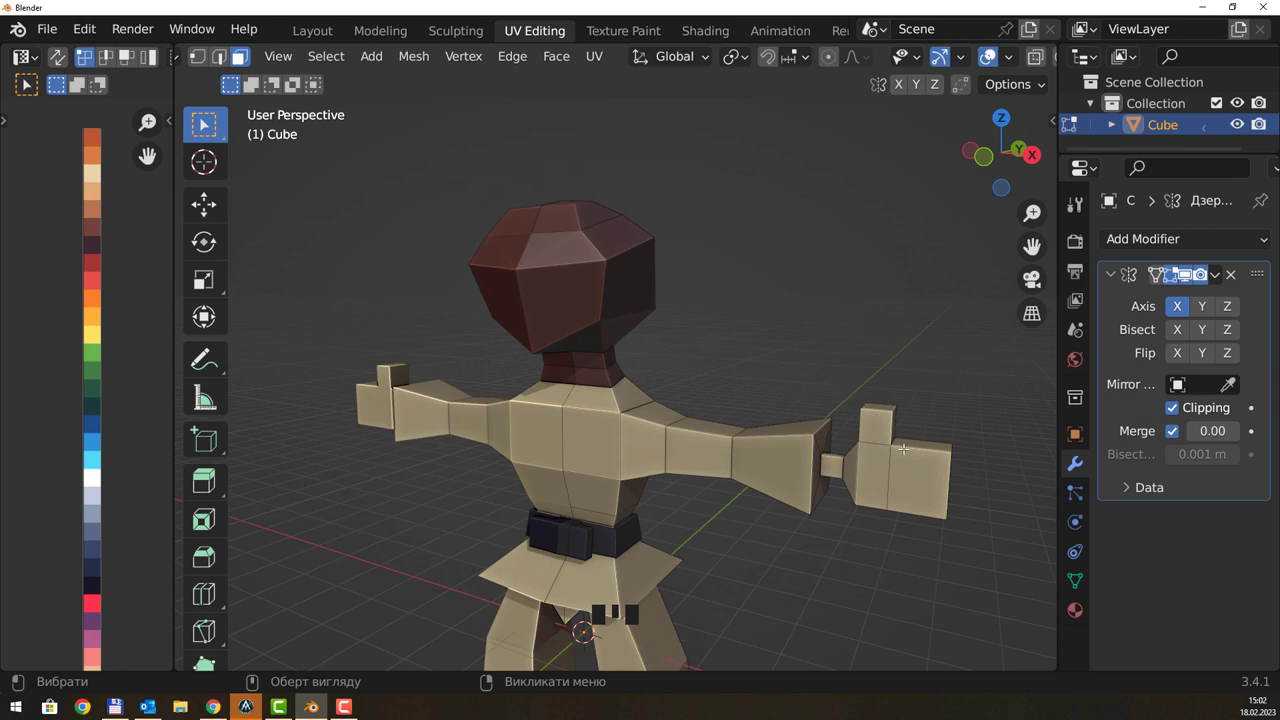
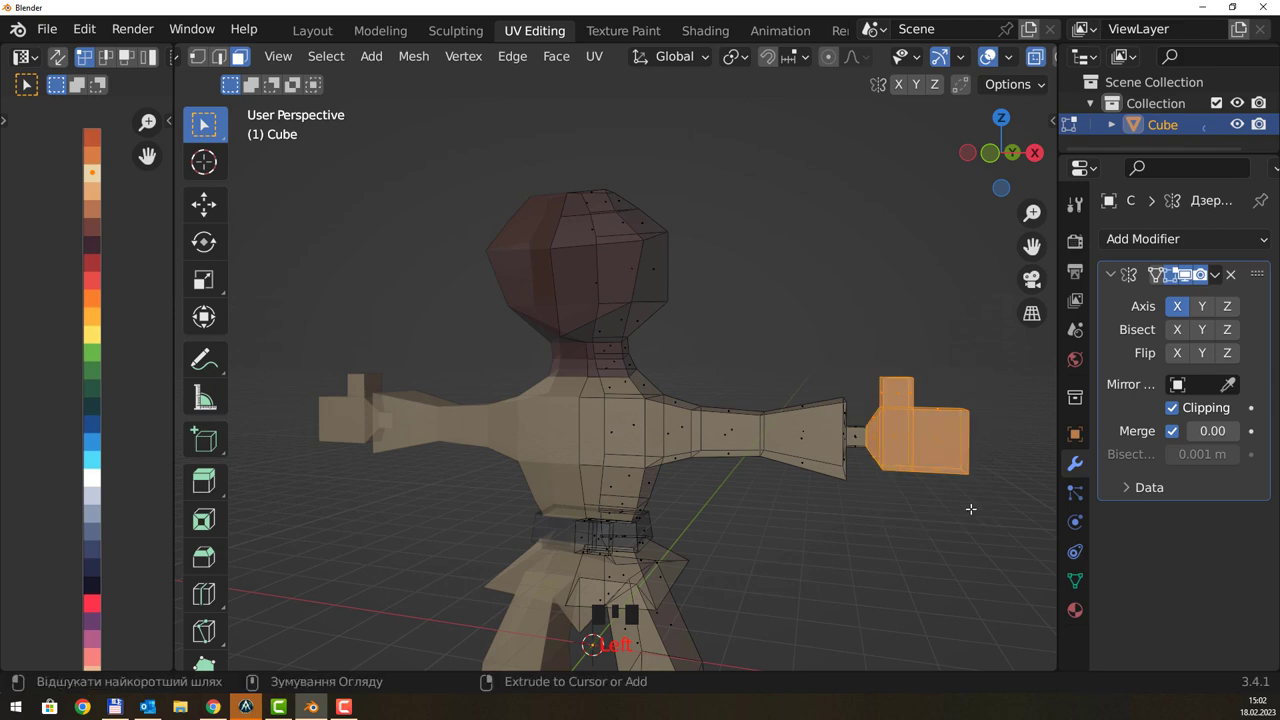
key("ctrl+KP_Add")
left_click_drag(751, 573, 816, 538)
left_click_drag(816, 538, 744, 505)
left_click_drag(828, 417, 710, 430)
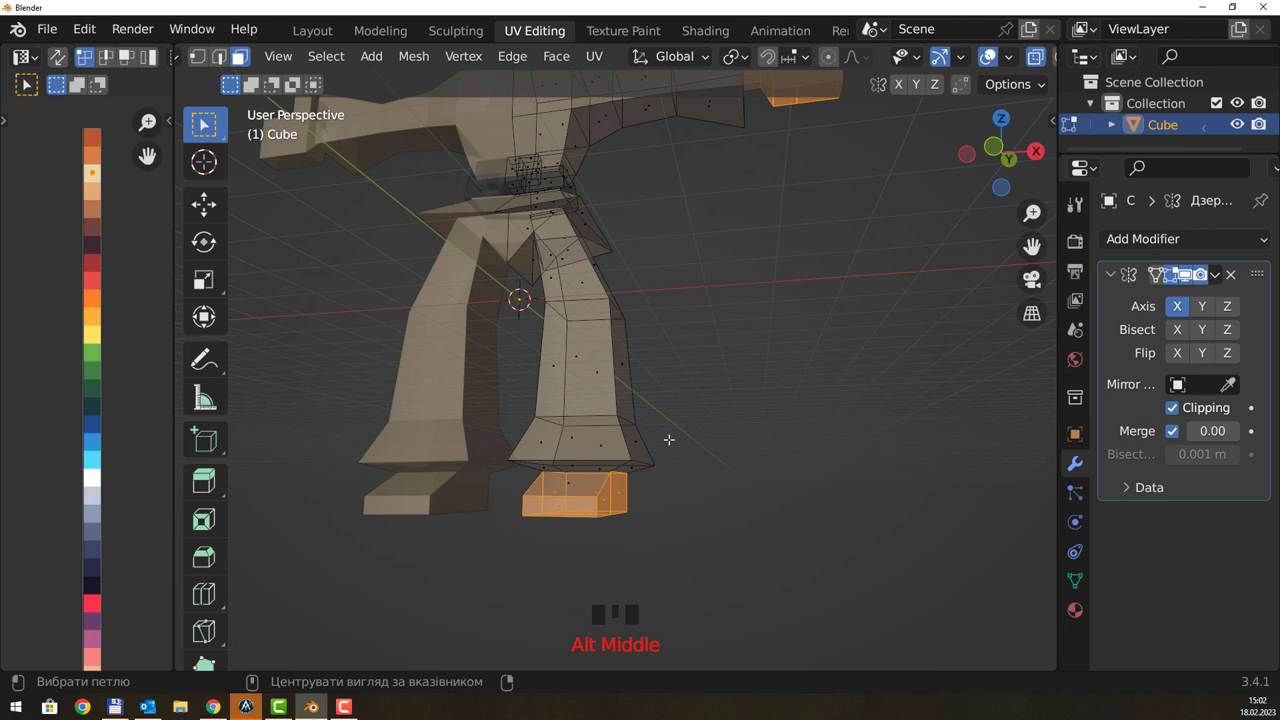
left_click_drag(761, 355, 694, 384)
scroll("down", 3)
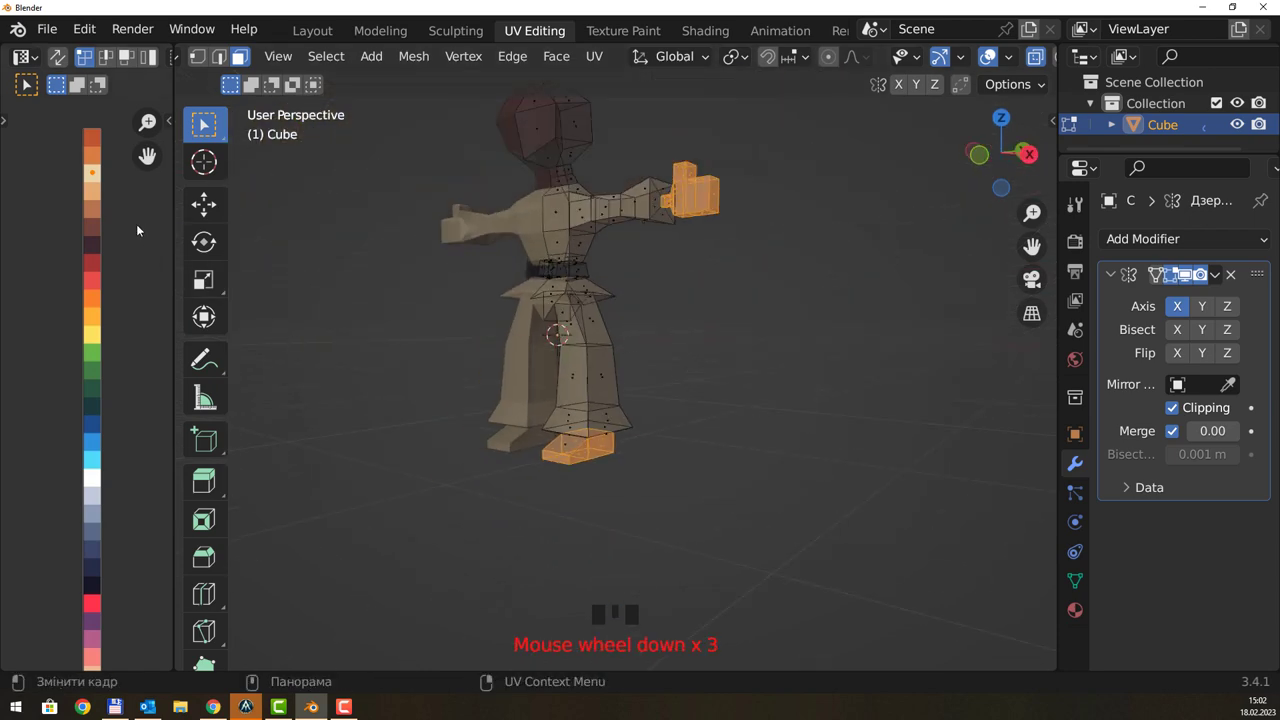
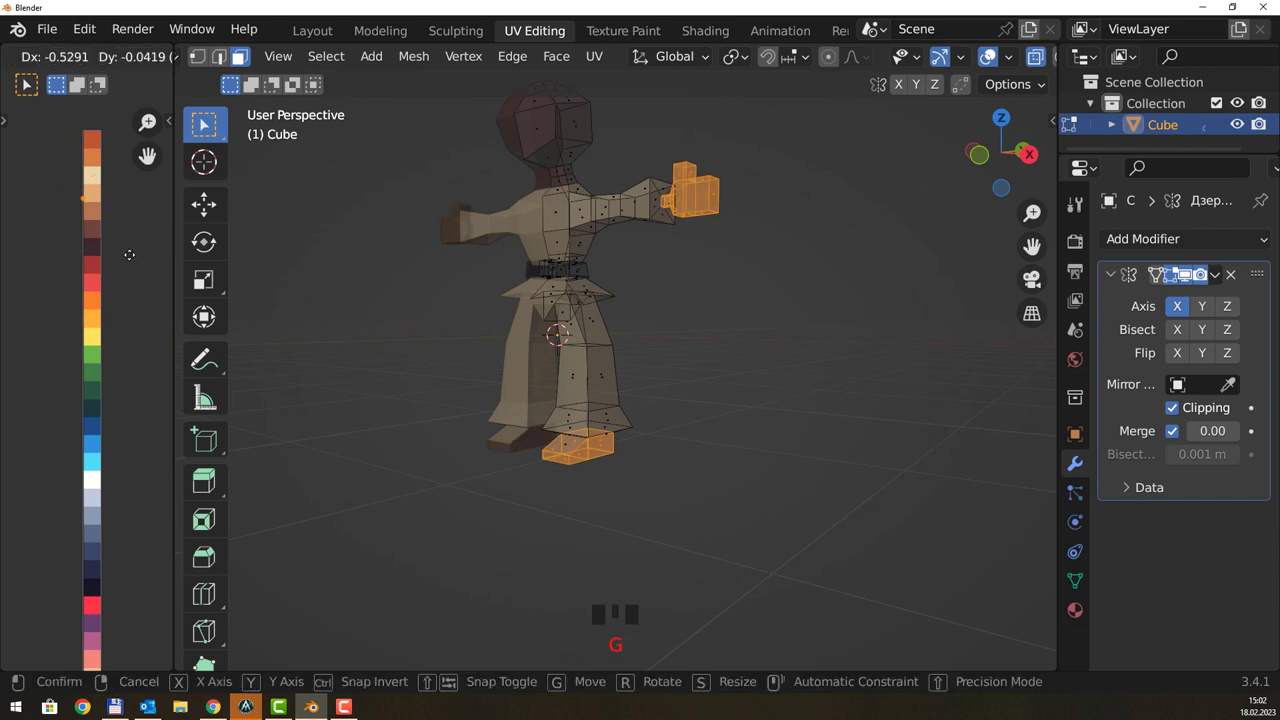
left_click(742, 358)
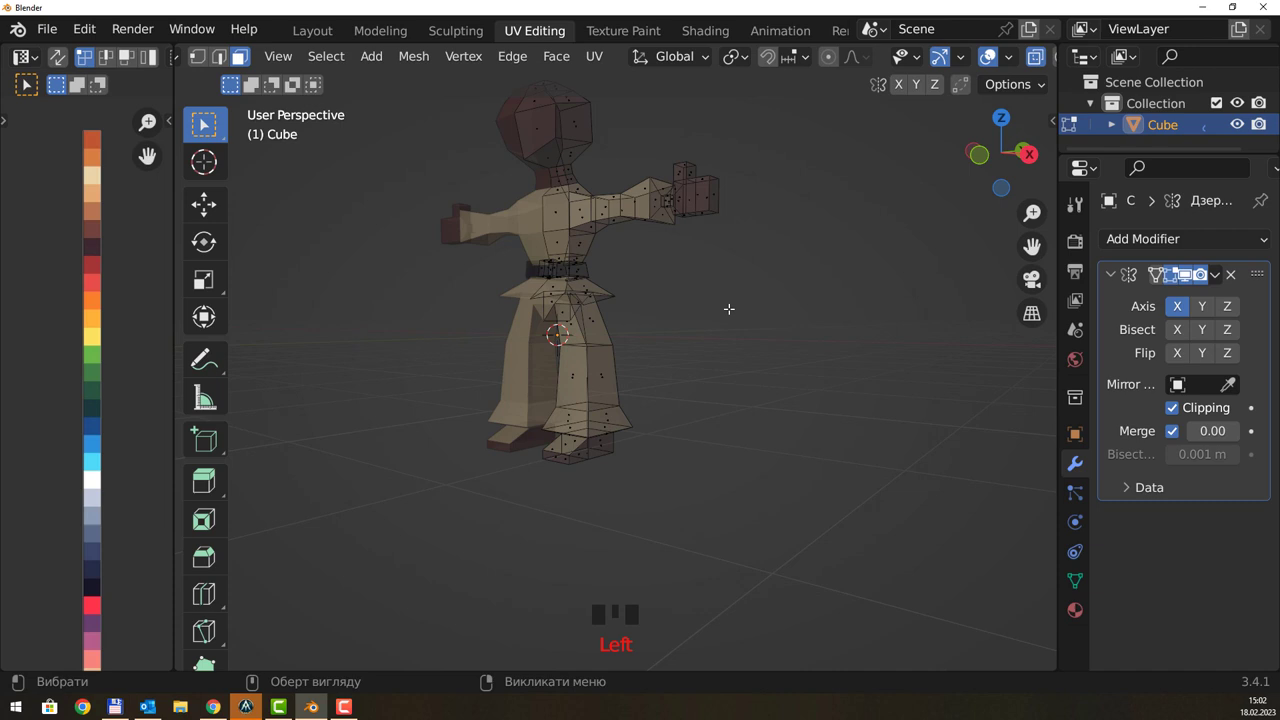
- Pick further faces around the lower body to finish the brown recolouring
left_click_drag(734, 269, 760, 286)
left_click(582, 442)
left_click(508, 432)
left_click(508, 434)
left_click(511, 442)
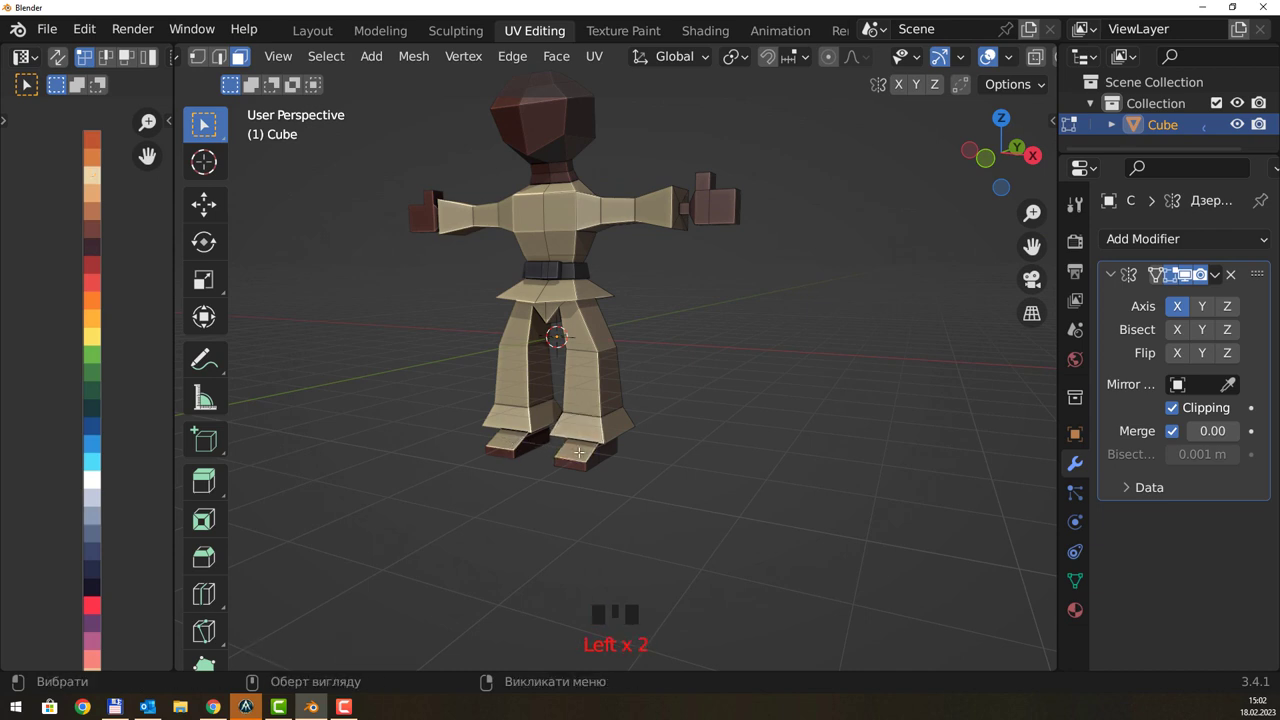
left_click(580, 447)
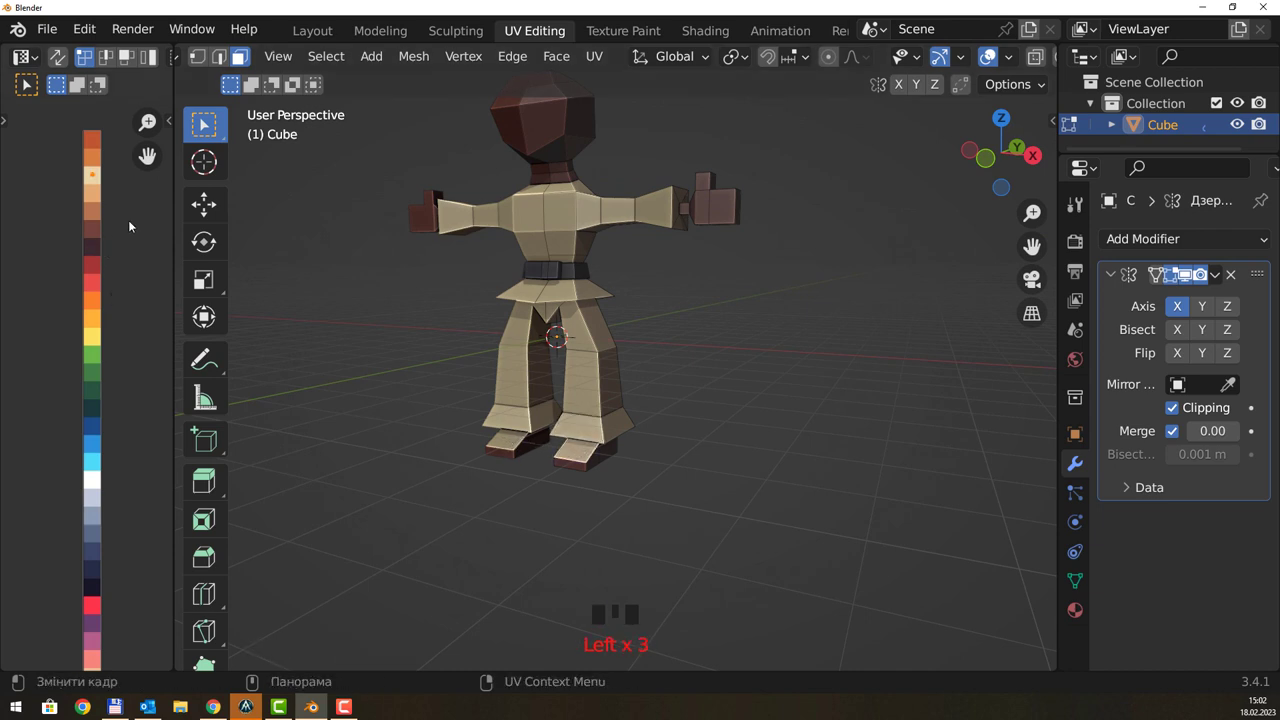
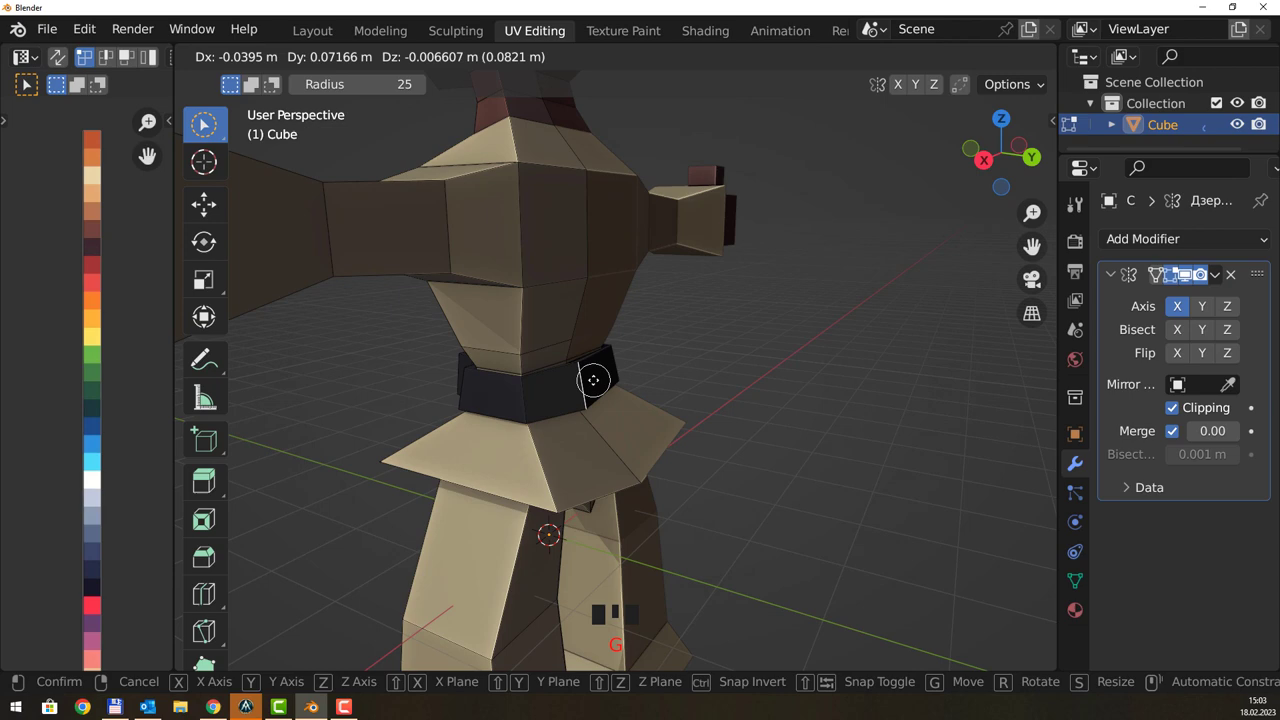
- Move waist vertices around the belt and a shoulder vertex beside the neck with proportional editing
left_click_drag(648, 367, 658, 336)
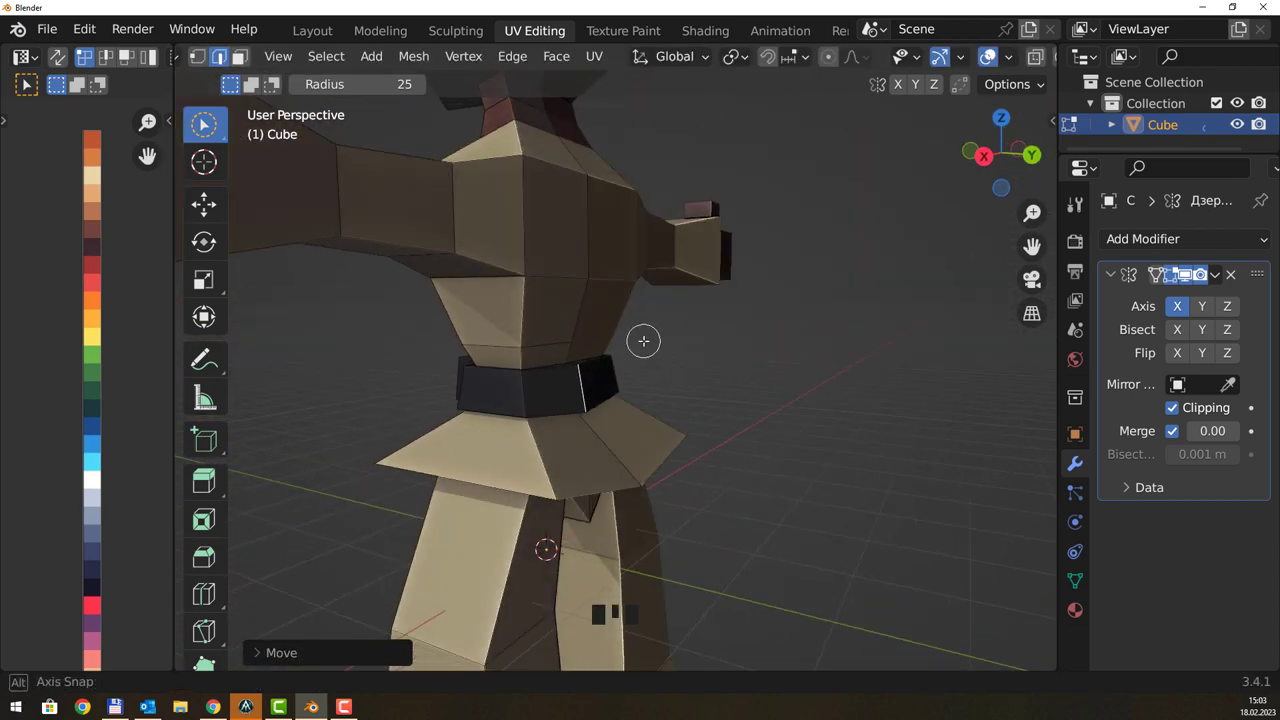
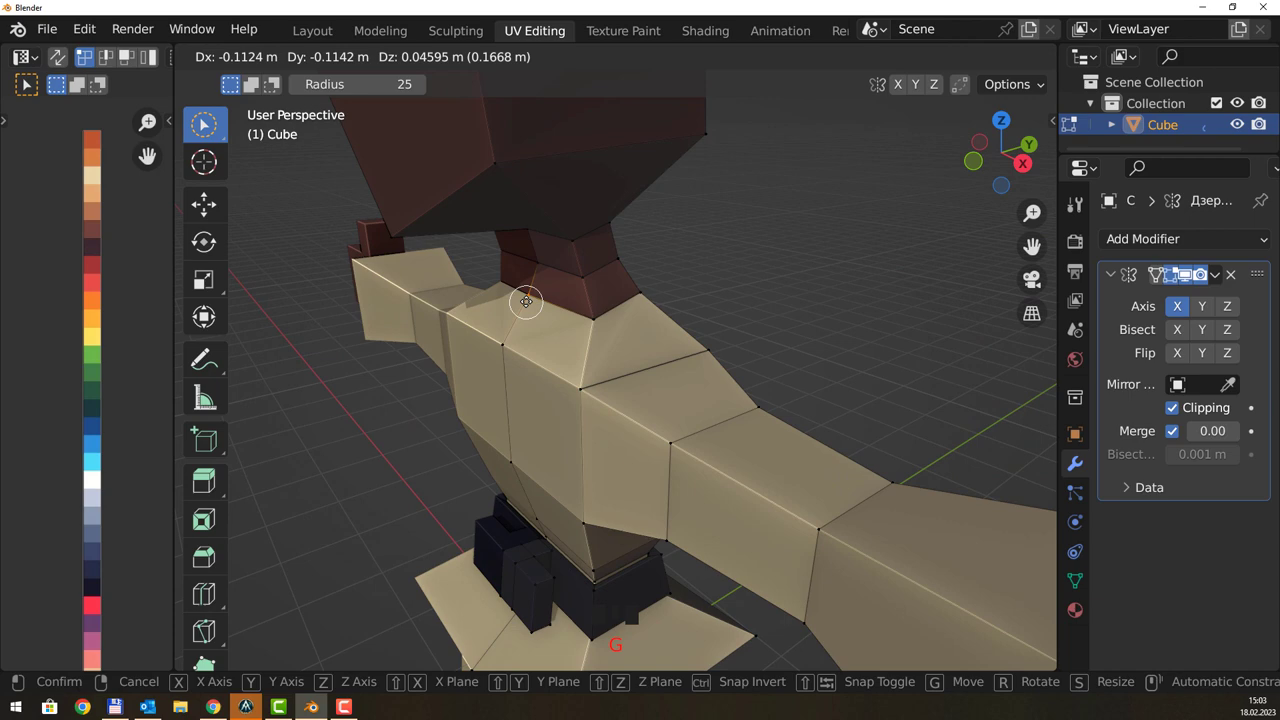
left_click_drag(630, 240, 709, 255)
scroll("down", 3)
left_click_drag(724, 280, 784, 416)
scroll("down", 3)
left_click_drag(756, 474, 732, 457)
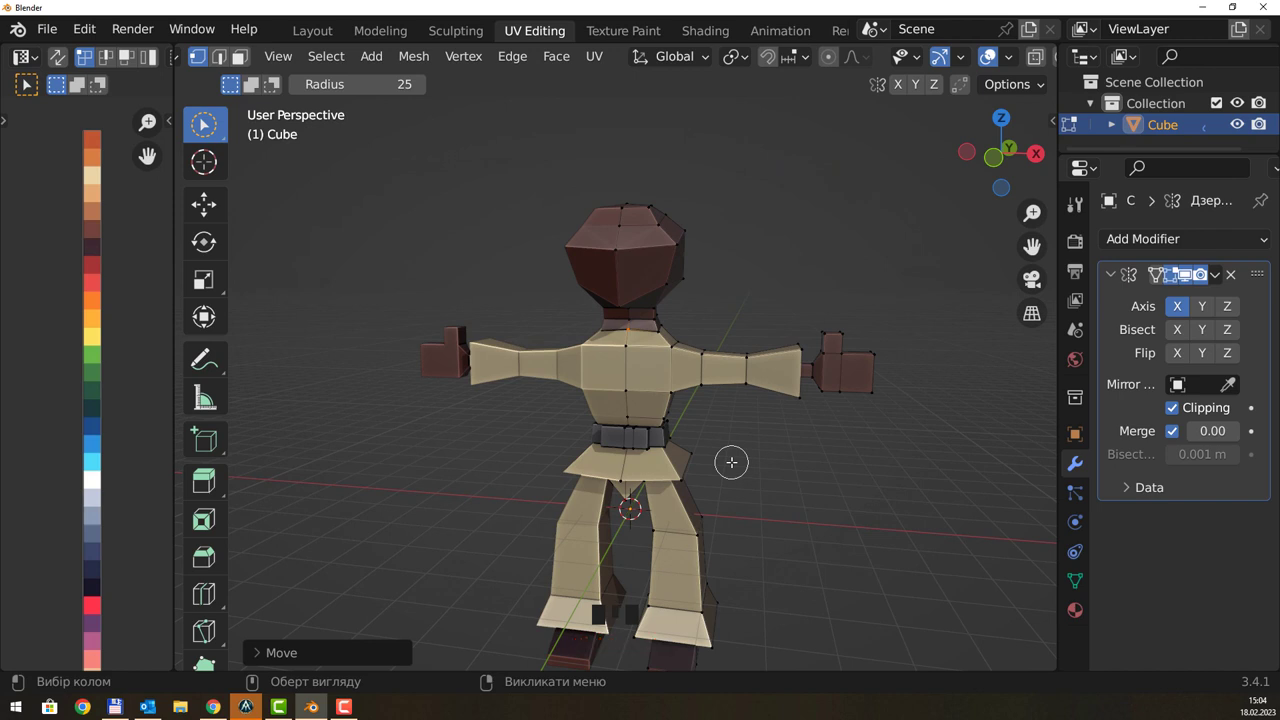
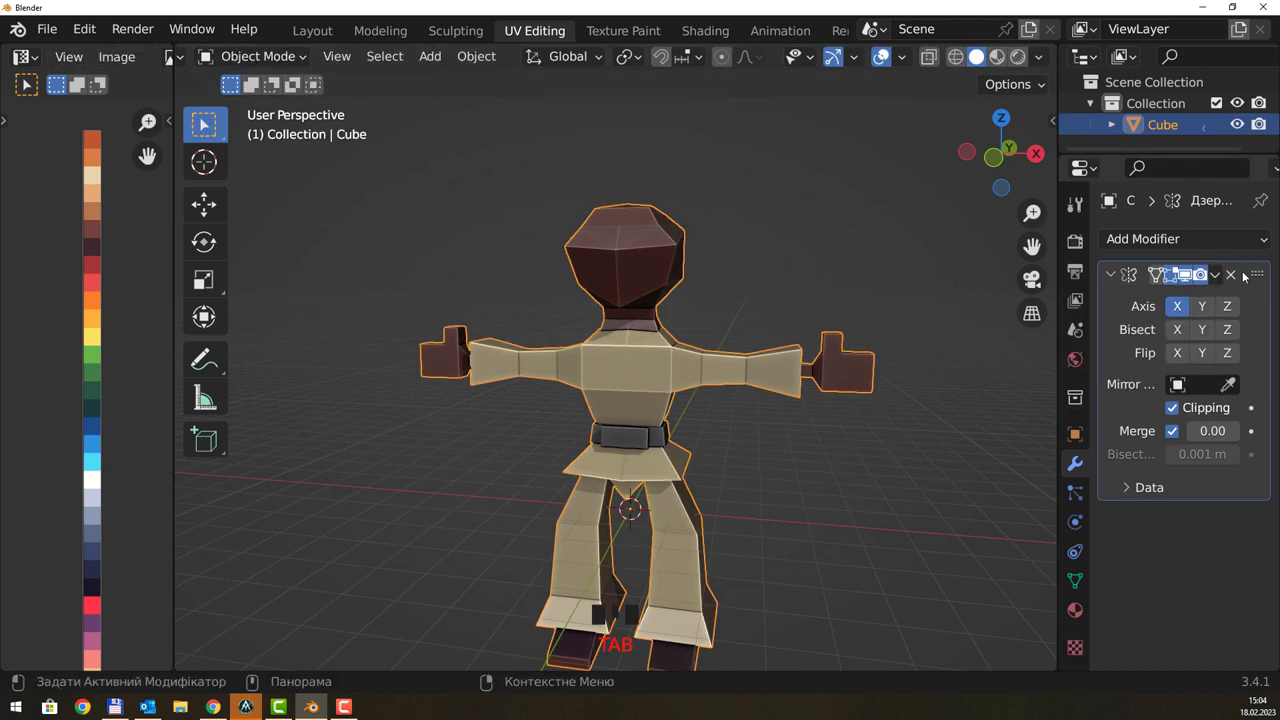
- Apply the Mirror modifier so both halves become real geometry and enter Edit Mode
left_click_drag(1224, 279, 849, 247)
middle_click(849, 247)
key("Tab")
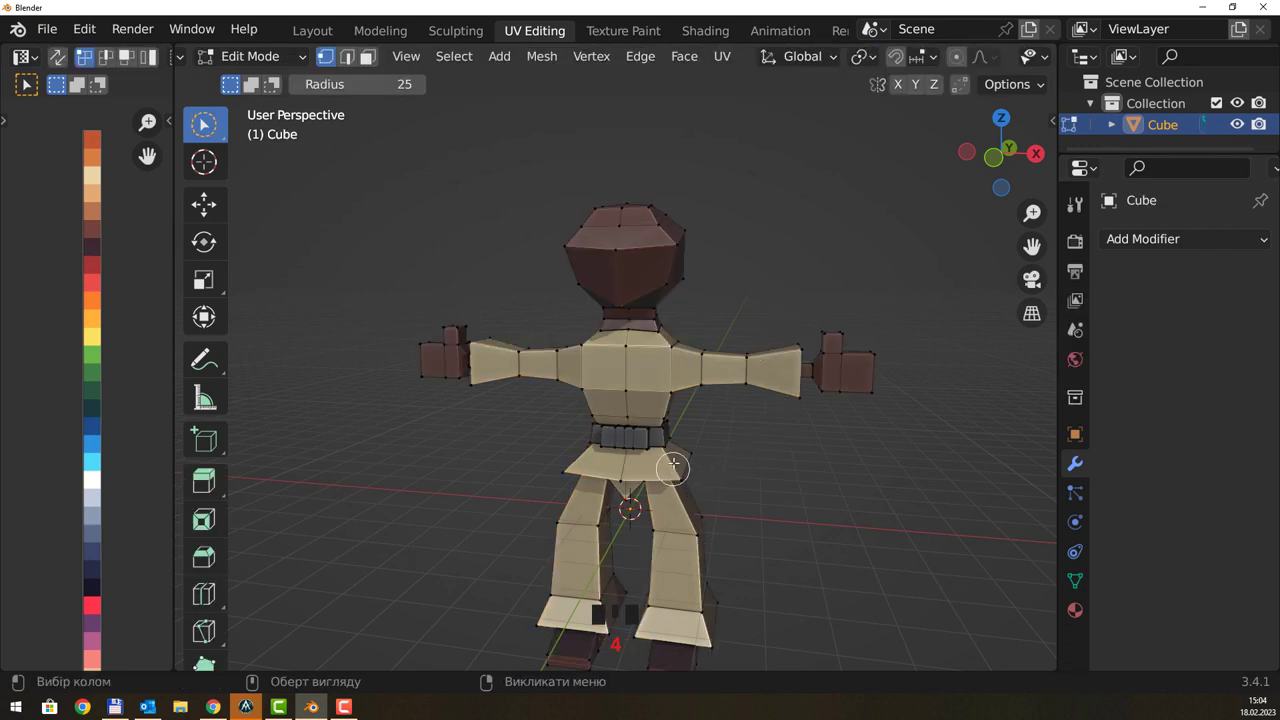
- Select the black belt faces in face-select mode and scale them outward to thicken the belt
scroll("up", 3)
left_click_drag(782, 467, 743, 461)
key("w")
left_click_drag(696, 460, 562, 460)
left_click(562, 460)
scroll("up", 3)
left_click_drag(596, 497, 665, 505)
key("s")
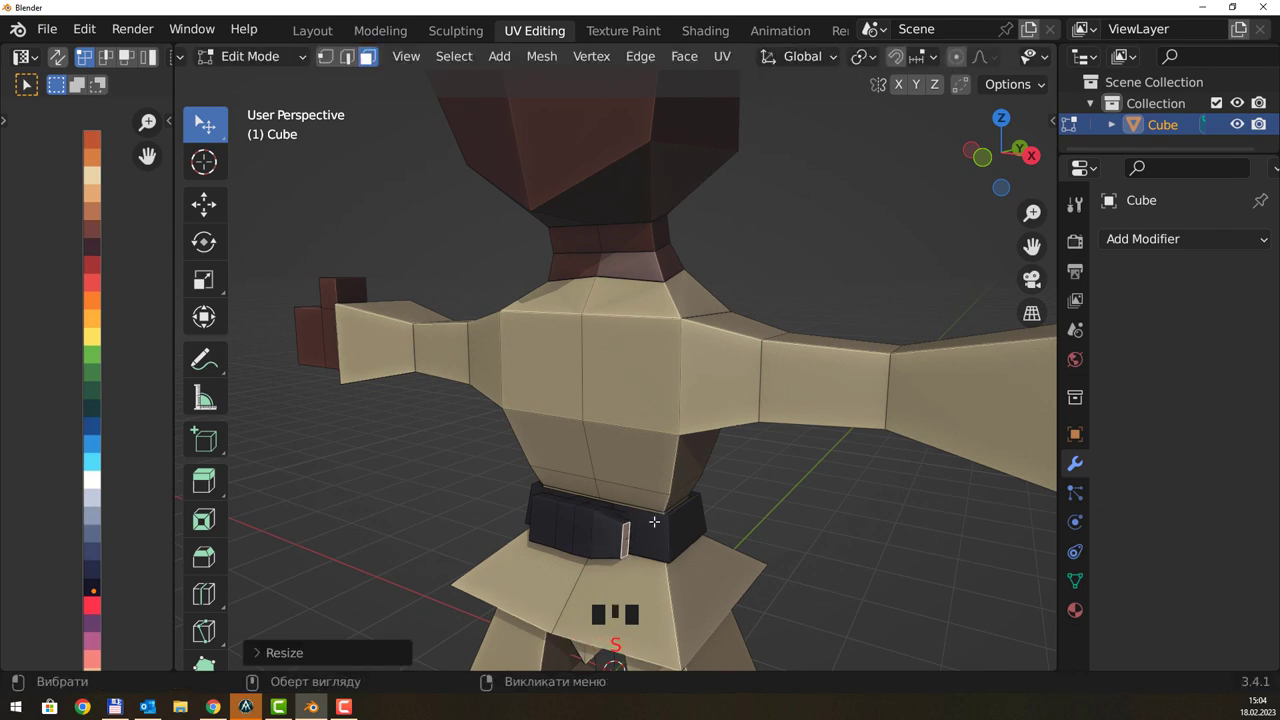
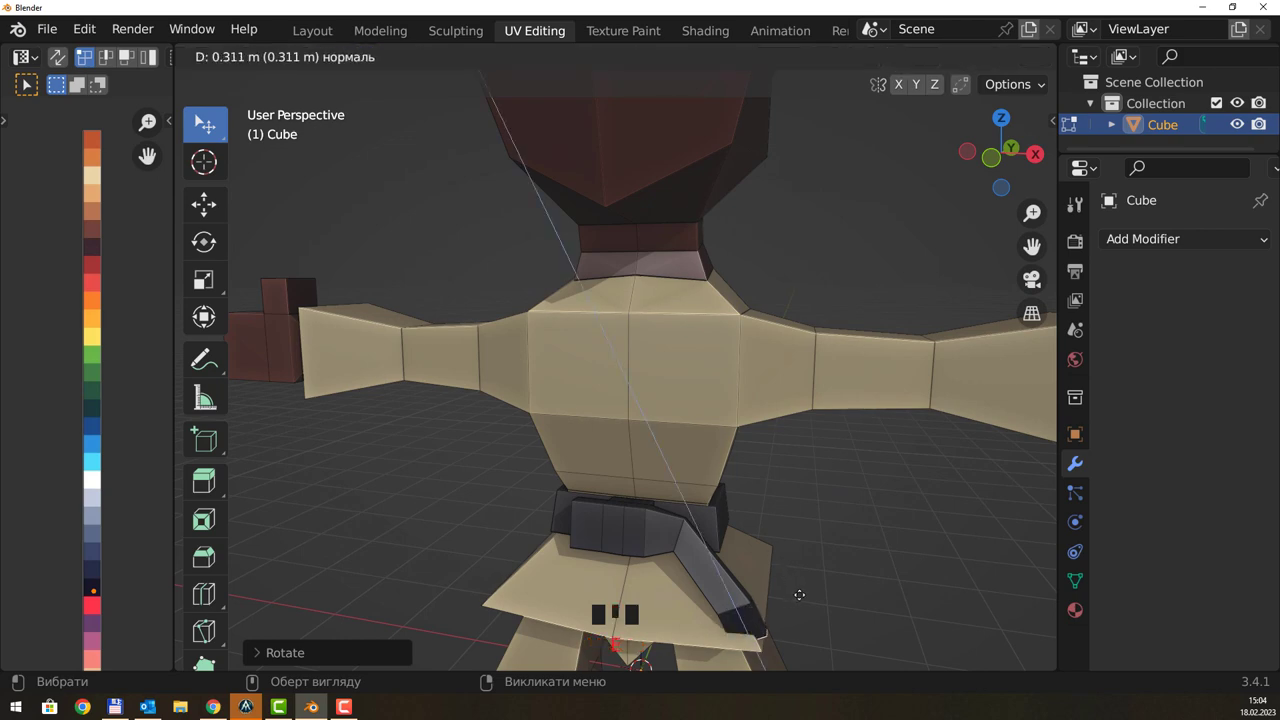
- Pull a belt end out from the knot to start a hanging tail
left_click_drag(808, 608, 591, 604)
key("g")
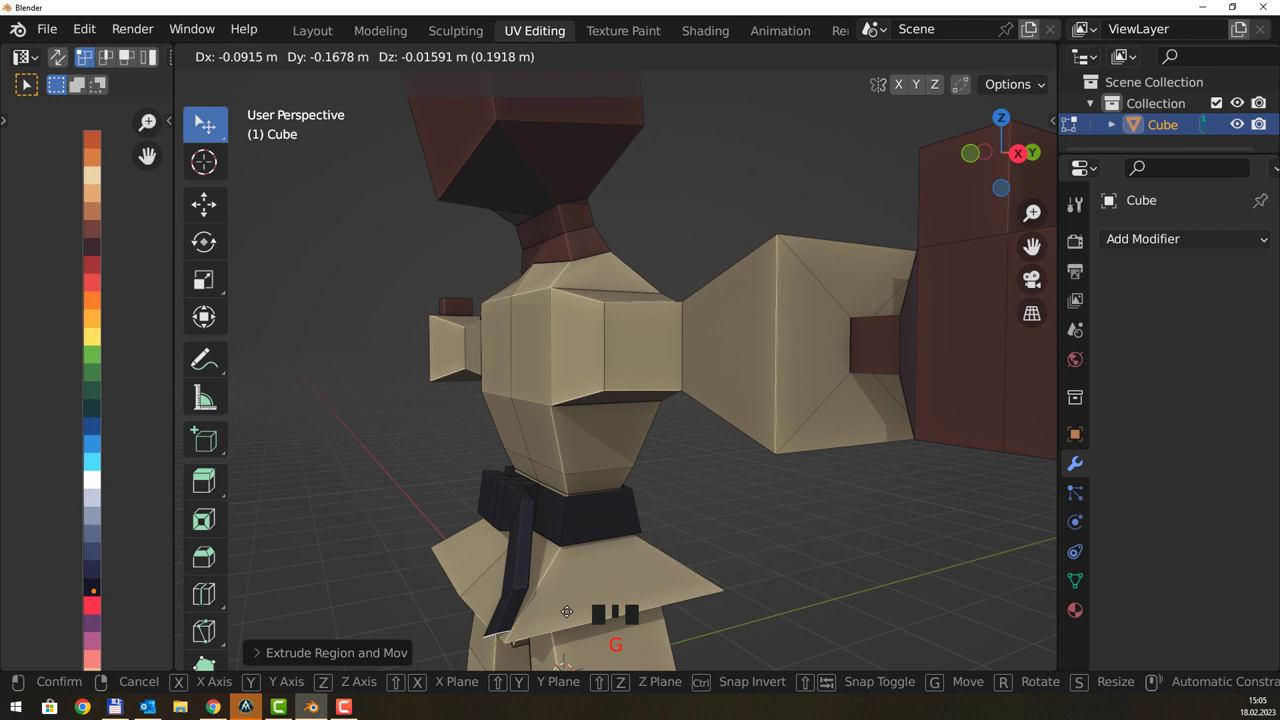
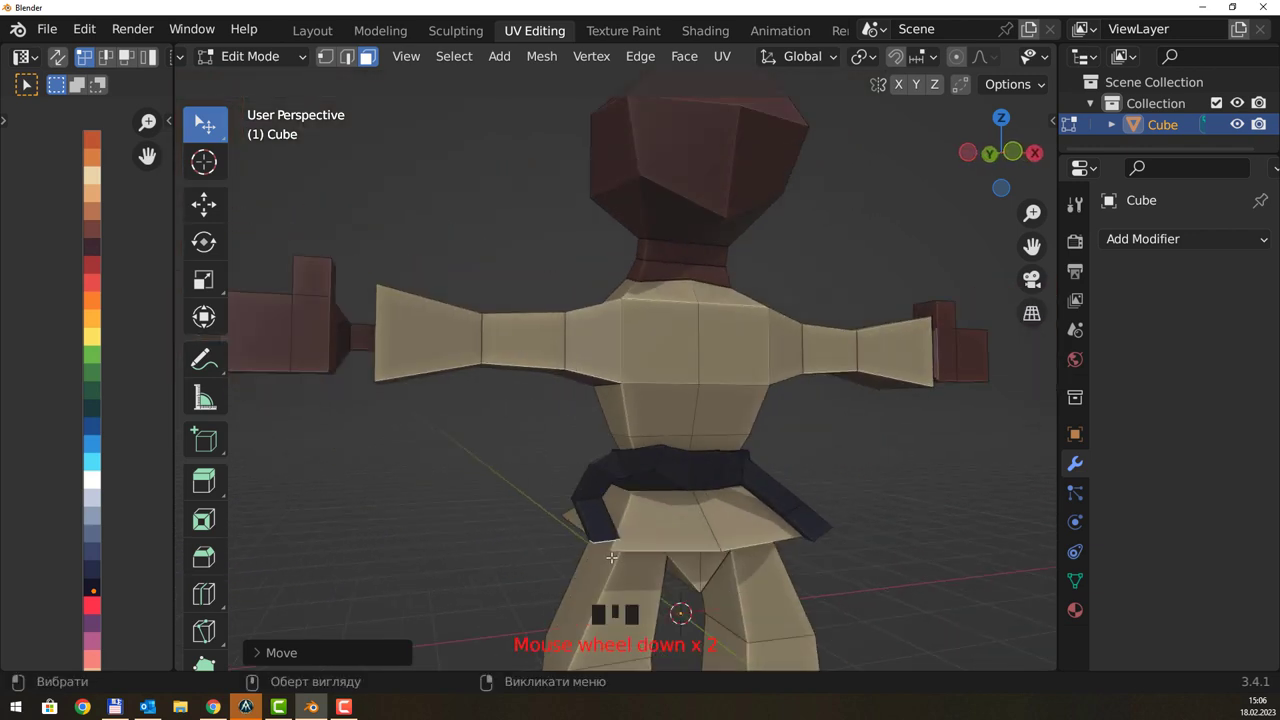
- Extrude the belt tail further down and select the tail's end faces
key("e")
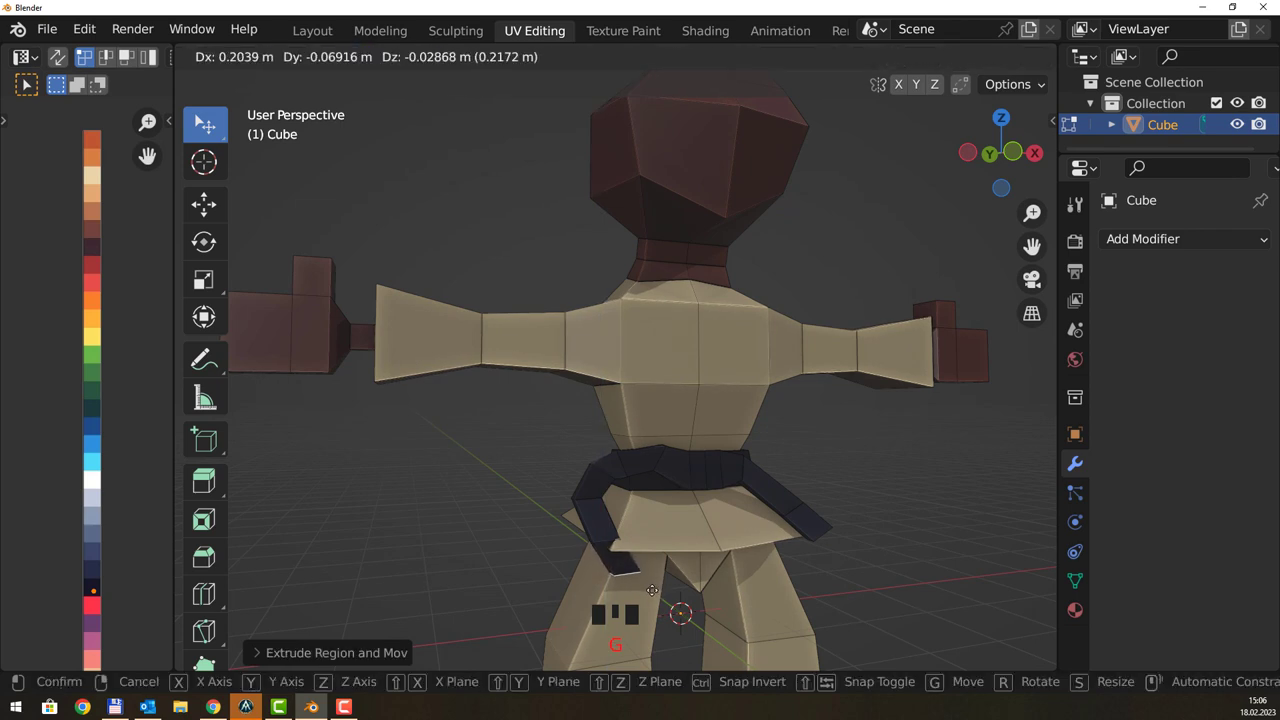
left_click_drag(676, 554, 623, 554)
scroll("up", 3)
left_click_drag(676, 602, 718, 538)
left_click(718, 538)
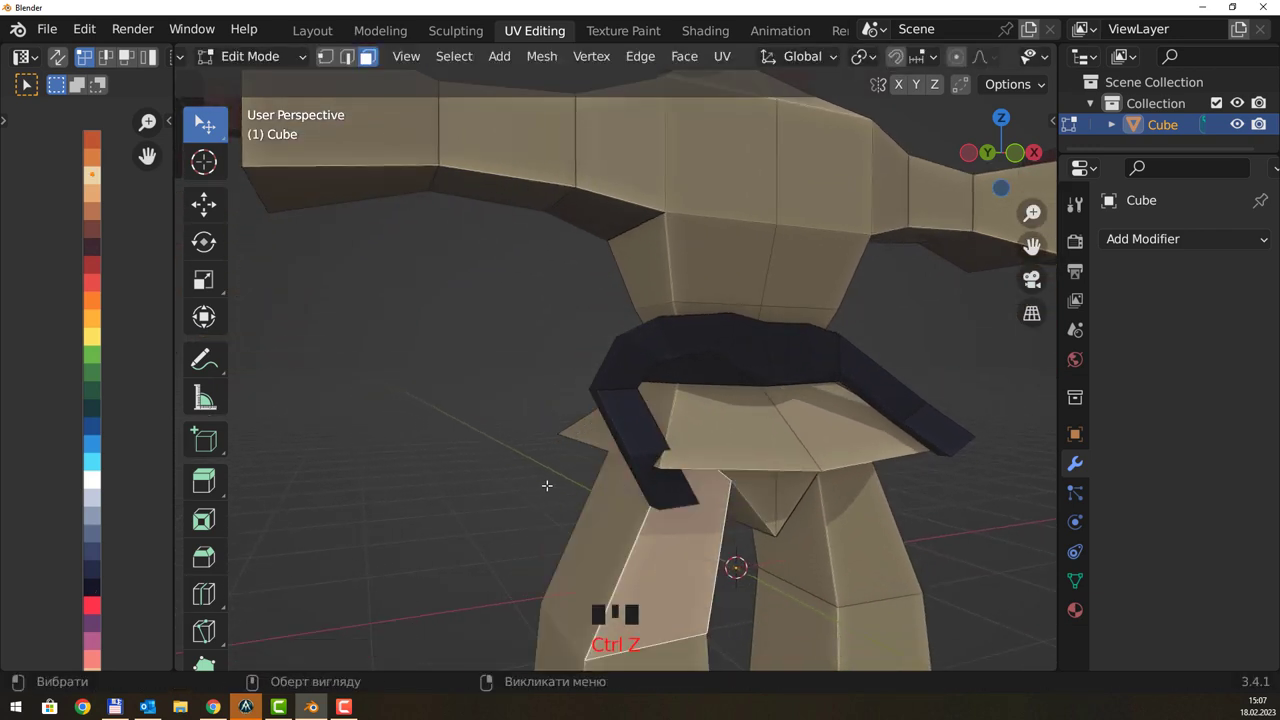
left_click_drag(551, 480, 550, 473)
left_click(550, 473)
left_click(705, 483)
- Select edges on the belt tail in edge mode and move them to reshape the tail
left_click_drag(730, 477, 761, 480)
left_click_drag(808, 464, 863, 429)
key("2")
scroll("up", 3)
left_click_drag(942, 430, 786, 460)
left_click(786, 460)
left_click(810, 460)
left_click(810, 460)
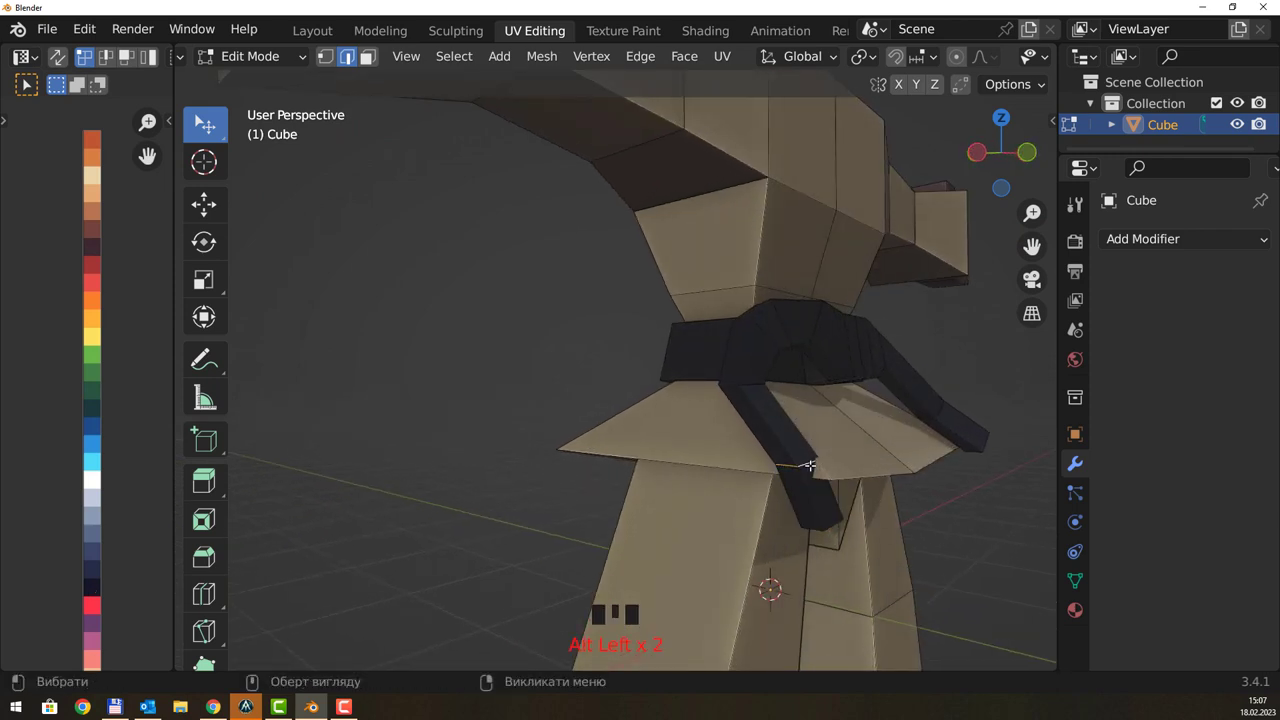
key("g")
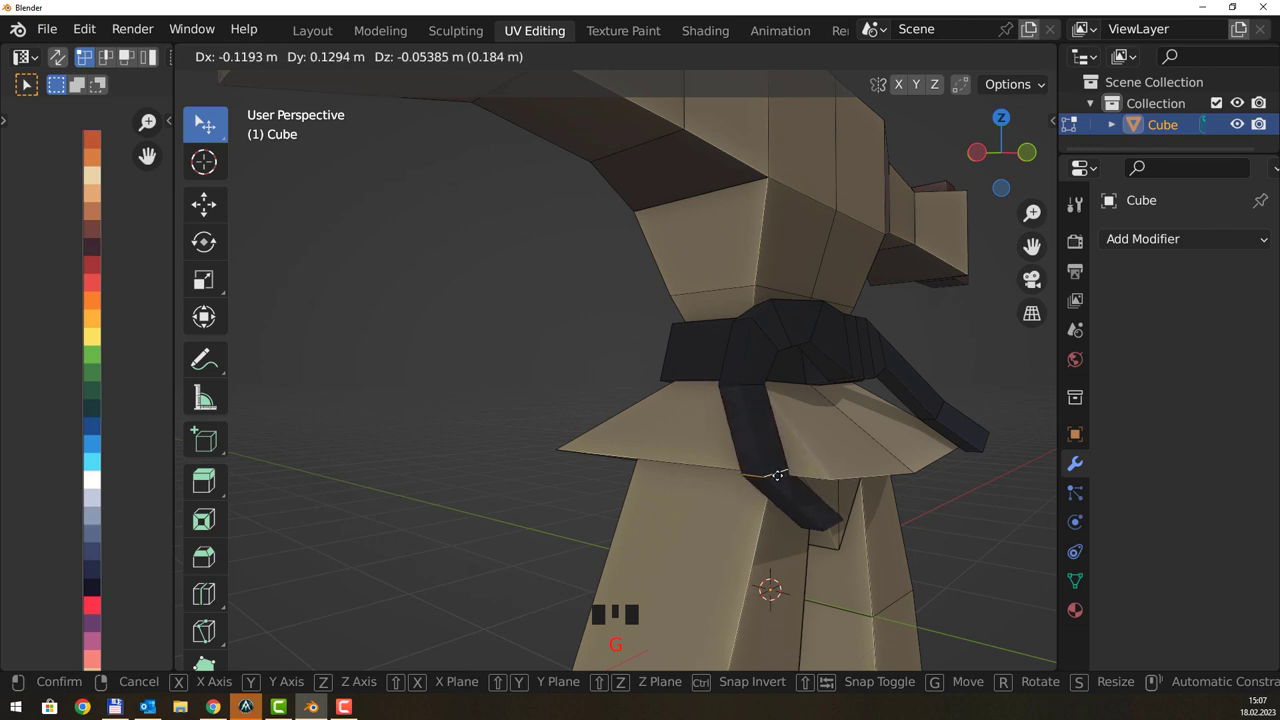
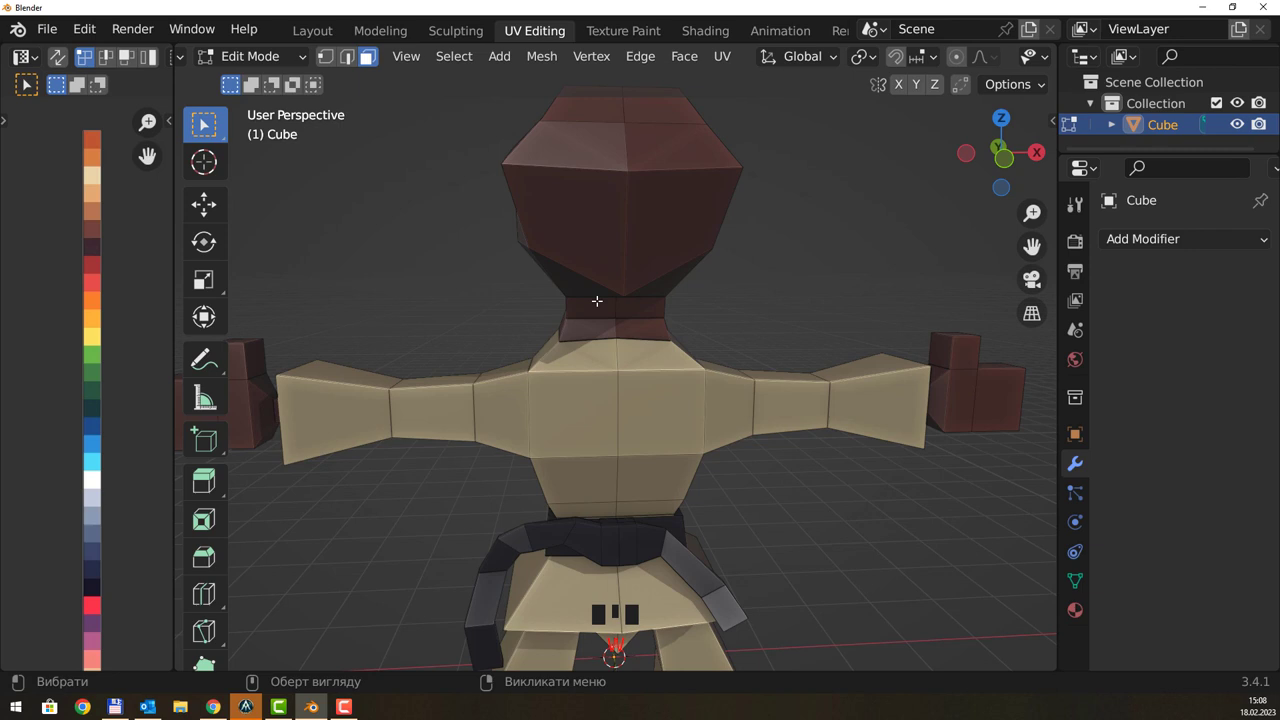
- Deselect the front head face, switch to vertex select and pick a vertex under the head, viewing the torso squarely
left_click_drag(528, 289, 571, 310)
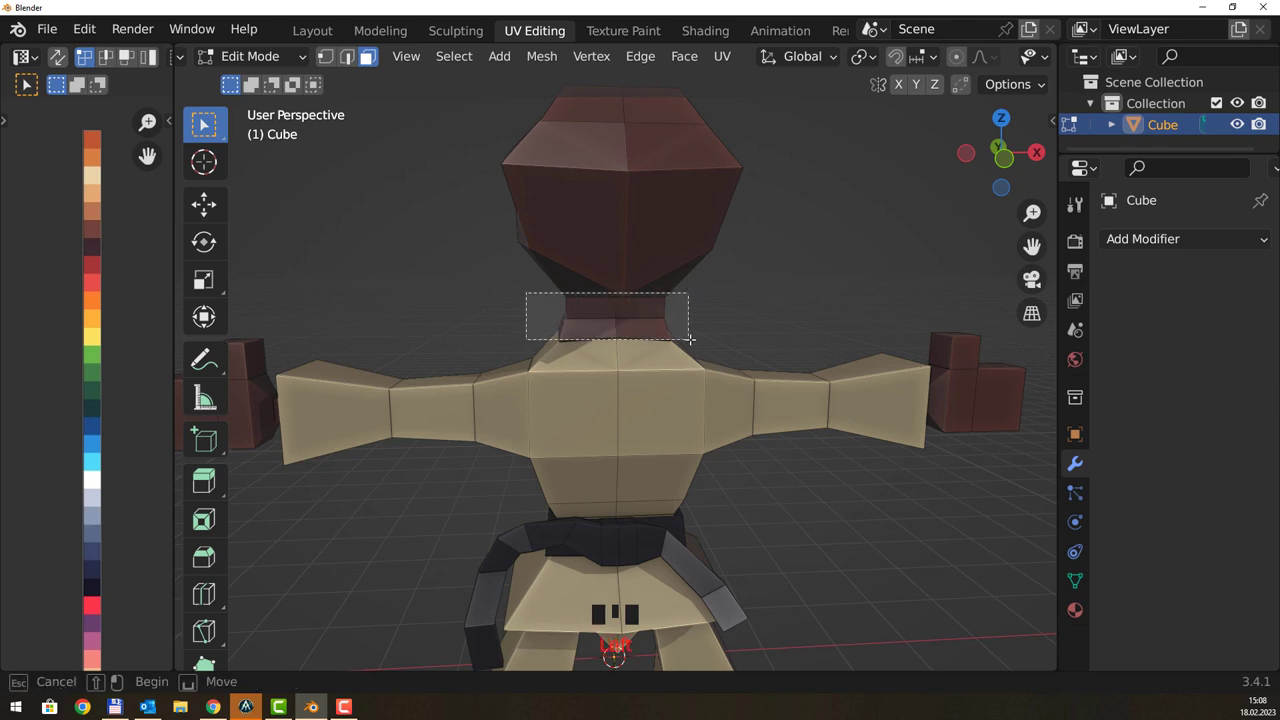
left_click_drag(728, 292, 683, 298)
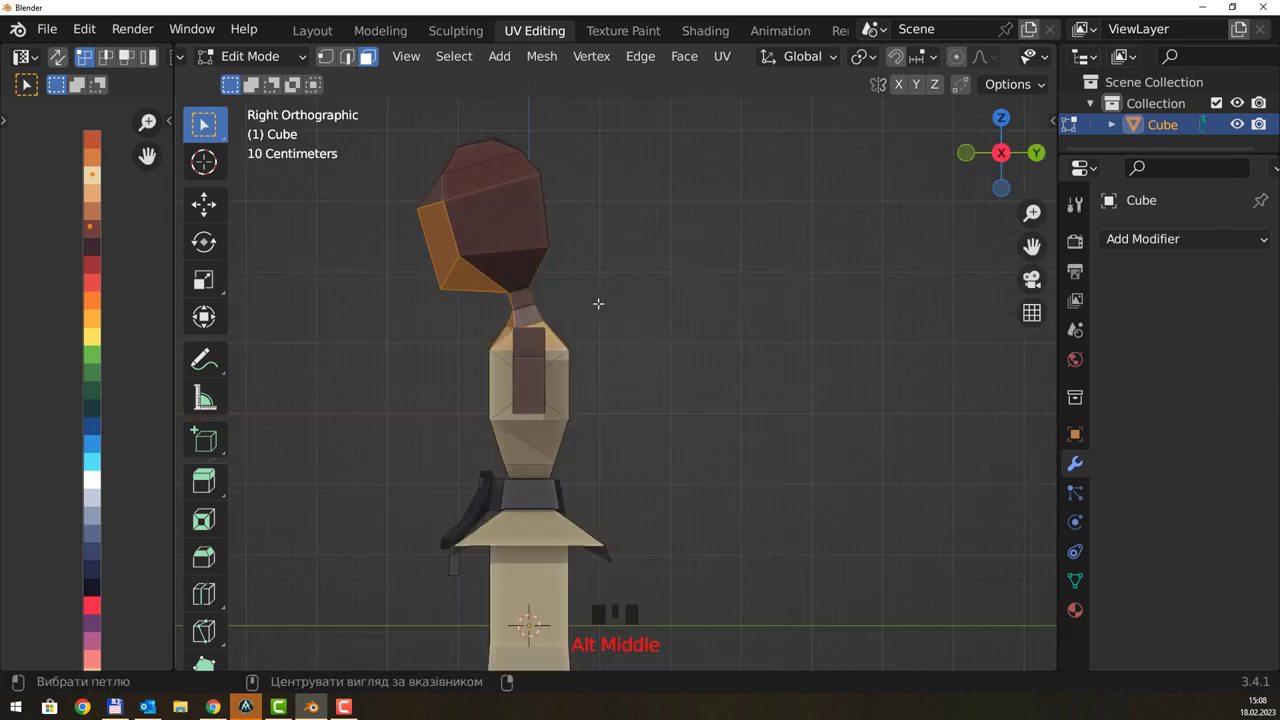
left_click(582, 283)
left_click(552, 289)
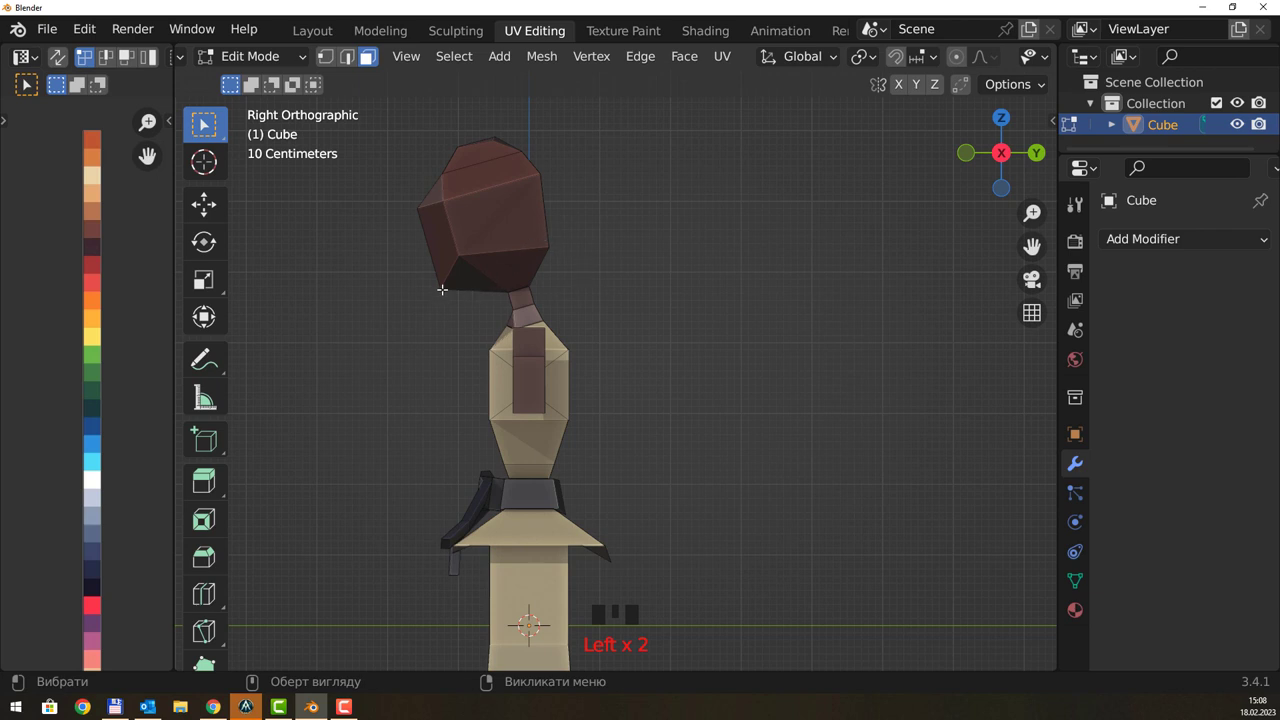
left_click(442, 286)
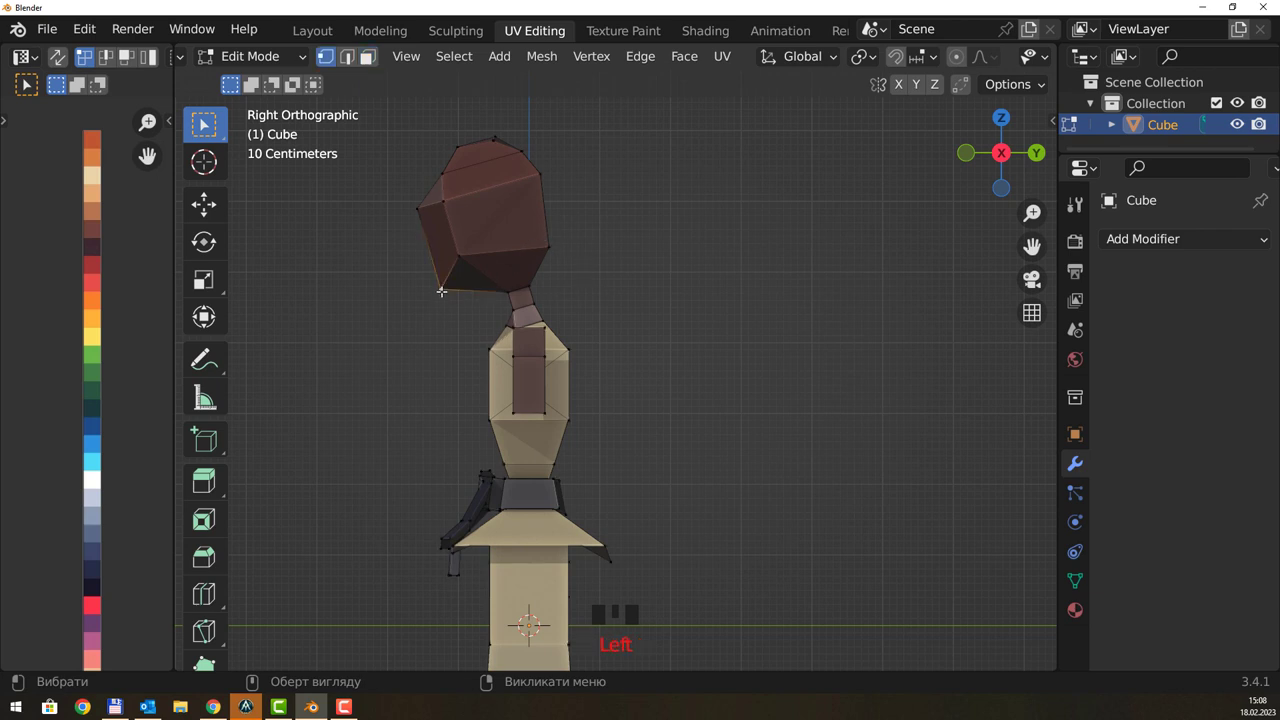
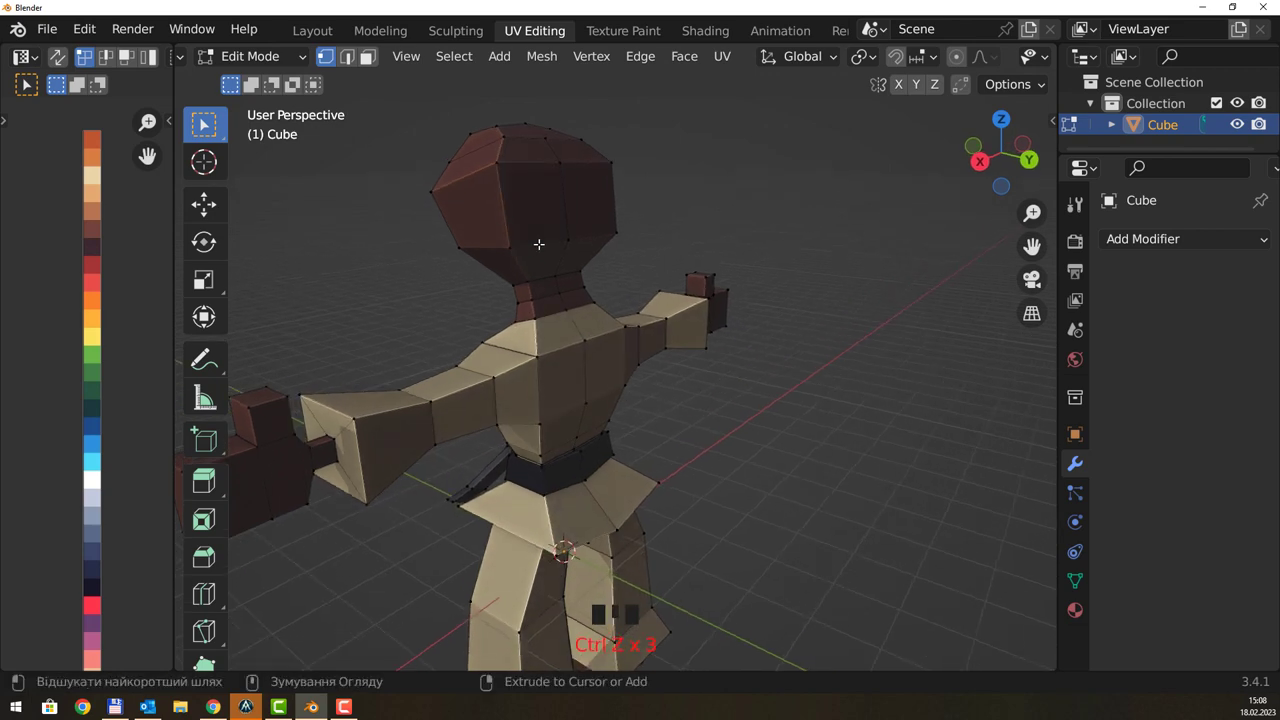
left_click_drag(555, 224, 696, 316)
scroll("down", 3)
left_click_drag(614, 452, 657, 428)
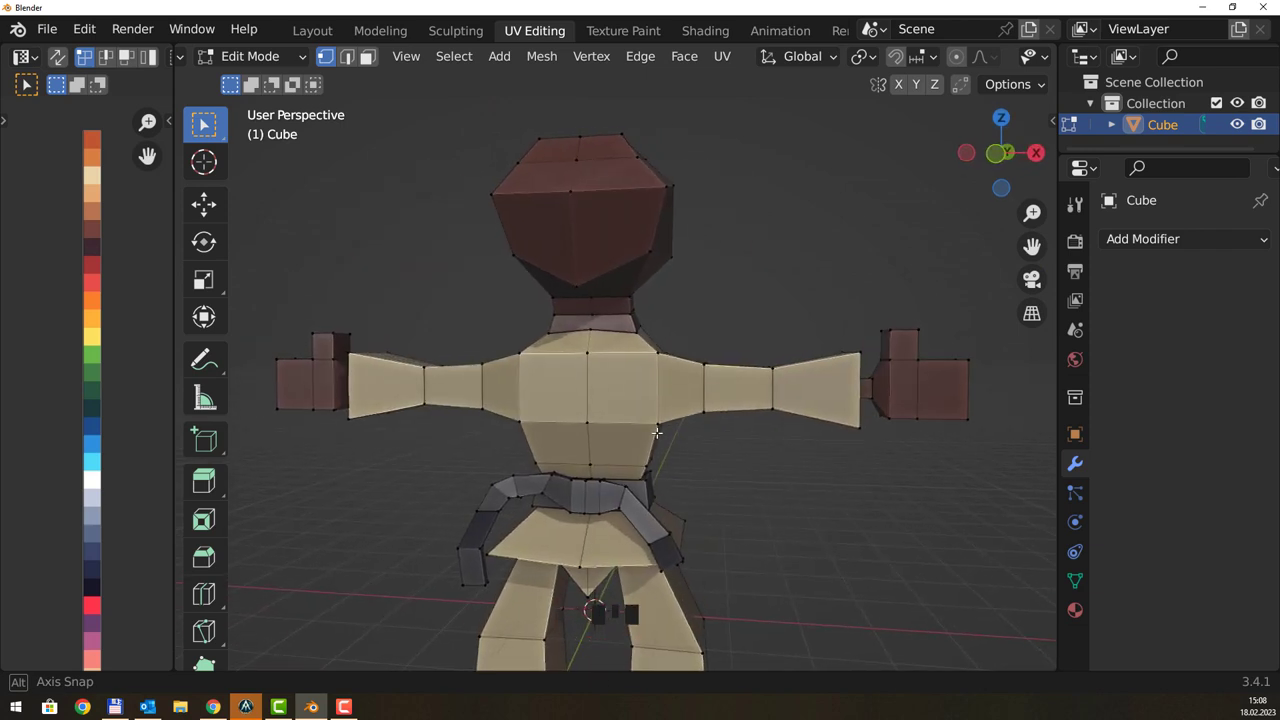
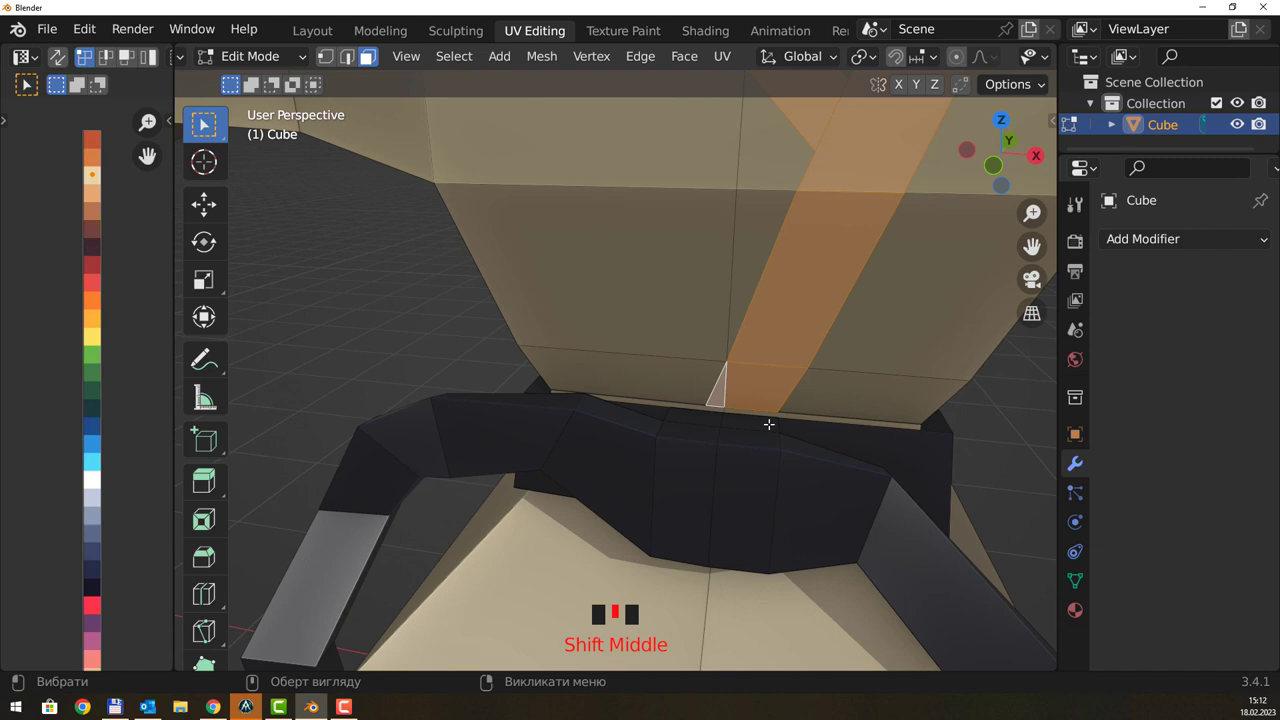
- Start the Knife tool and select the thin face along the belt's top edge at the lapel end
scroll("up", 3)
key("k")
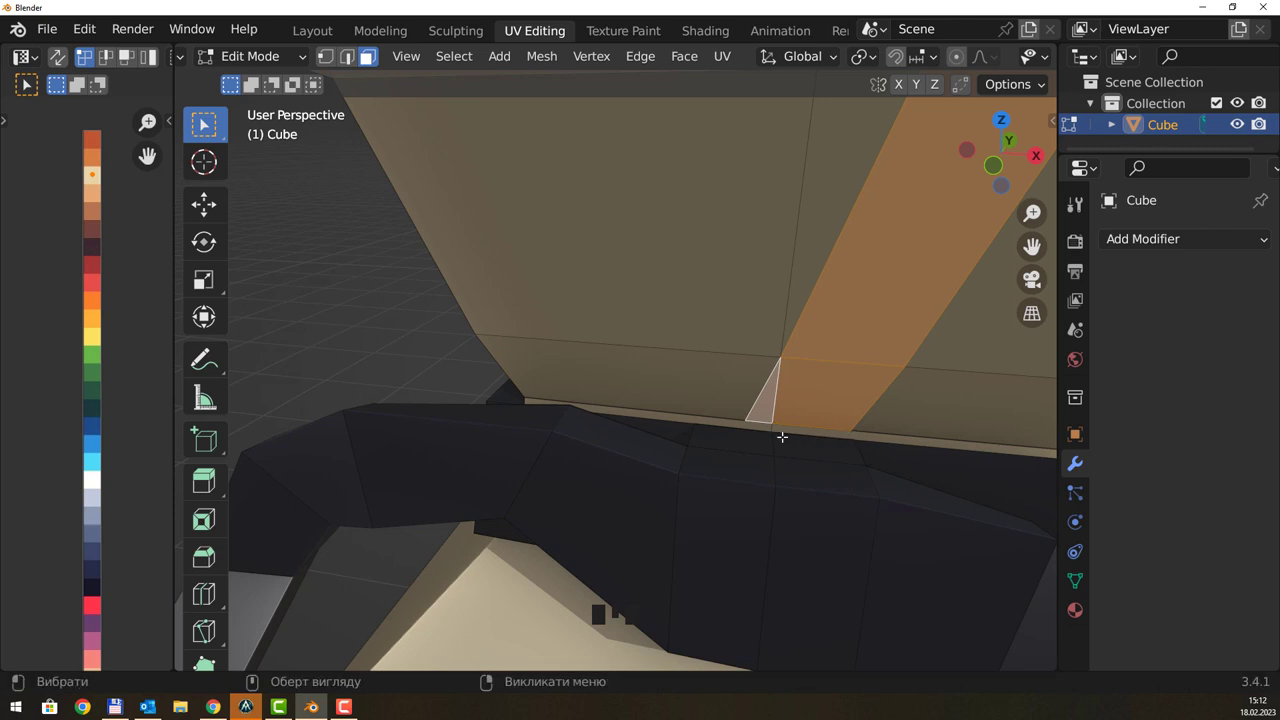
scroll("up", 3)
left_click_drag(906, 405, 718, 404)
scroll("up", 3)
left_click(717, 408)
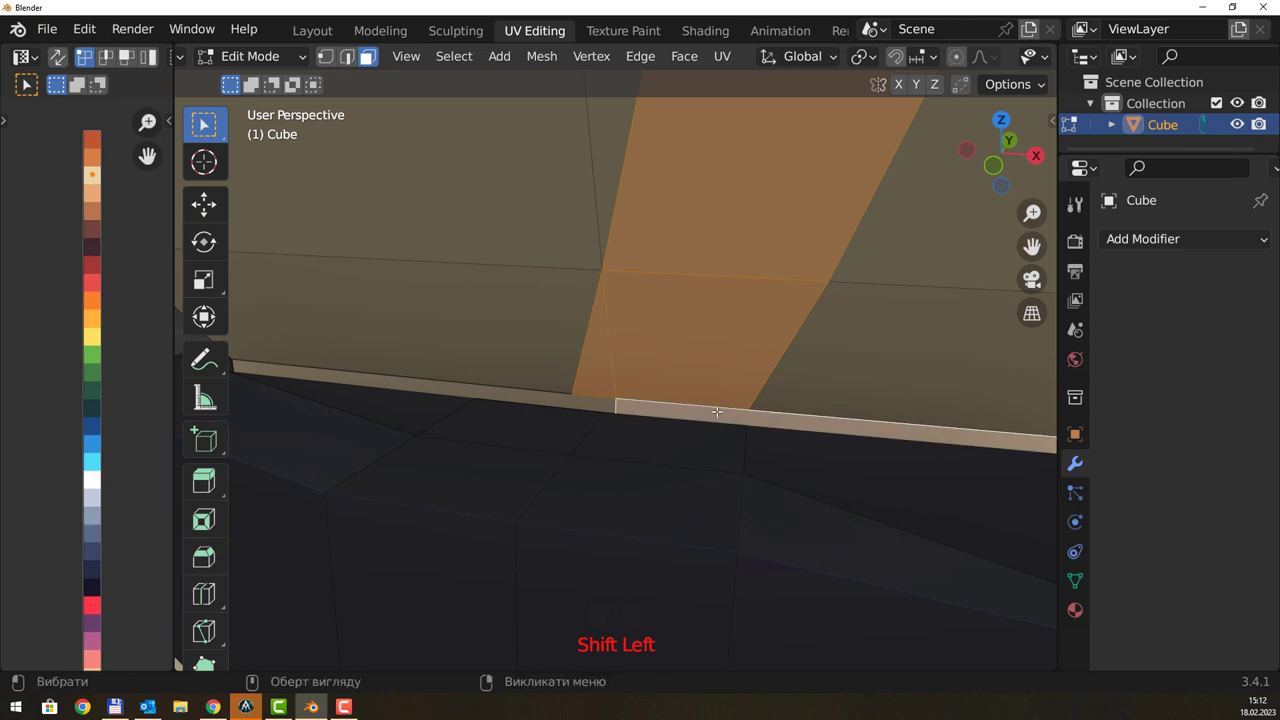
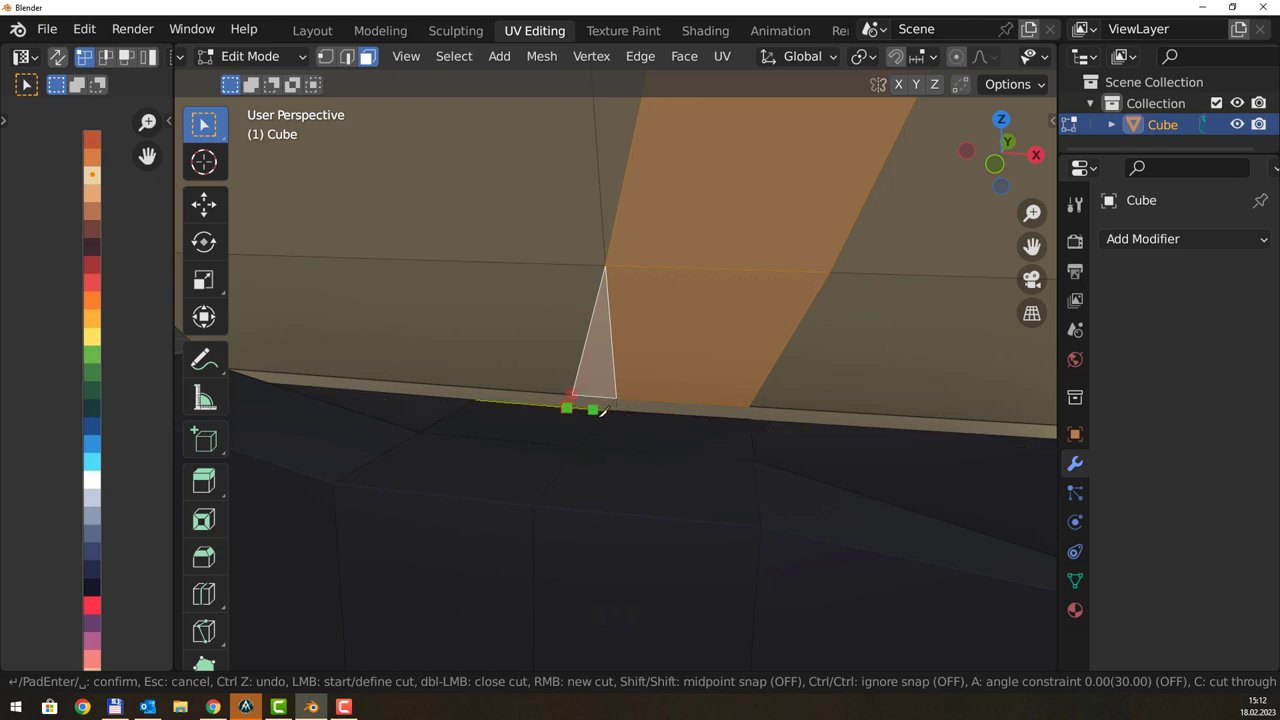
- Cut an edge across the lapel's bottom end and pull back to view lapels and belt
scroll("up", 3)
left_click_drag(582, 410, 546, 440)
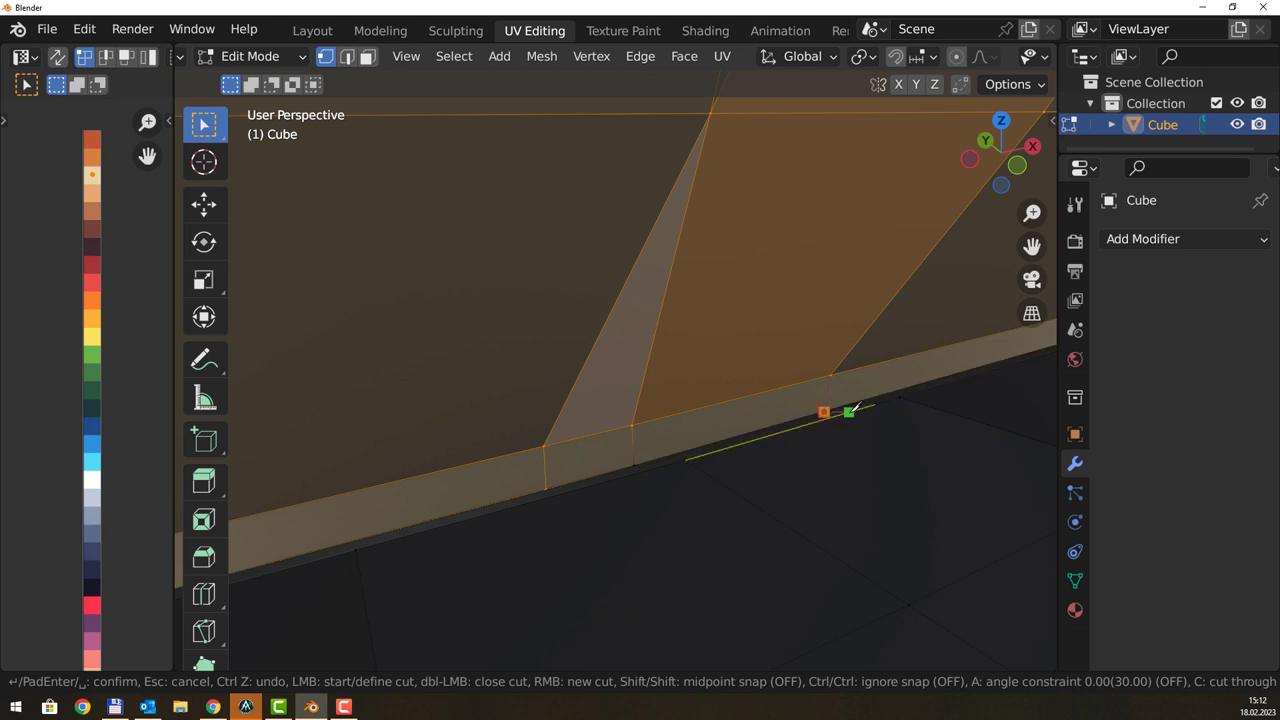
scroll("down", 3)
scroll("down", 3)
left_click_drag(371, 65, 618, 384)
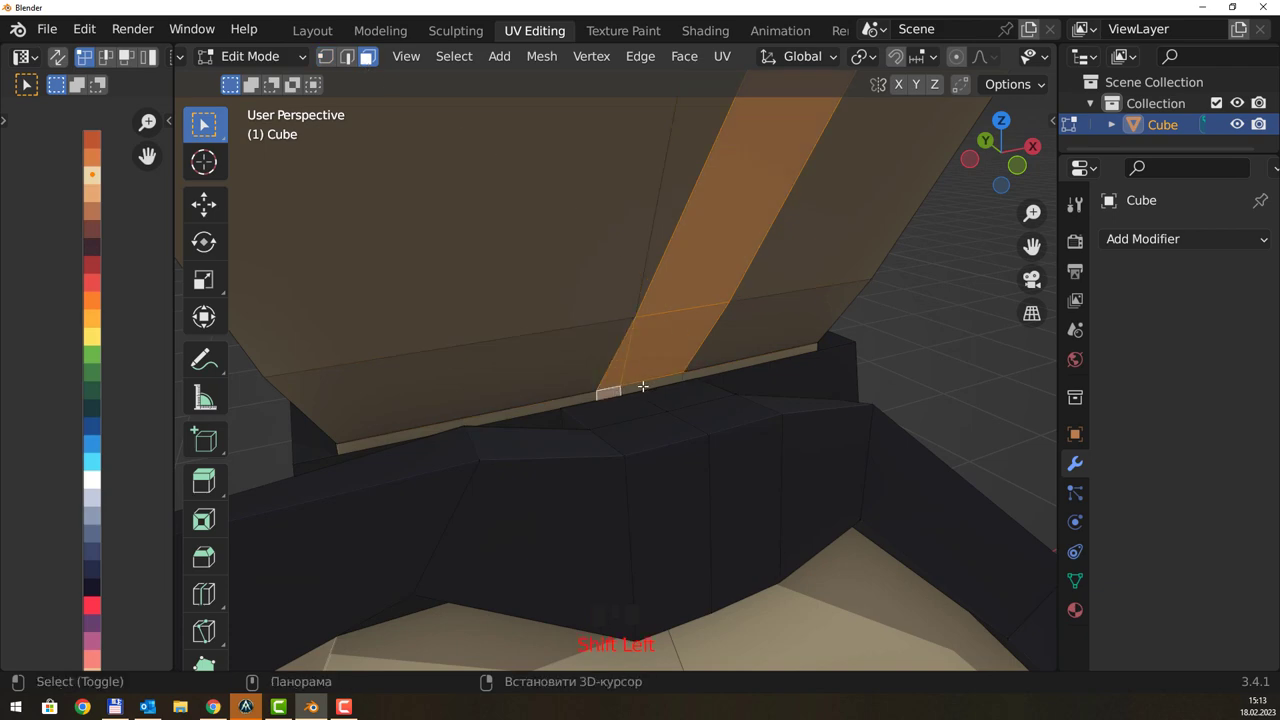
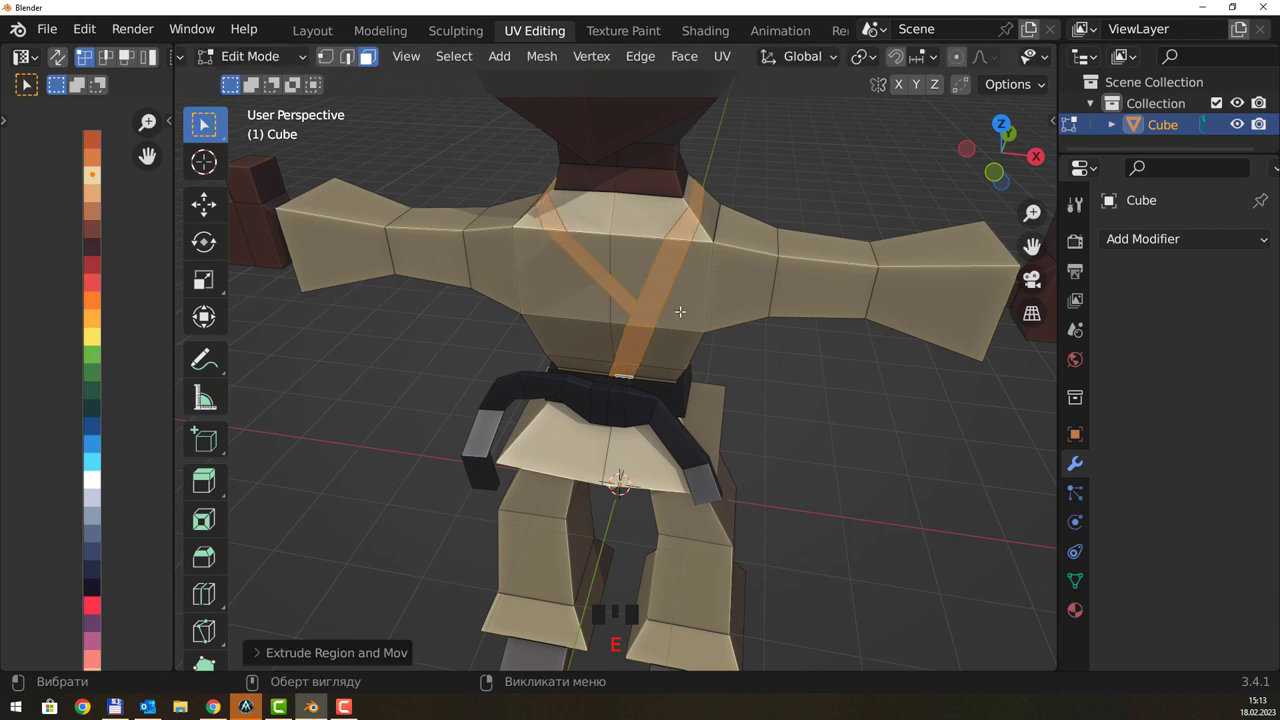
- Scale the extruded lapel strips up slightly so they stand out as a raised collar
scroll("up", 3)
scroll("down", 3)
key("s")
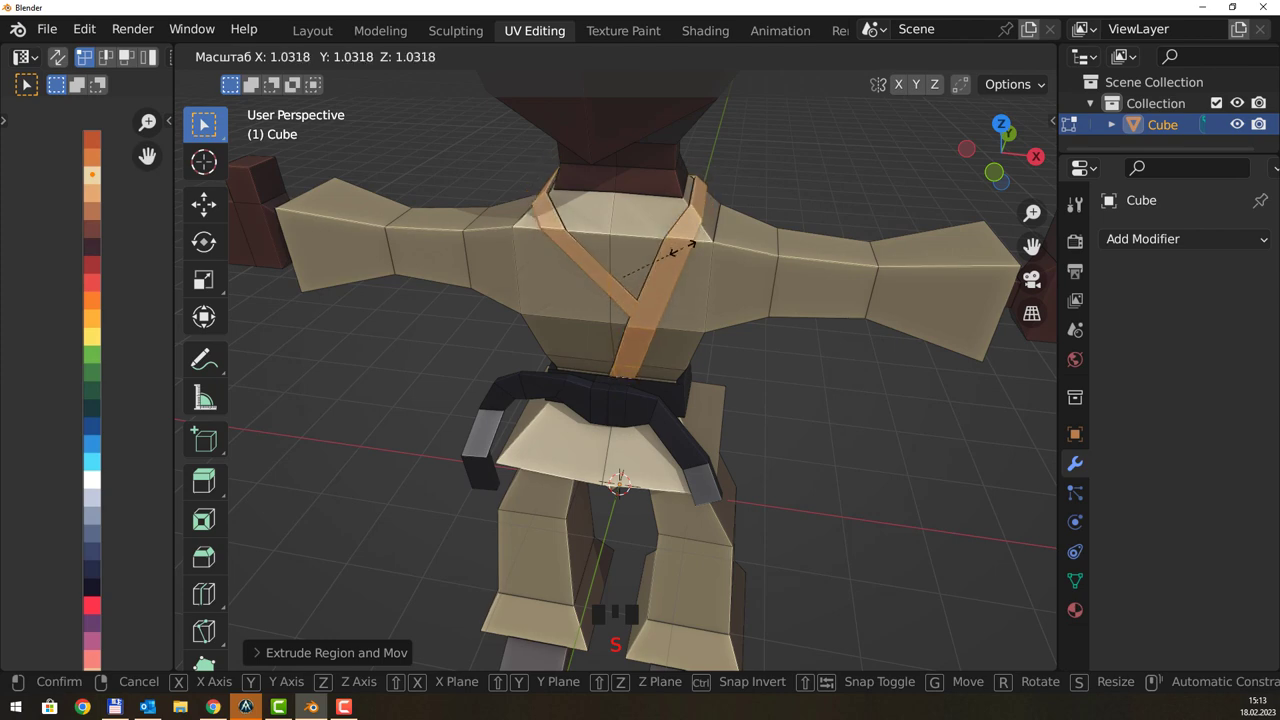
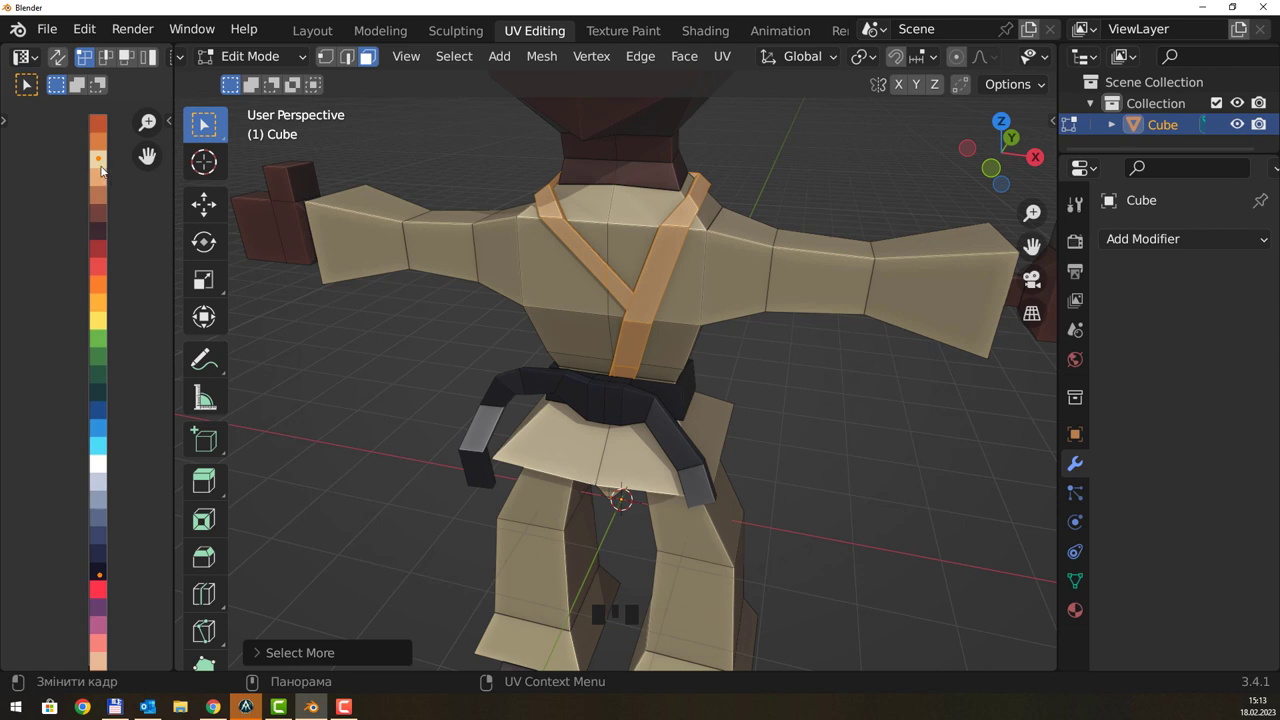
- Move the lapel UVs onto the black palette swatch so the collar matches the belt, then review from the front
left_click_drag(85, 154, 105, 172)
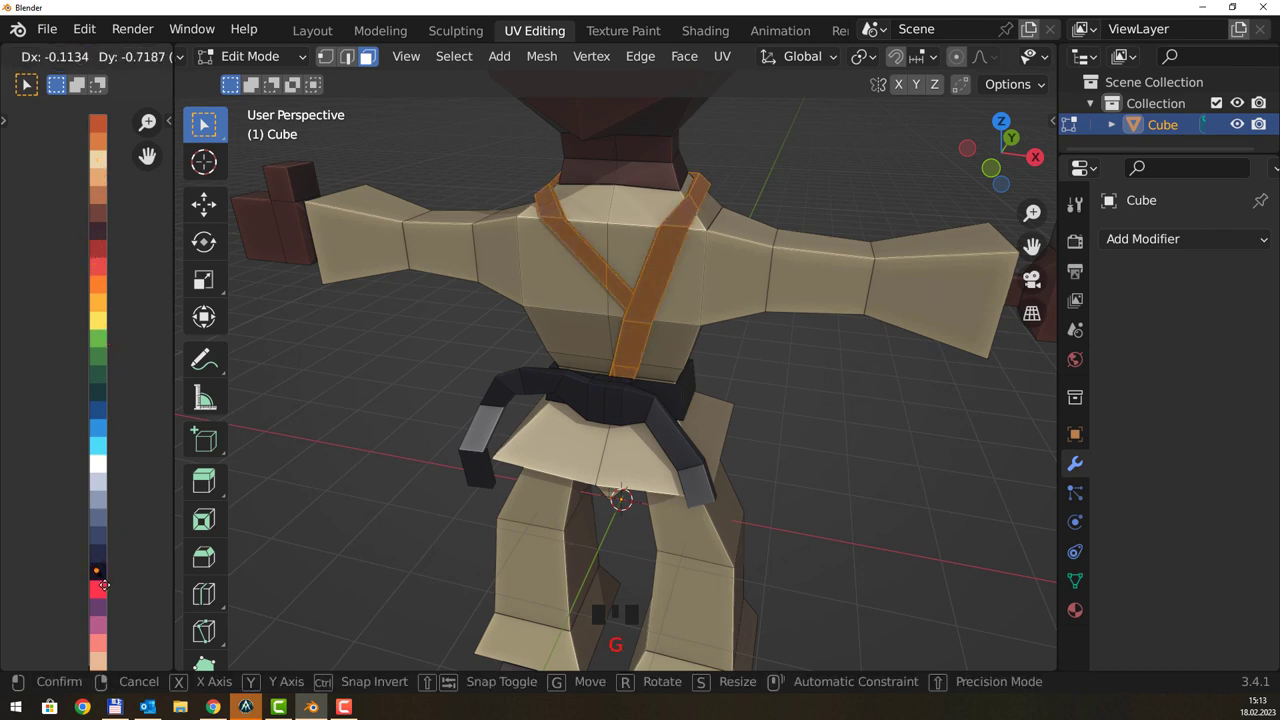
left_click(140, 524)
left_click(798, 419)
left_click_drag(832, 368, 742, 332)
scroll("down", 3)
left_click_drag(710, 348, 669, 374)
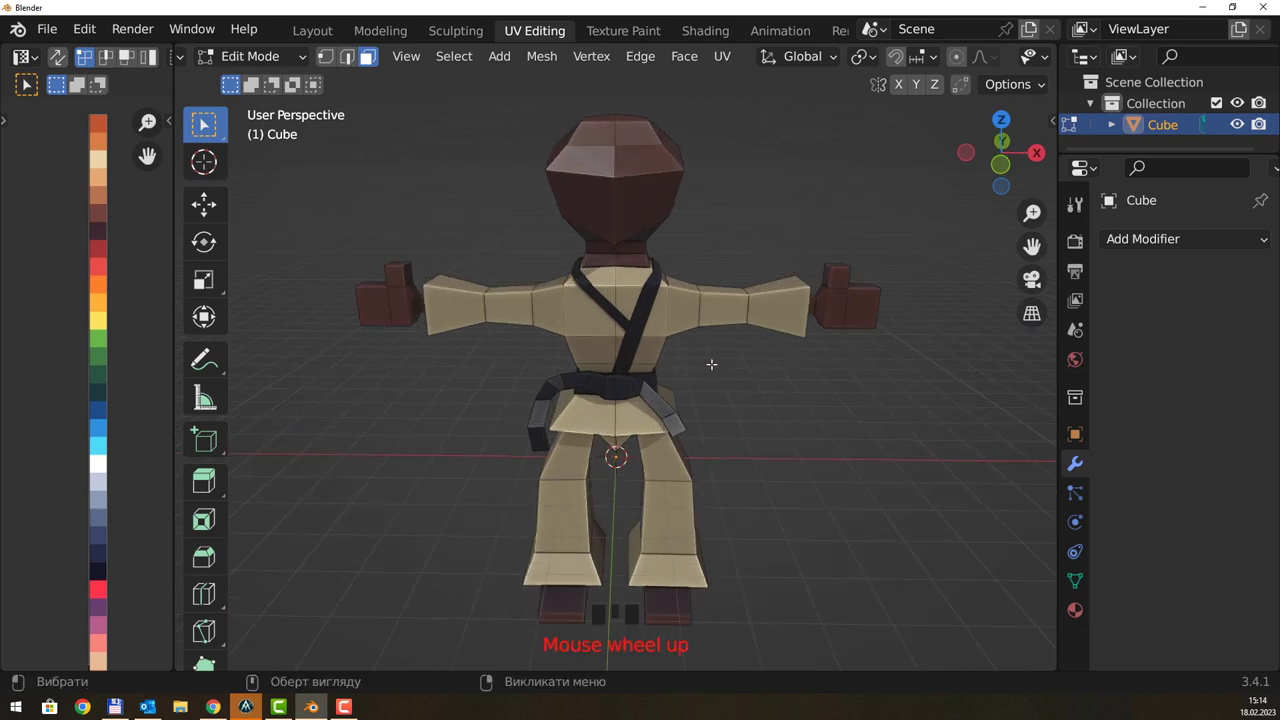
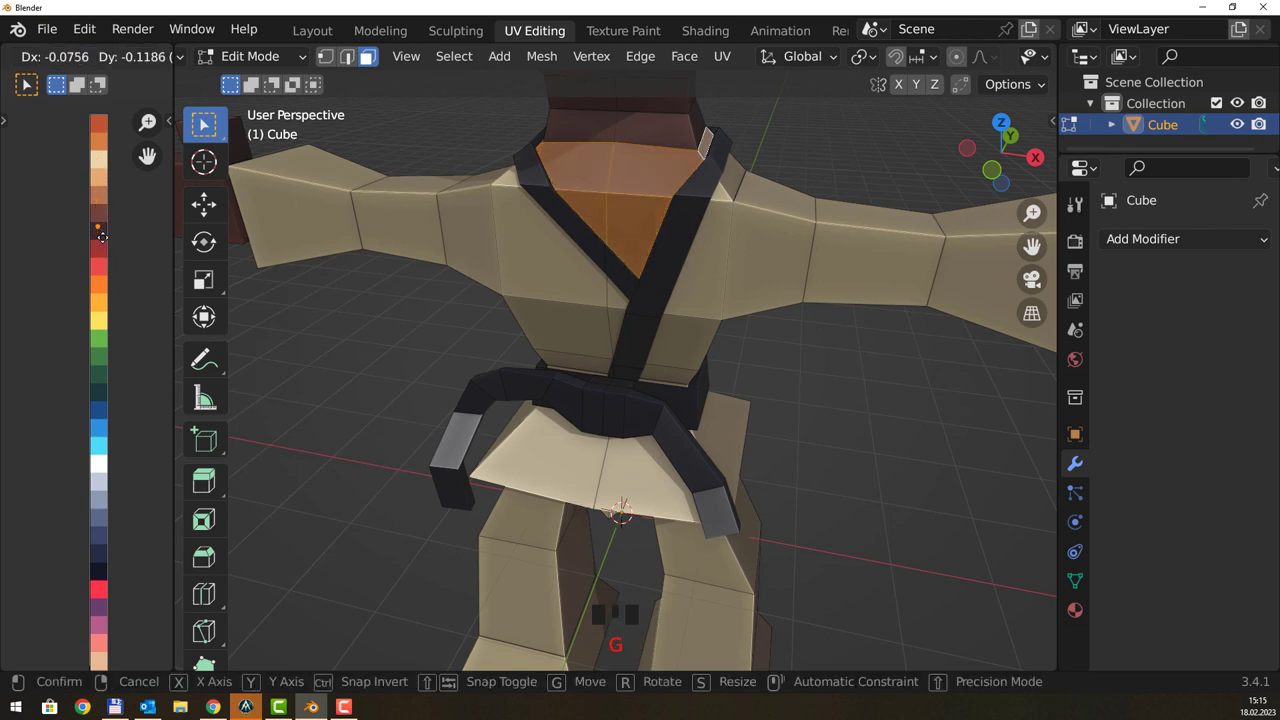
- Place the chest UVs on a brown skin-tone swatch, undoing and redoing until the colour is right
scroll("down", 3)
left_click(766, 212)
left_click_drag(741, 220, 668, 220)
key("ctrl+z")
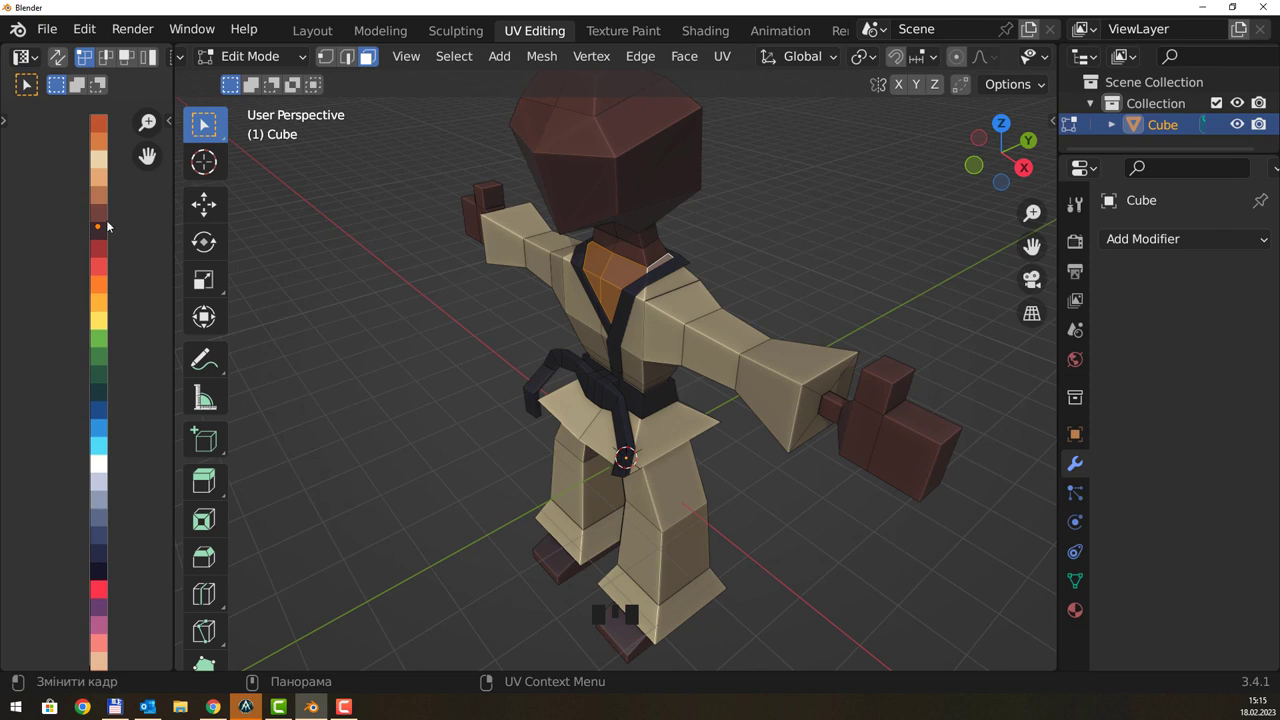
left_click_drag(115, 226, 114, 229)
key("g")
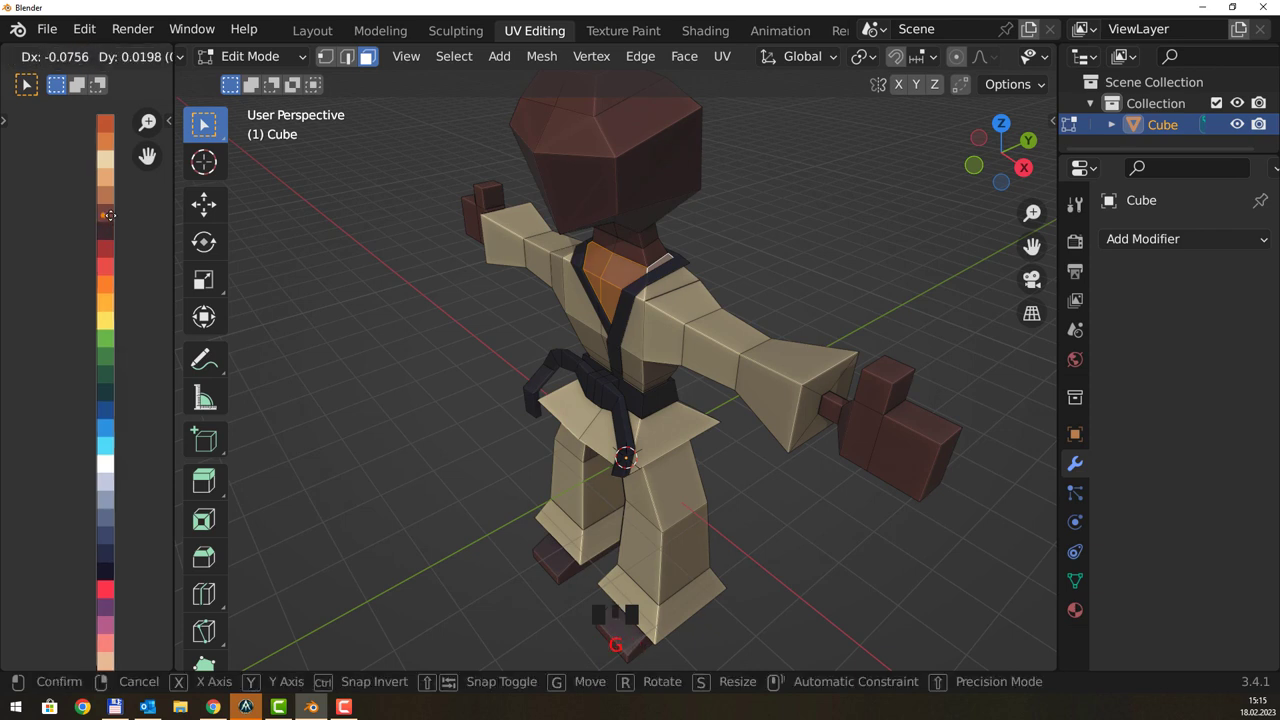
left_click(422, 244)
- Orbit around the finished gi and toggle X-ray to inspect the head from the front
left_click_drag(513, 259, 646, 223)
scroll("down", 3)
left_click_drag(786, 264, 728, 280)
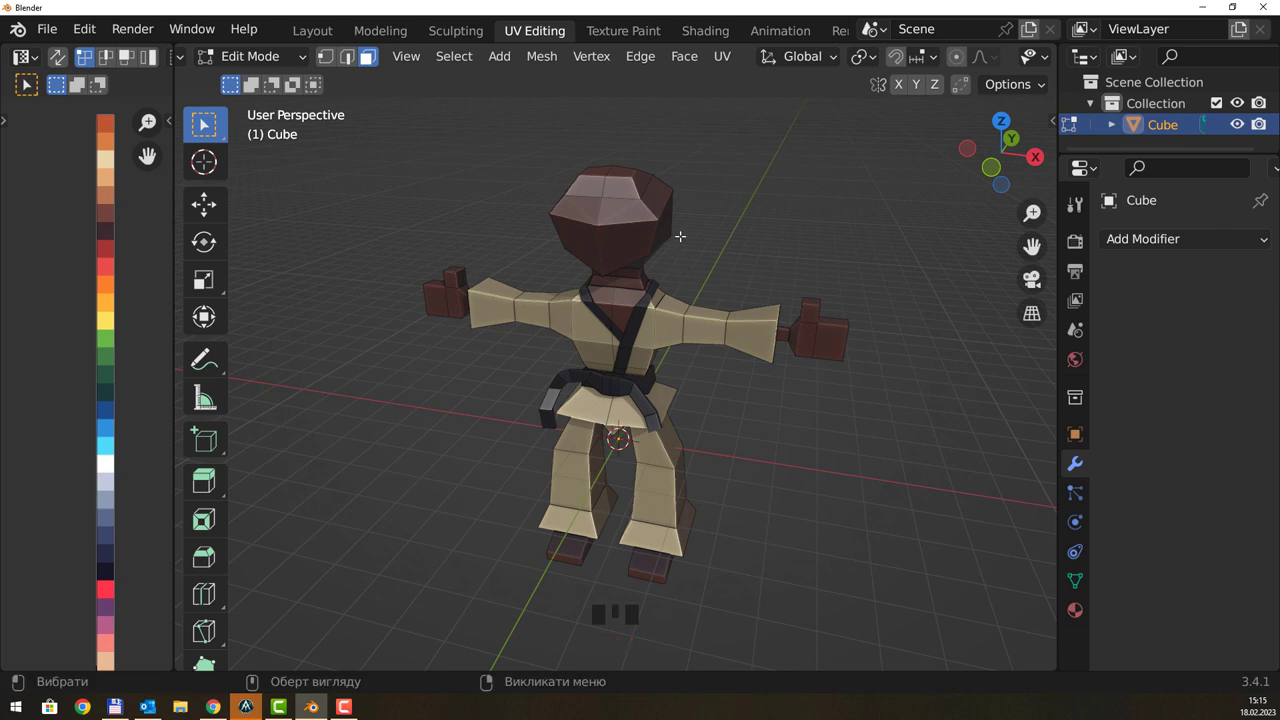
left_click_drag(682, 231, 708, 214)
key("alt+z")
left_click_drag(732, 231, 666, 216)
key("alt+z")
left_click_drag(650, 331, 625, 371)
- Select the top head faces and extrude them outward into a hair cap, checking from behind
left_click(570, 369)
left_click(538, 358)
left_click(545, 336)
left_click(578, 336)
left_click_drag(687, 330, 597, 338)
key("e")
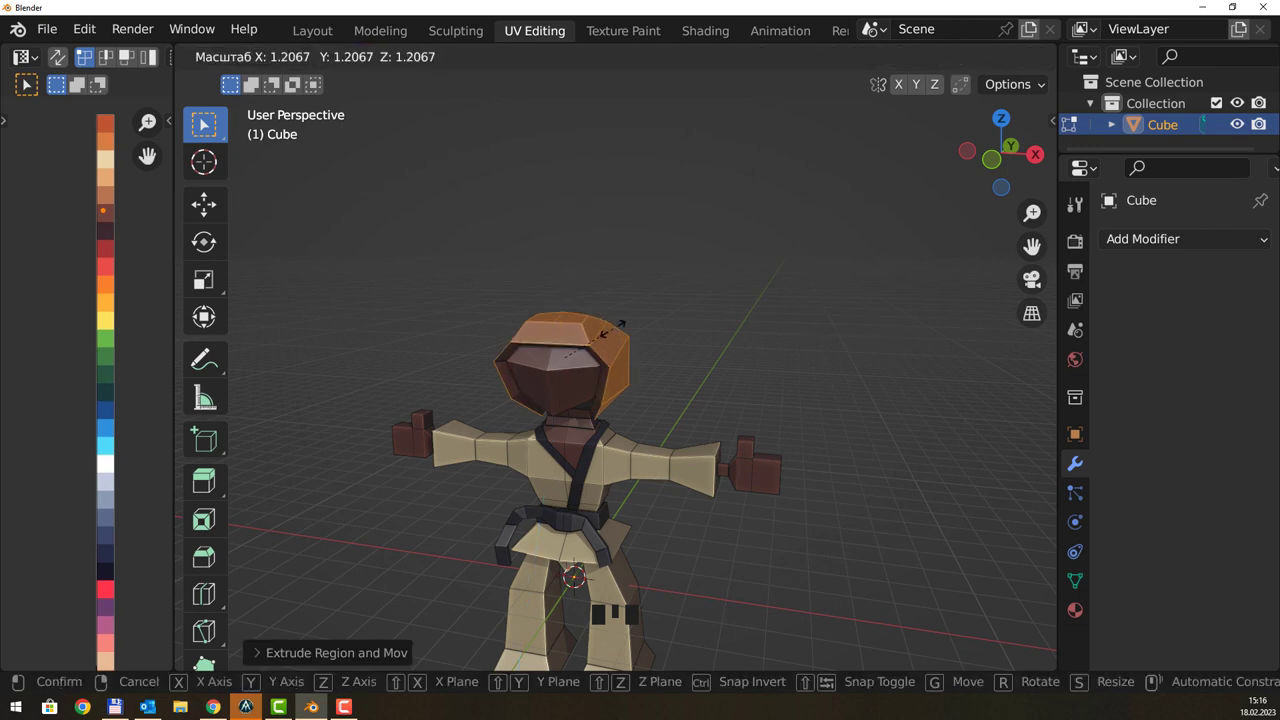
left_click_drag(654, 350, 526, 352)
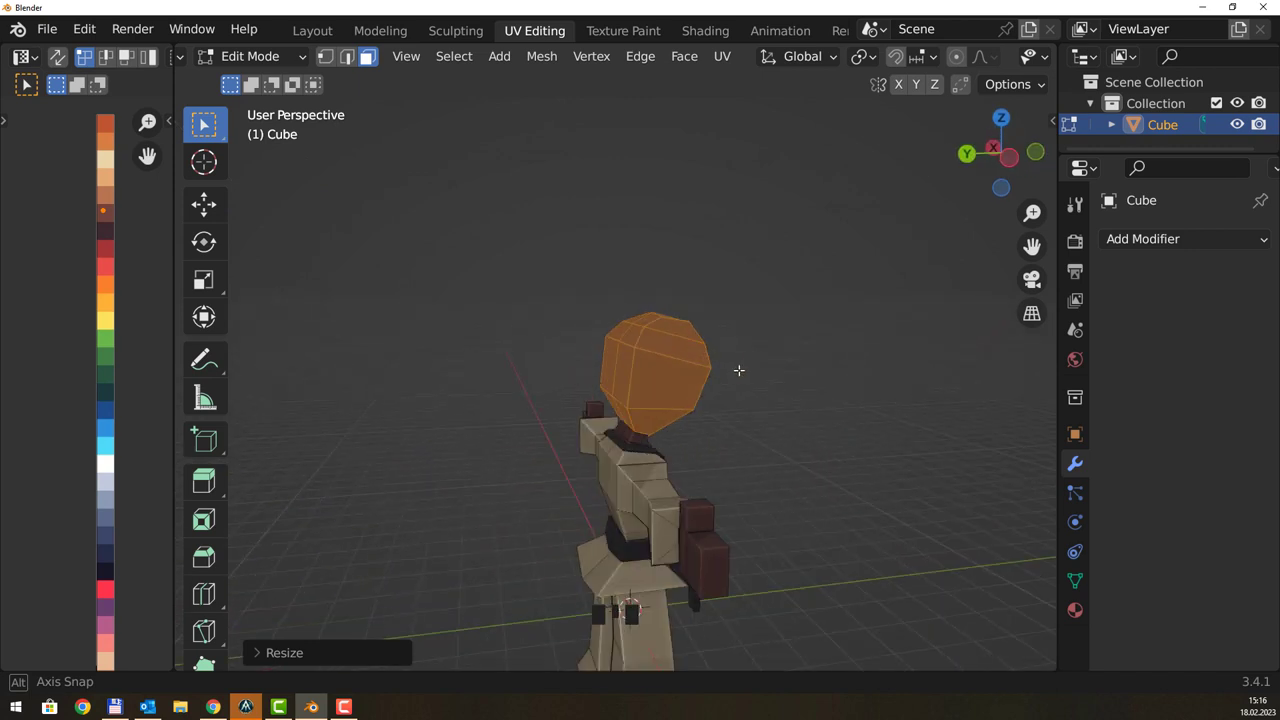
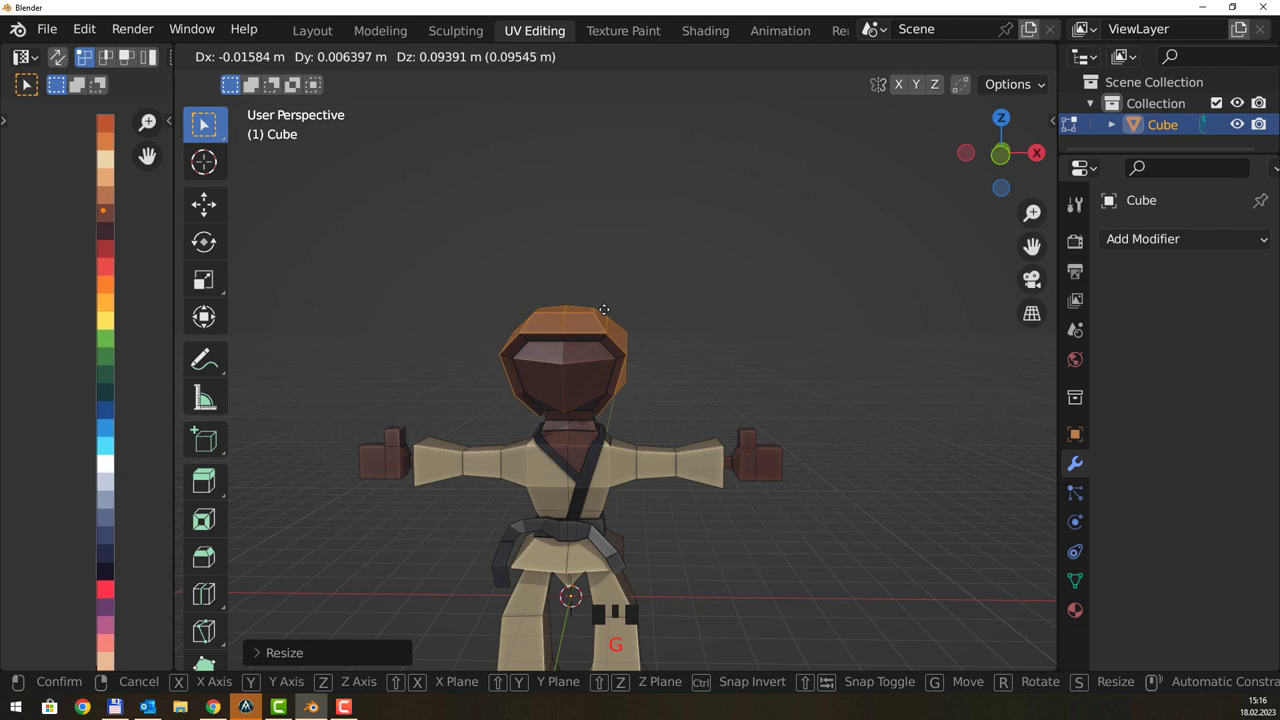
left_click_drag(648, 327, 580, 316)
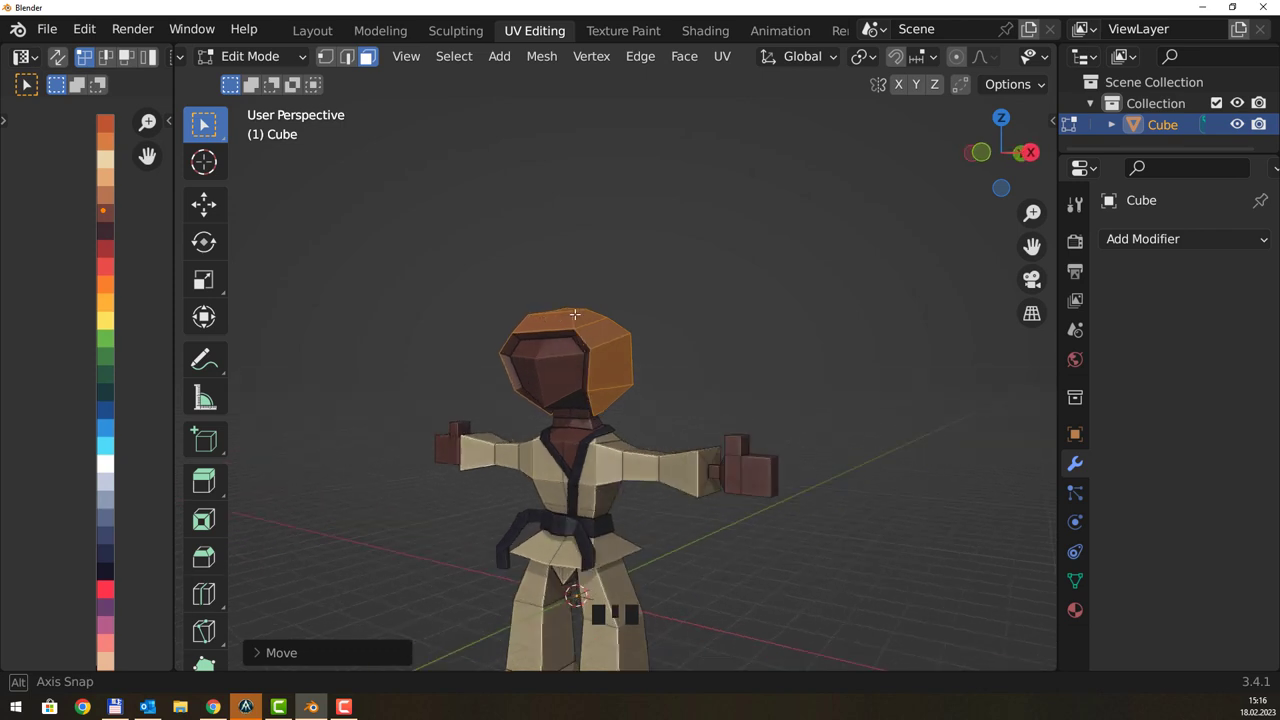
left_click_drag(673, 302, 574, 346)
key("1")
left_click(642, 322)
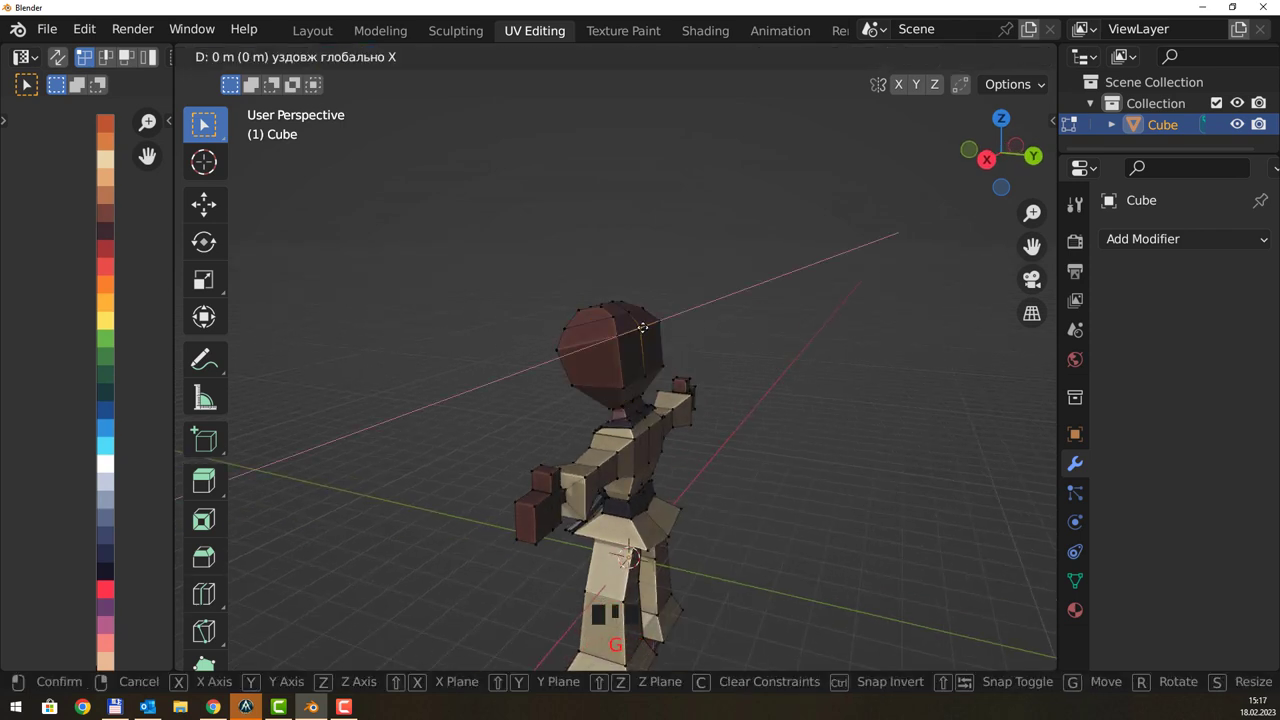
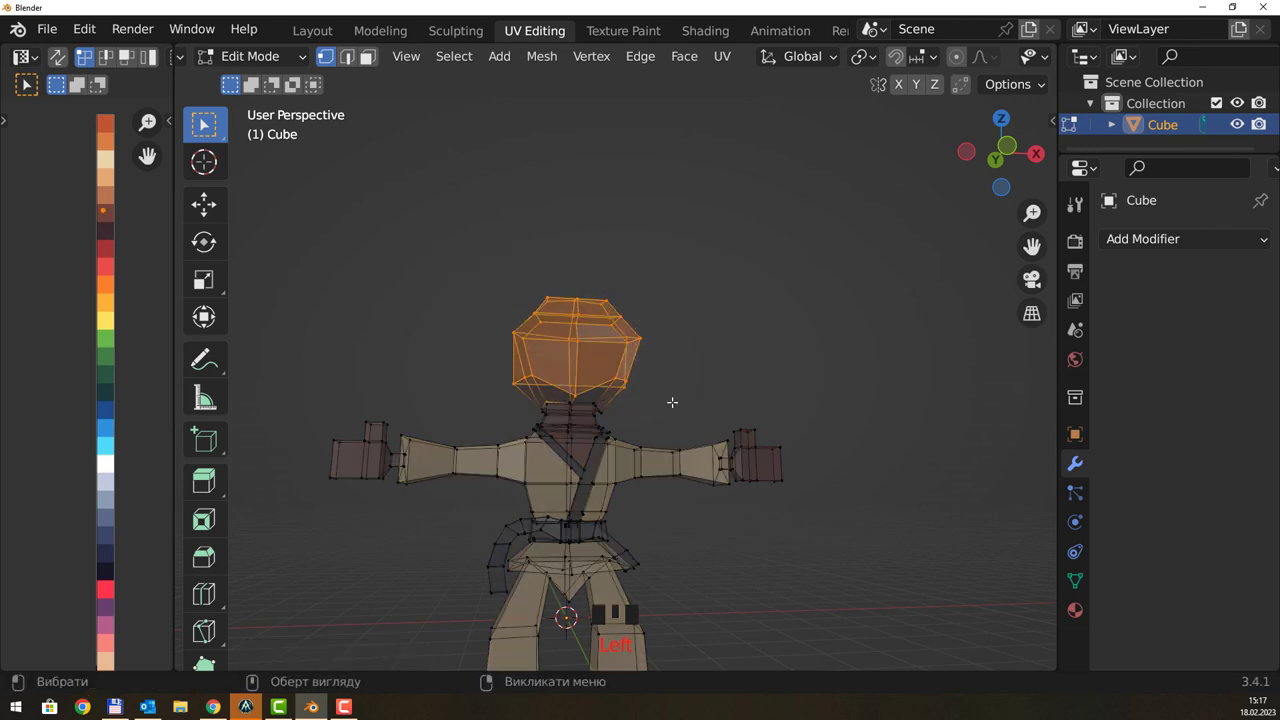
- Select several parts around the character's head for the hair cap
left_click_drag(700, 298, 579, 377)
left_click_drag(579, 377, 529, 369)
left_click(529, 369)
left_click(542, 344)
left_click(573, 348)
left_click_drag(596, 347, 616, 305)
scroll("up", 3)
- Add the top and side head faces to the selection for further hair-cap shaping
left_click(591, 260)
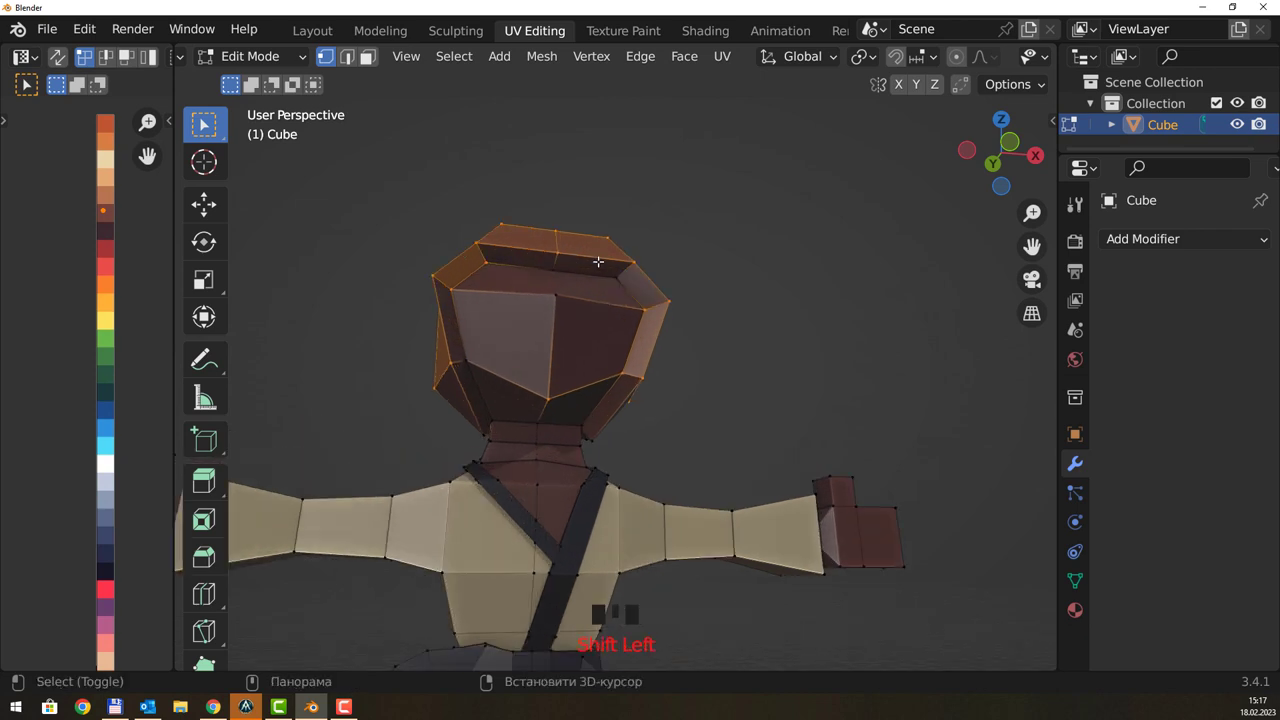
left_click(598, 256)
left_click(522, 254)
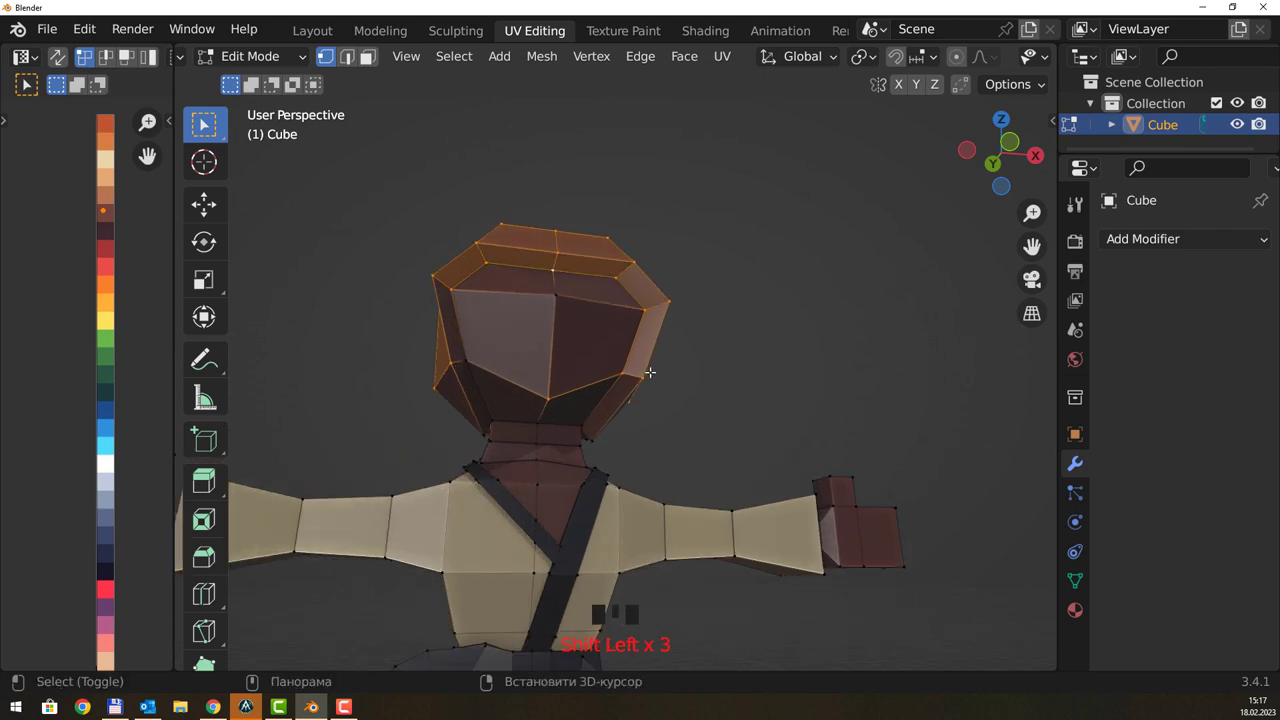
left_click(622, 390)
left_click(620, 389)
left_click_drag(718, 357, 589, 408)
left_click(589, 408)
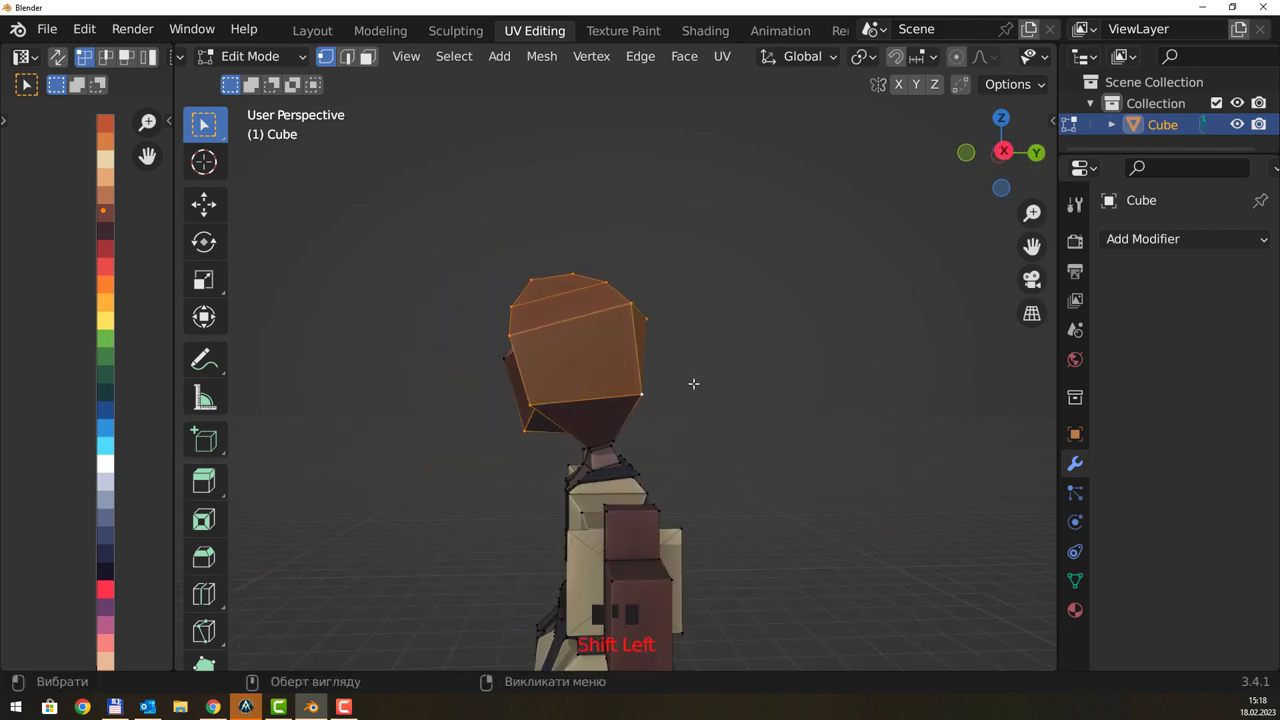
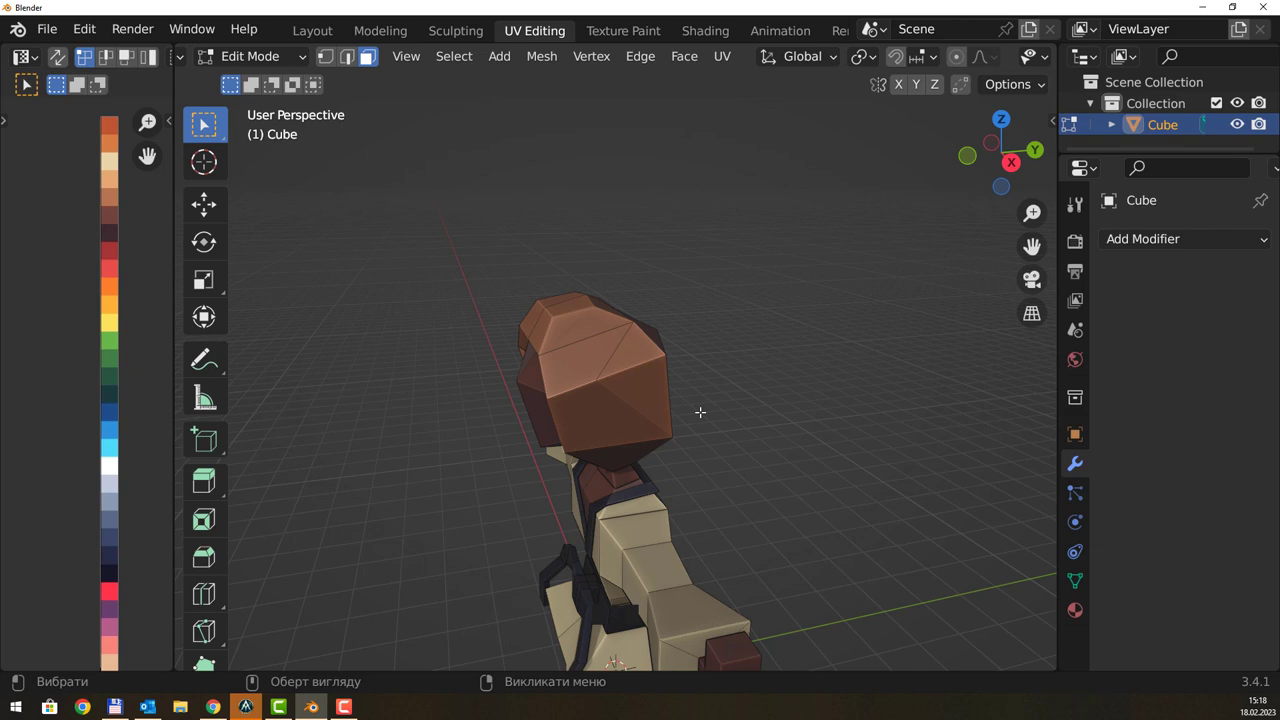
- Knife-cut a new edge across the hair cap to split it into triangular panels and pick a face at the back
left_click_drag(738, 313, 634, 334)
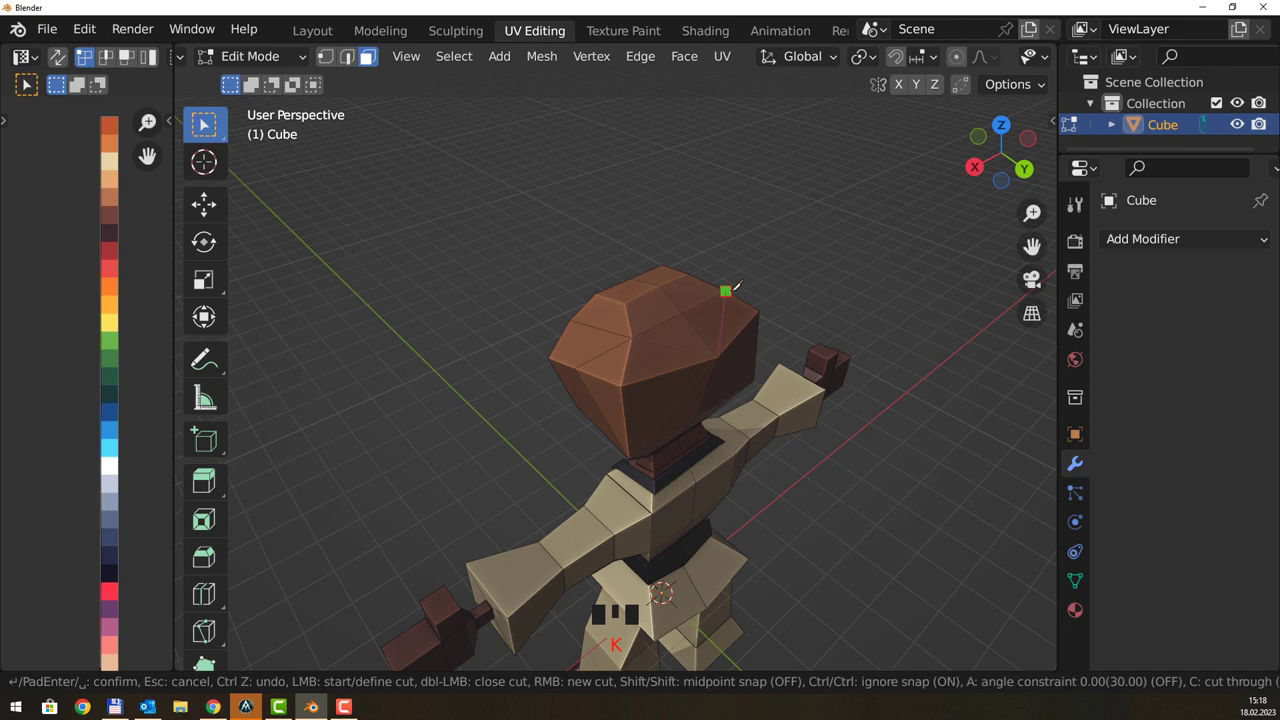
left_click_drag(806, 283, 766, 464)
key("k")
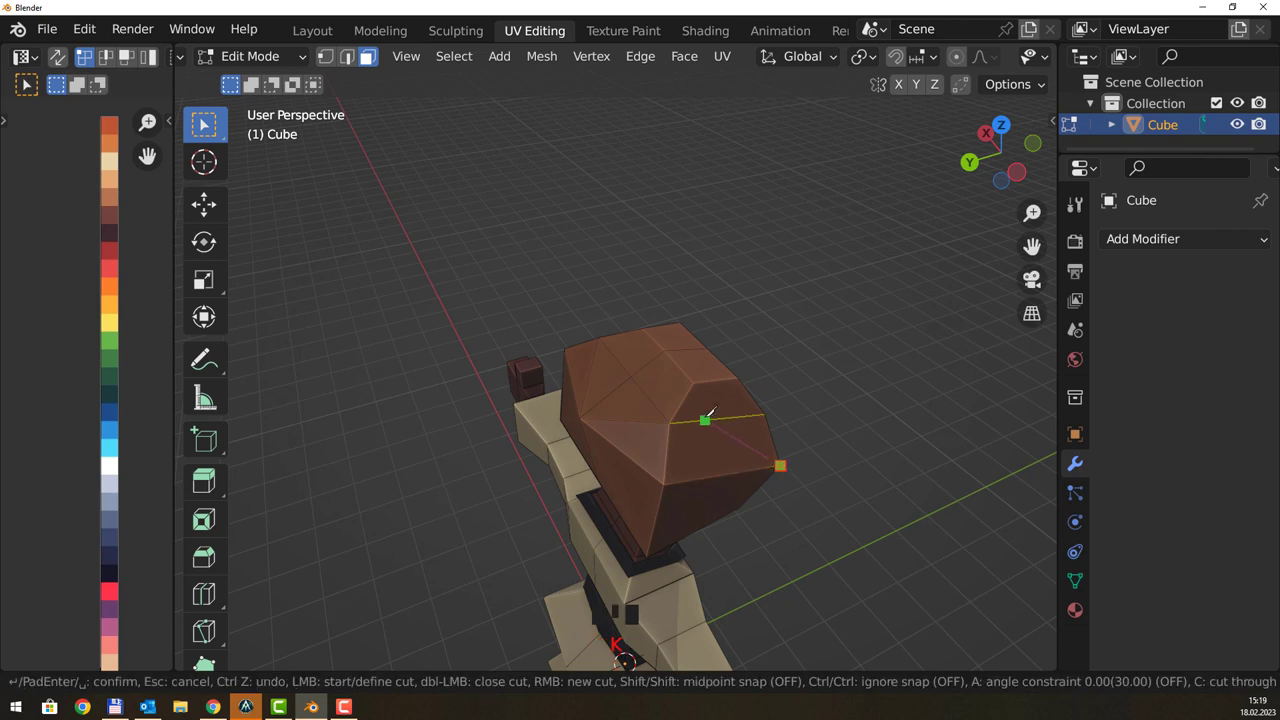
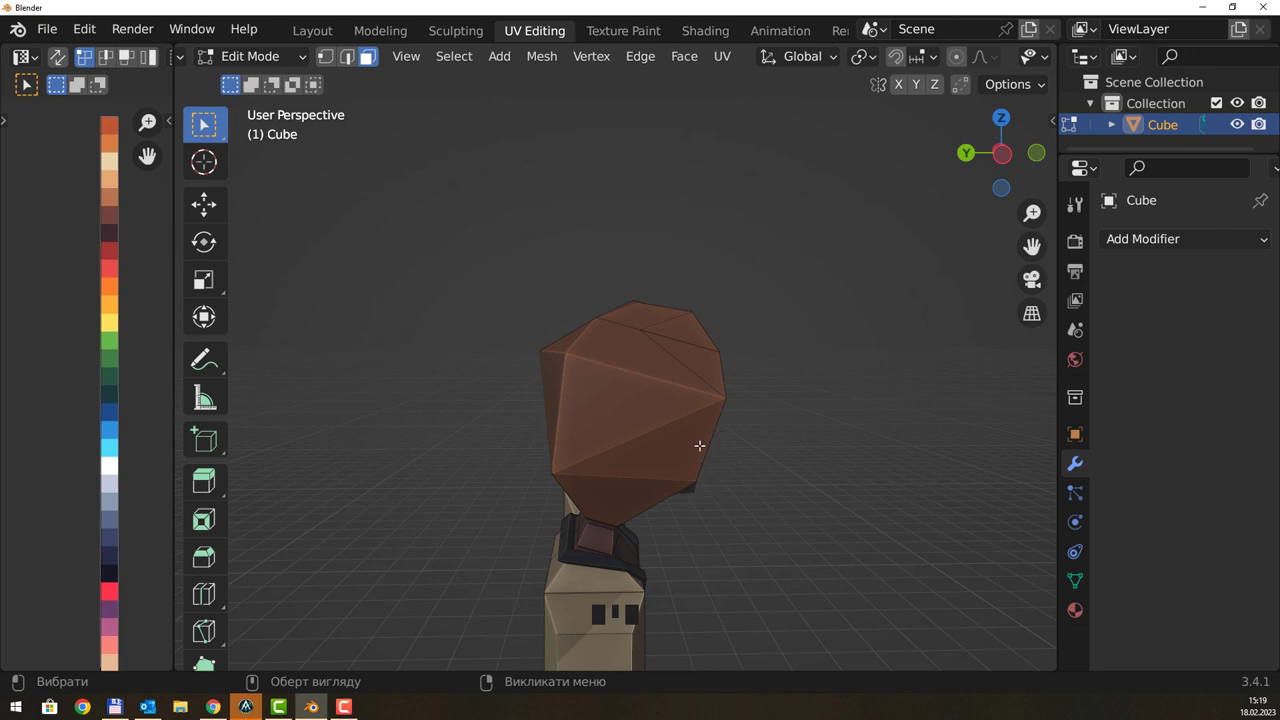
left_click_drag(699, 440, 650, 377)
left_click(650, 377)
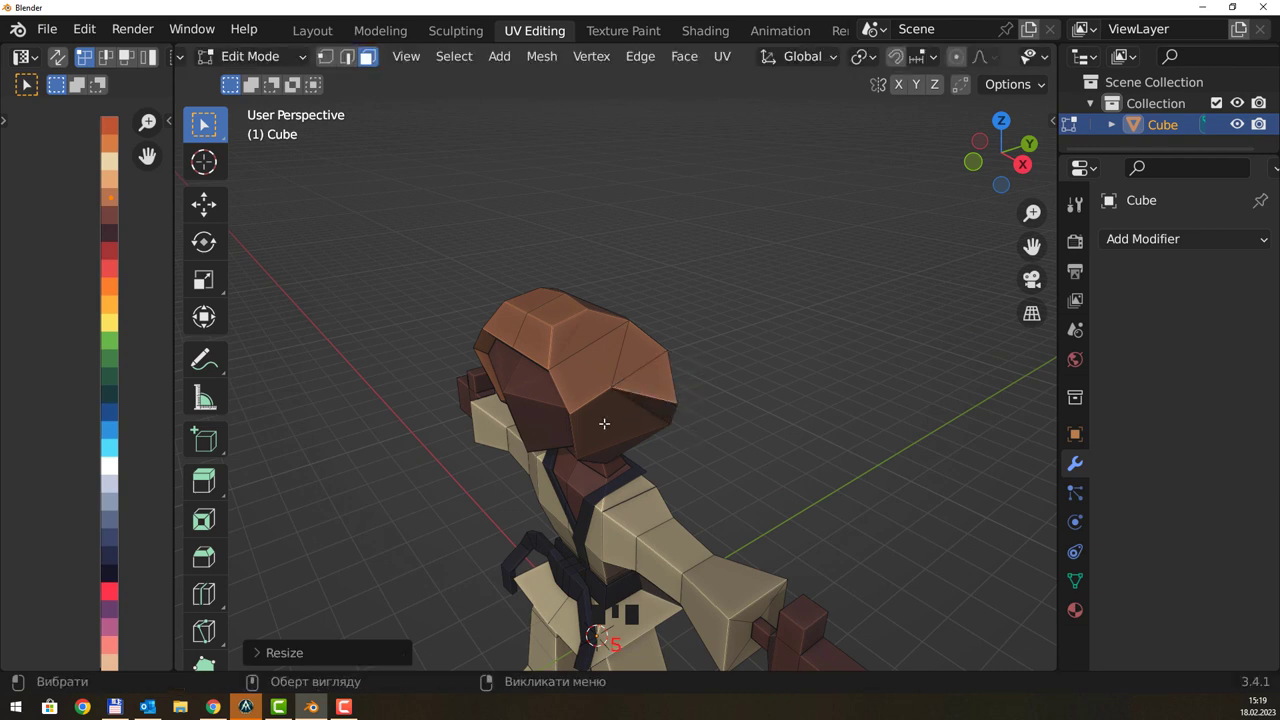
- Extrude a triangular hair-cap face outward and narrow its tip into a point
left_click(604, 418)
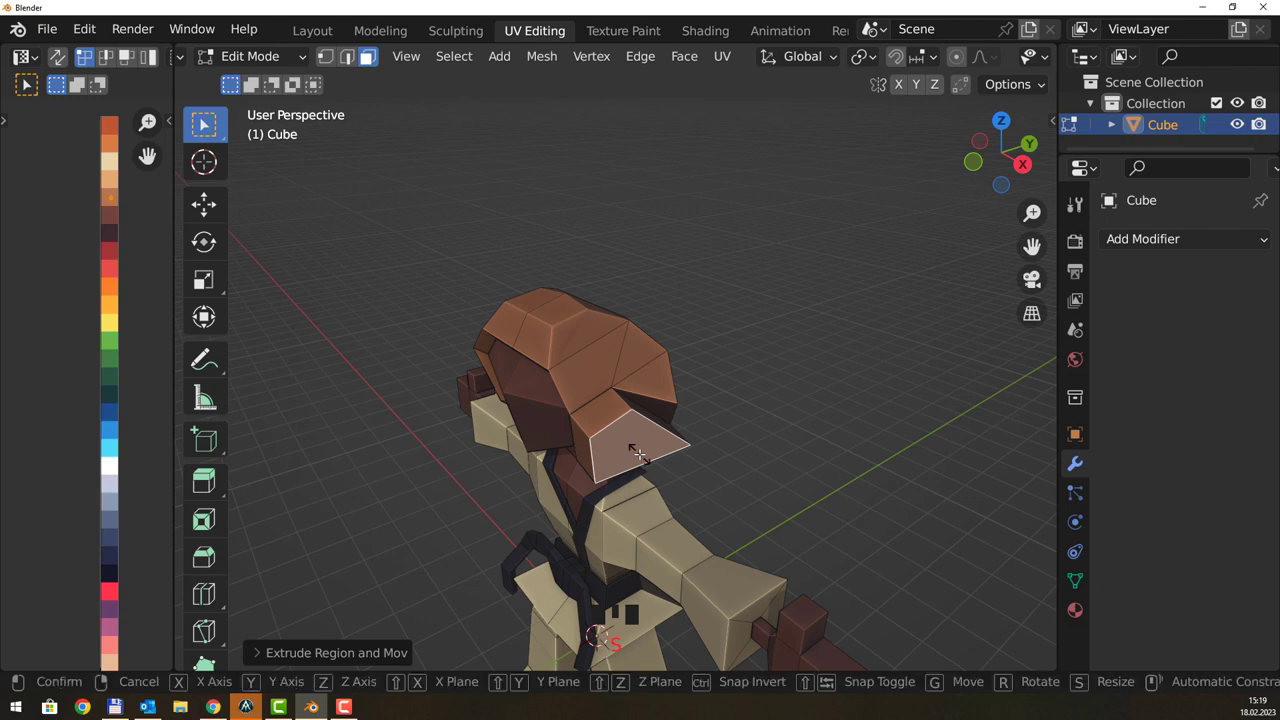
left_click_drag(687, 363, 596, 359)
left_click(596, 359)
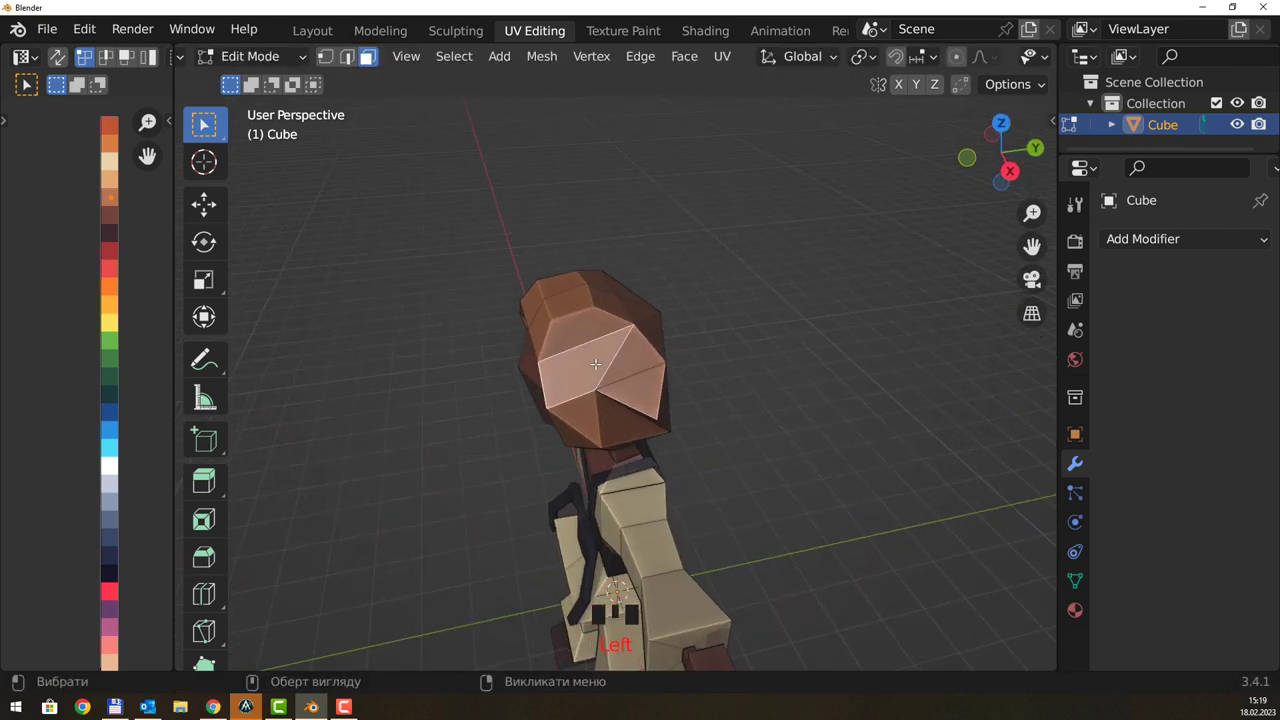
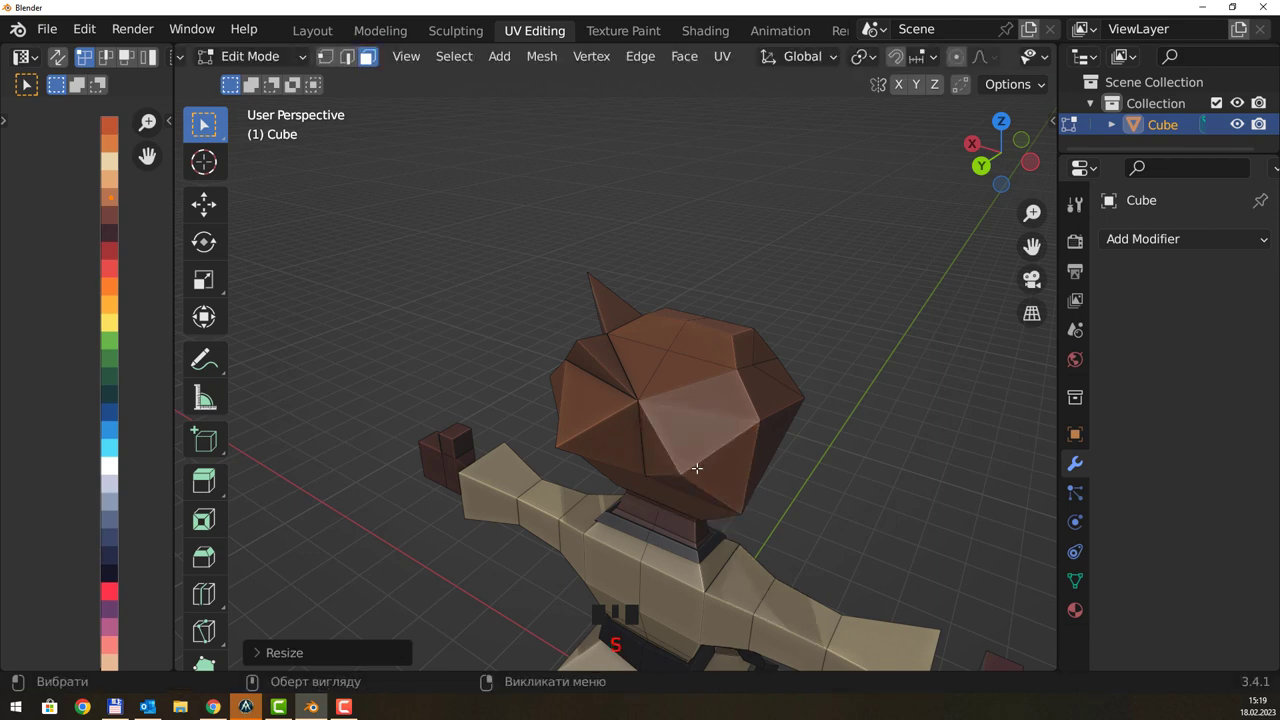
left_click_drag(796, 432, 596, 420)
- Extrude another triangular face of the hair cap into a second tuft
left_click(596, 420)
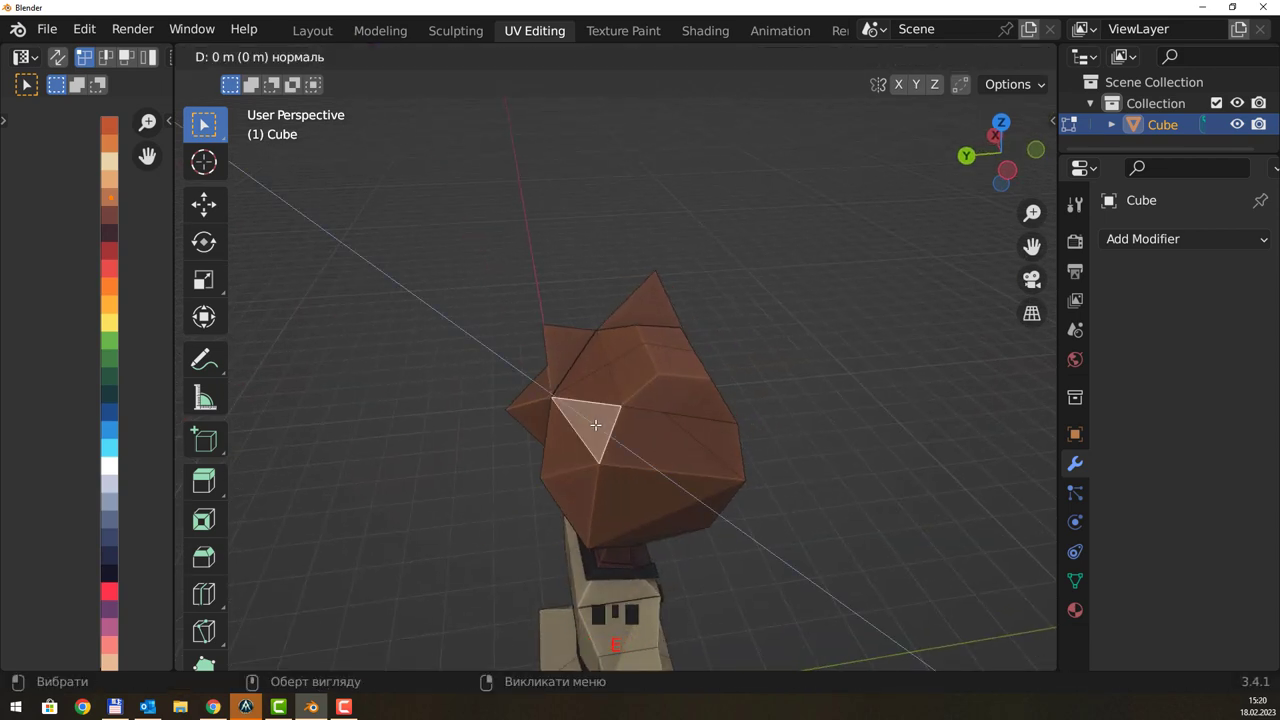
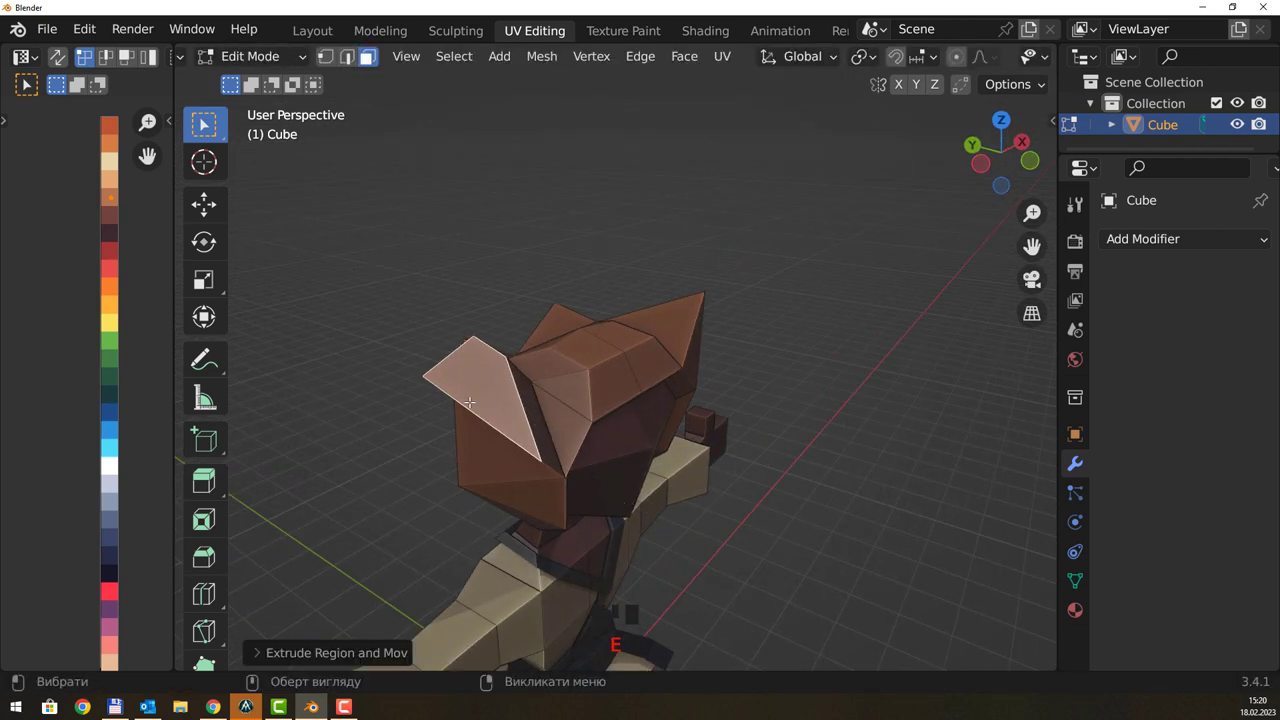
left_click_drag(529, 457, 468, 438)
left_click(468, 438)
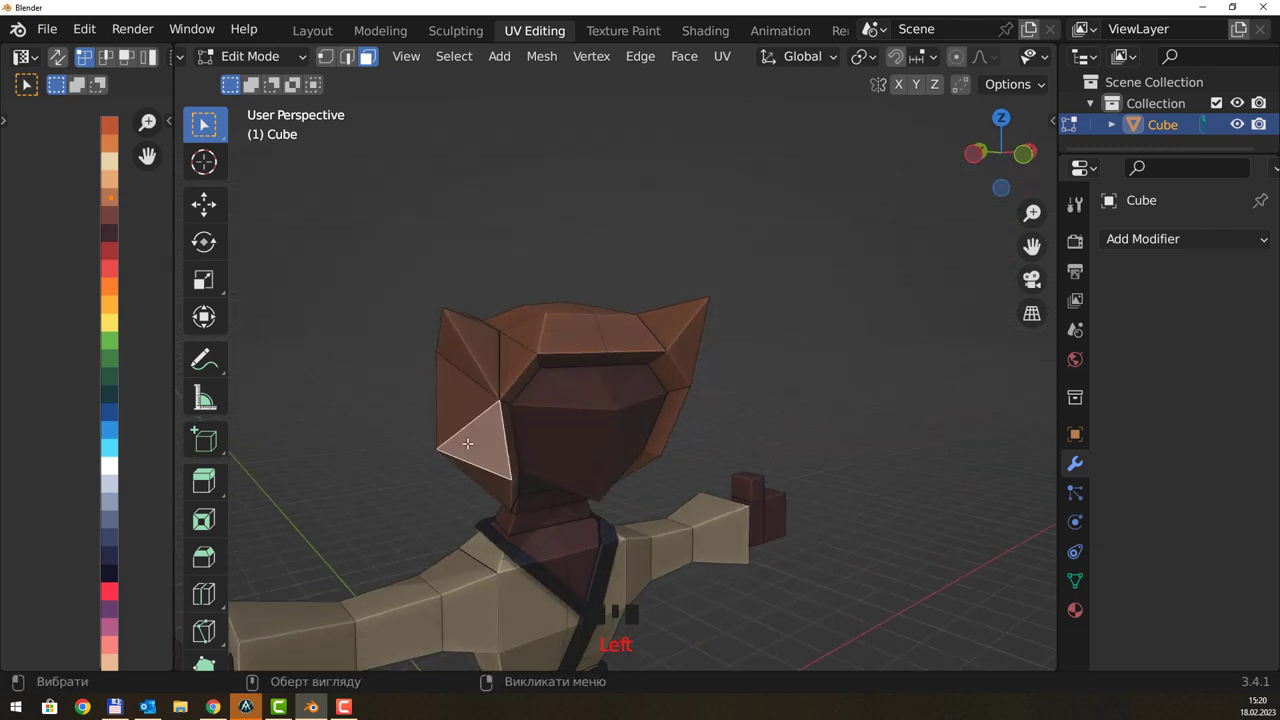
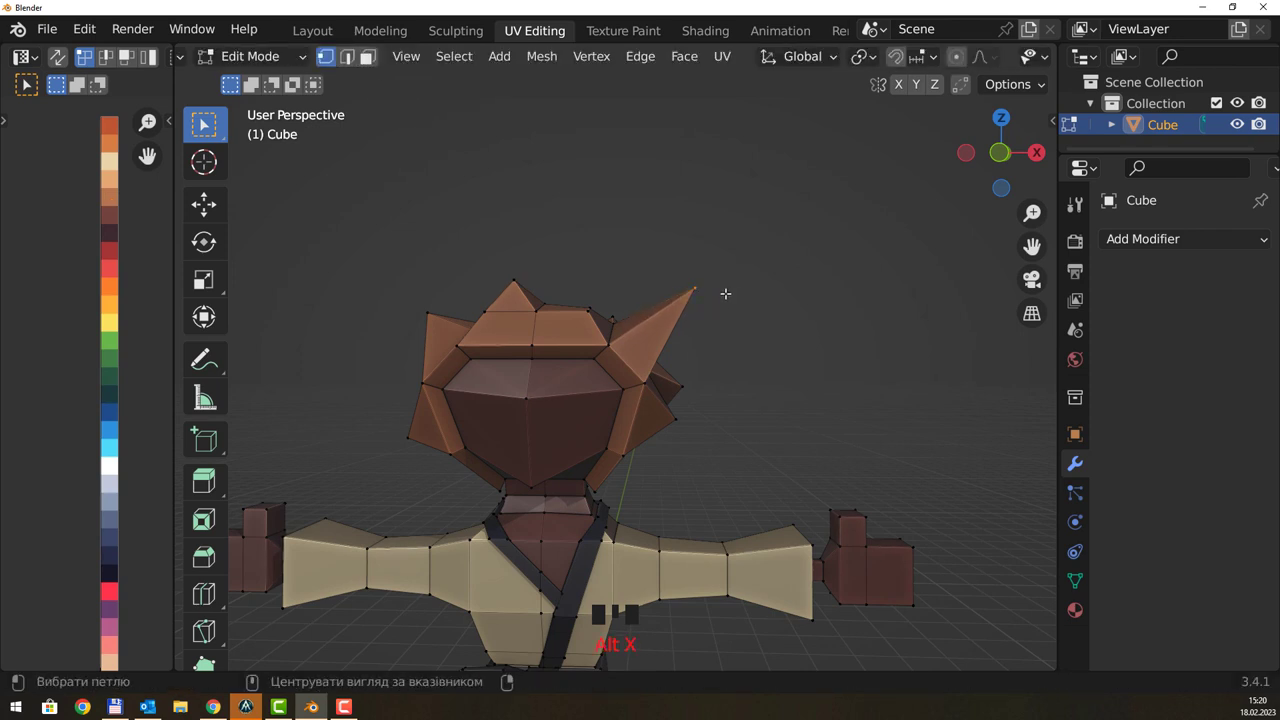
- Orbit the view around the hair cap to inspect the tufts
left_click_drag(711, 271, 764, 272)
left_click_drag(764, 272, 732, 312)
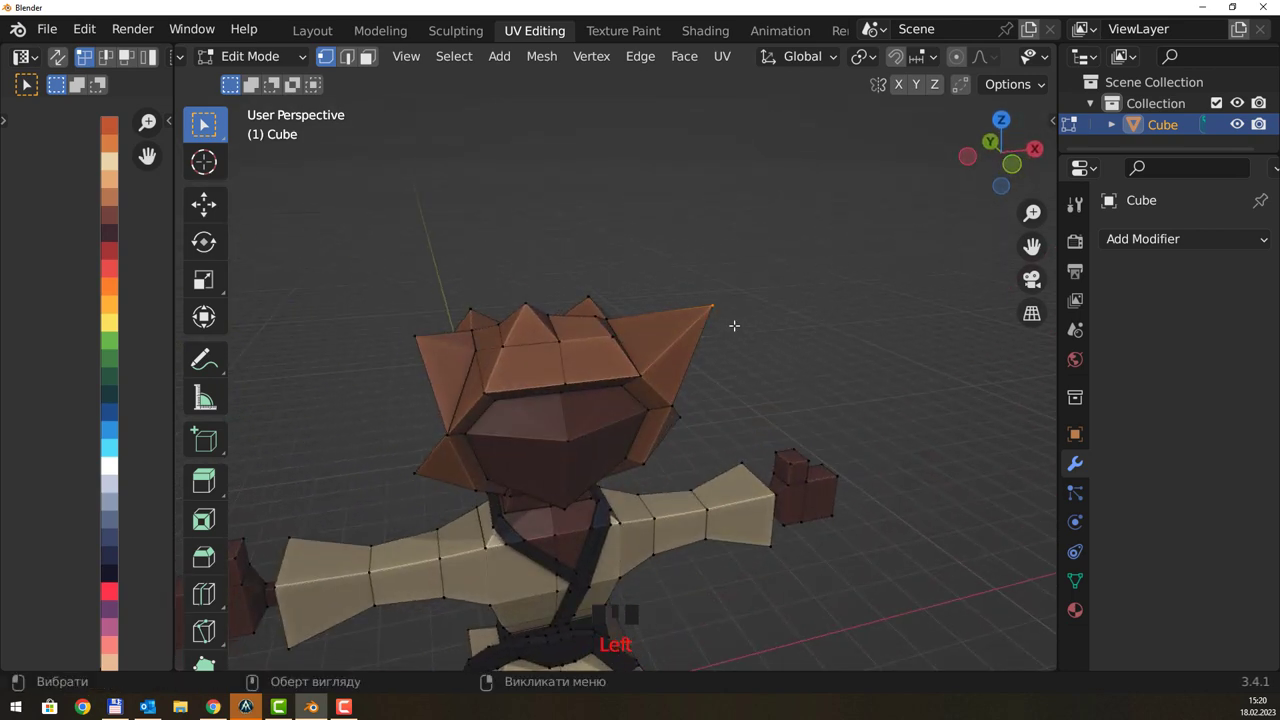
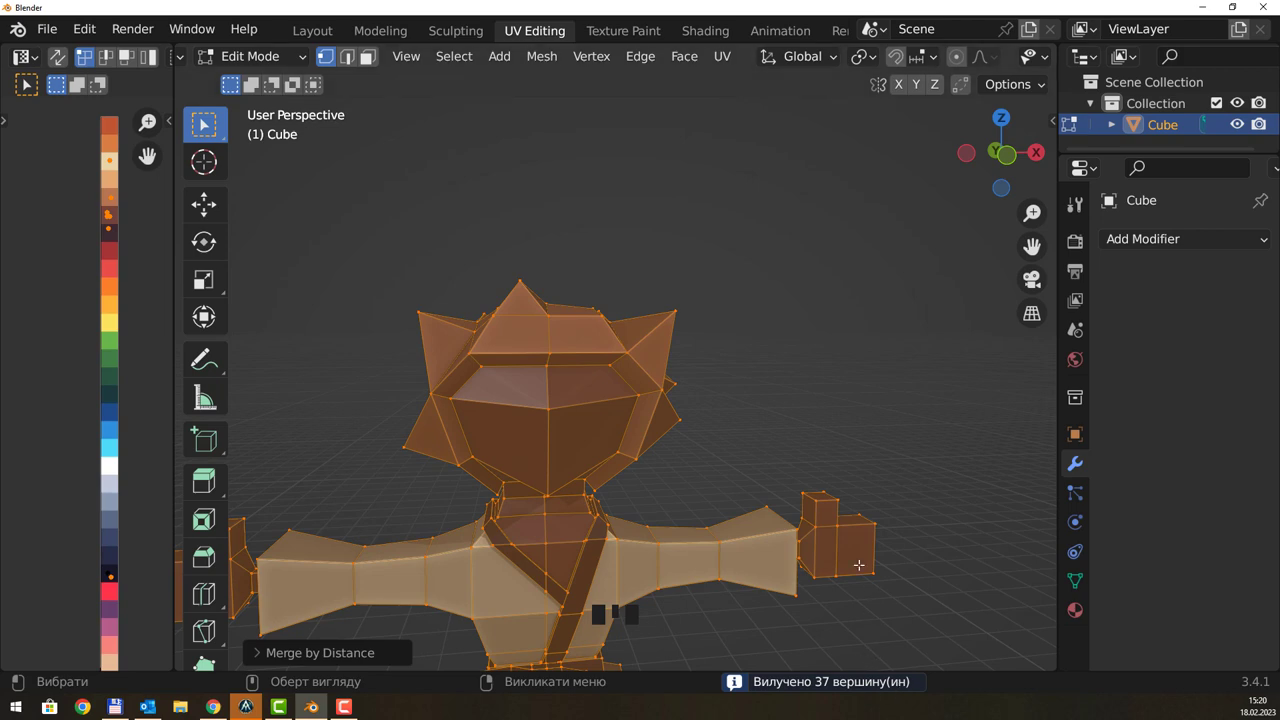
- Grab two tuft vertices and move them into place with G
left_click_drag(784, 355, 748, 304)
left_click(748, 304)
left_click(660, 314)
left_click_drag(734, 292, 674, 311)
key("g")
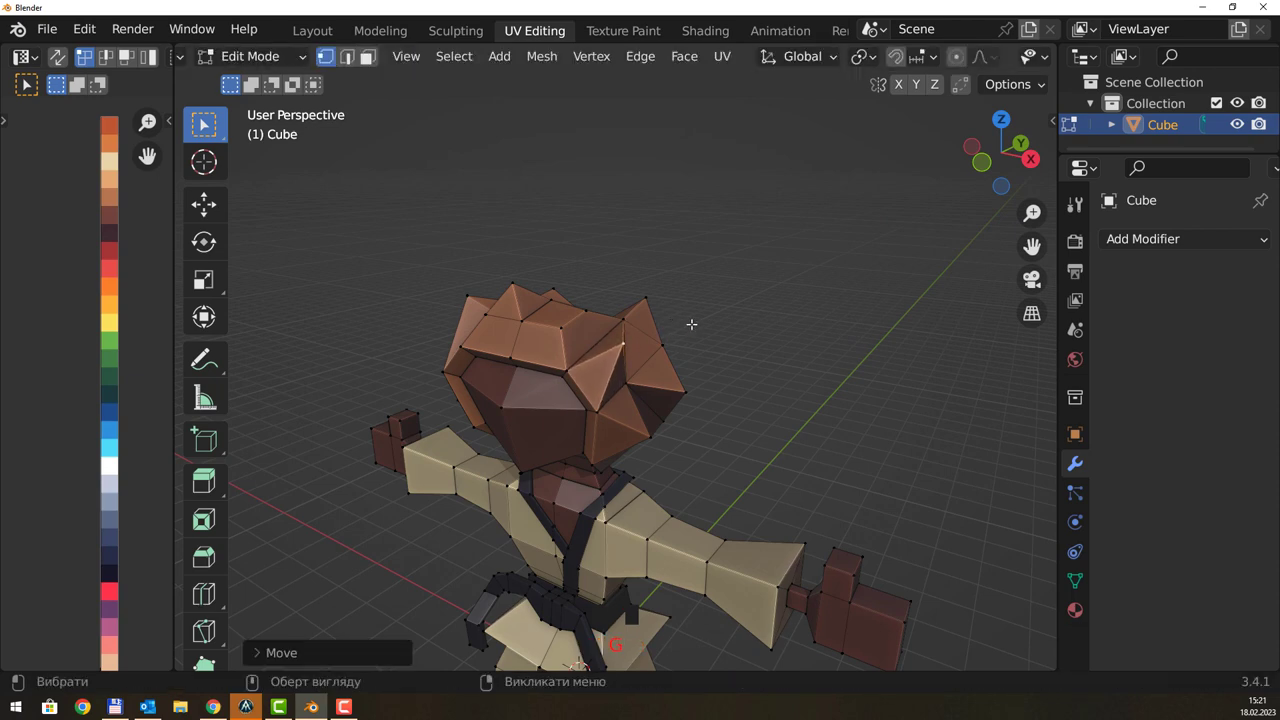
- Leave Edit Mode and frame the whole spiky-haired character from the front
left_click_drag(695, 329, 756, 389)
scroll("down", 3)
left_click_drag(694, 460, 716, 488)
key("1")
left_click(784, 443)
left_click(807, 395)
left_click_drag(798, 359, 603, 429)
left_click(603, 429)
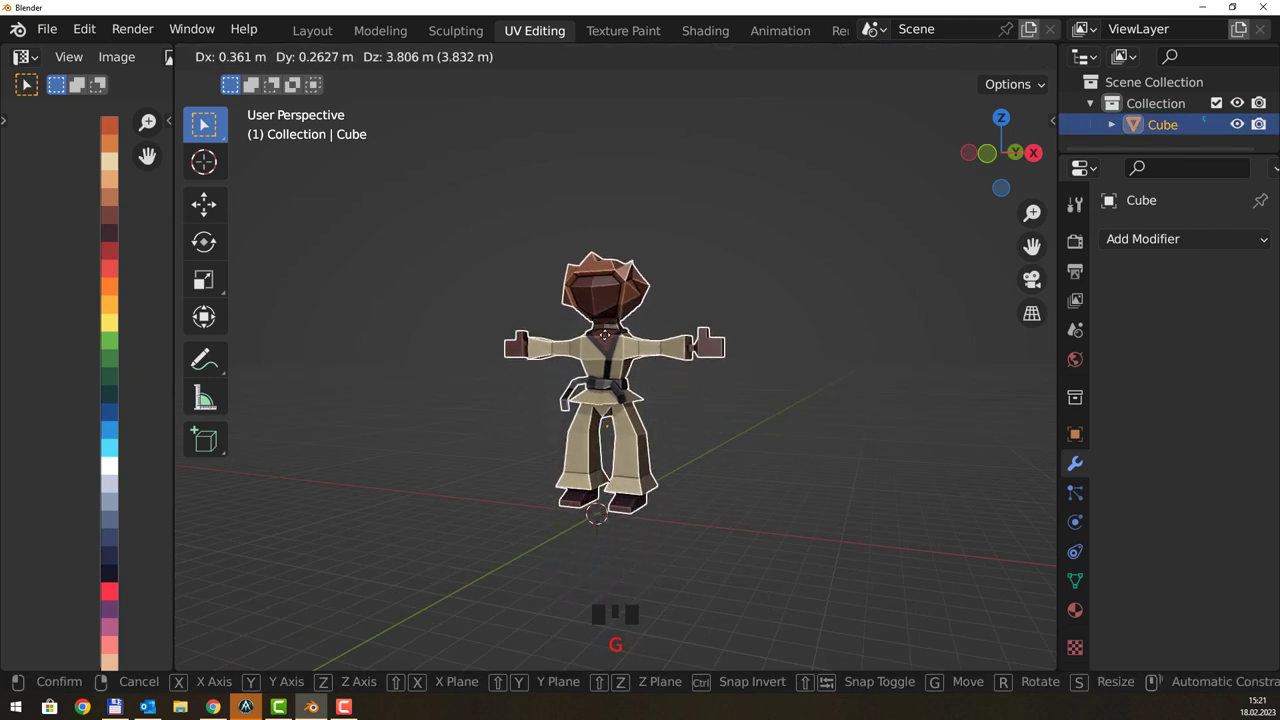
left_click(734, 394)
left_click_drag(742, 316, 700, 353)
scroll("up", 3)
scroll("up", 3)
scroll("up", 3)
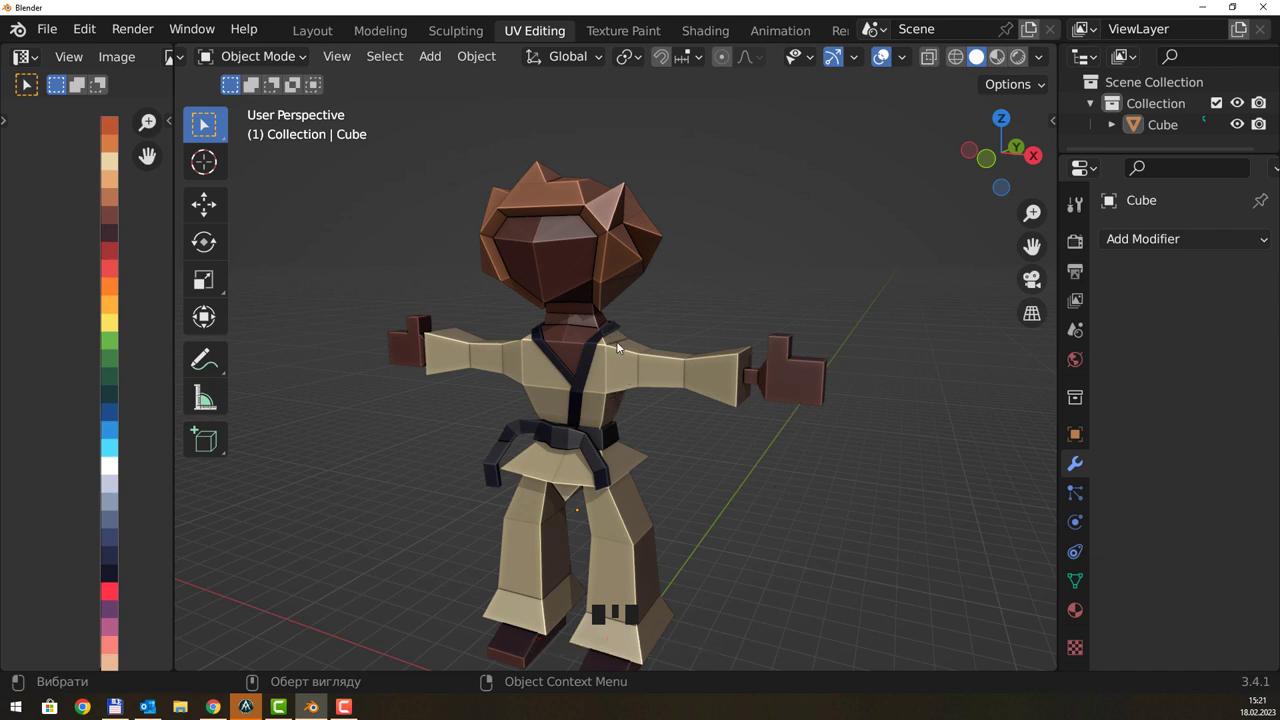